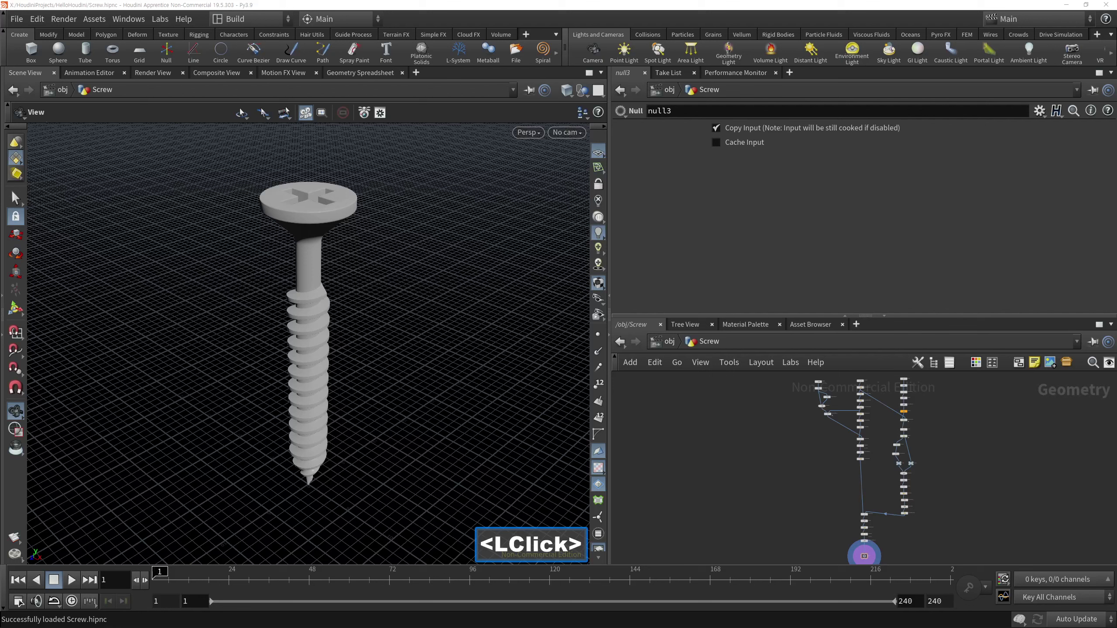
Step: Switch the Houdini desktop from Build to Solaris for an empty stage network
left_click(703, 467)
left_click(257, 21)
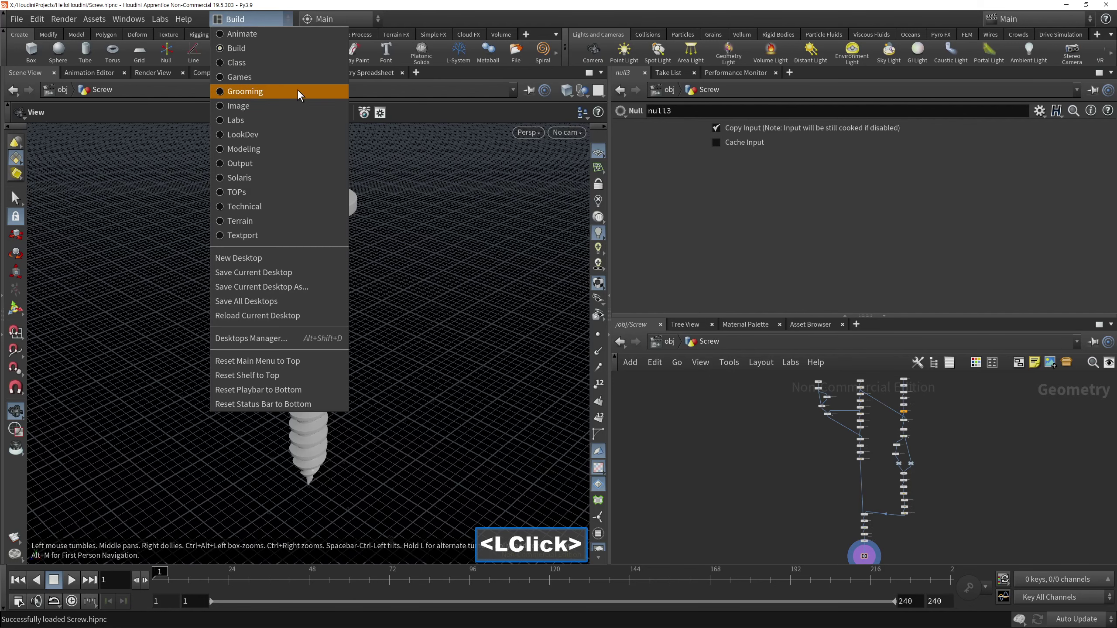
left_click(217, 222)
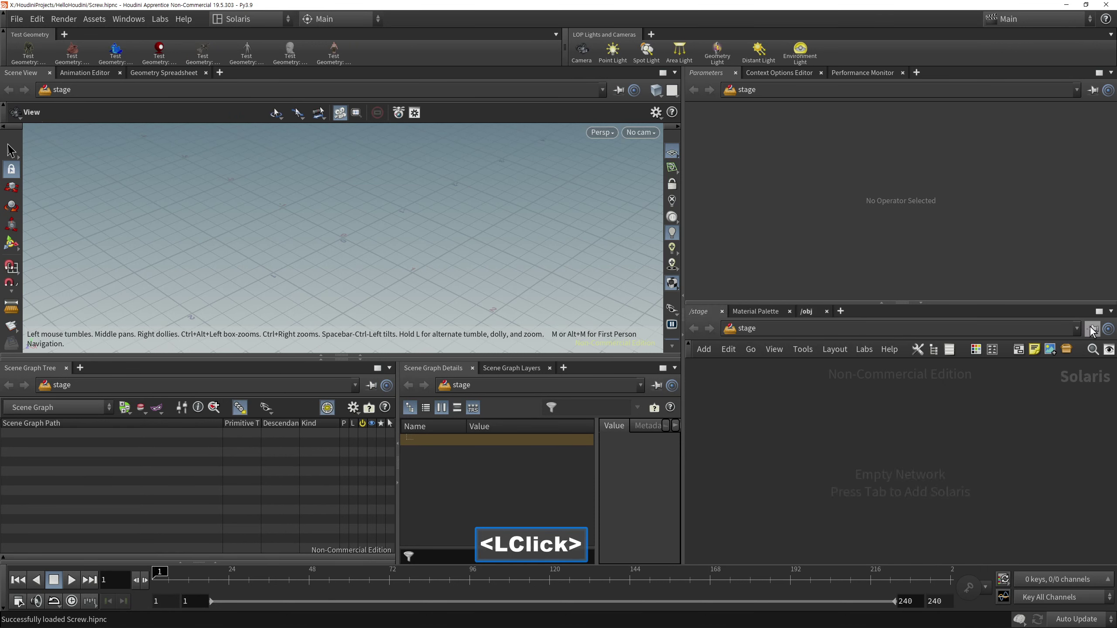
Step: Add a SOP Import node to the stage network
left_click(809, 313)
double_click(774, 453)
key("Tab")
type("<Tab>s")
key("o")
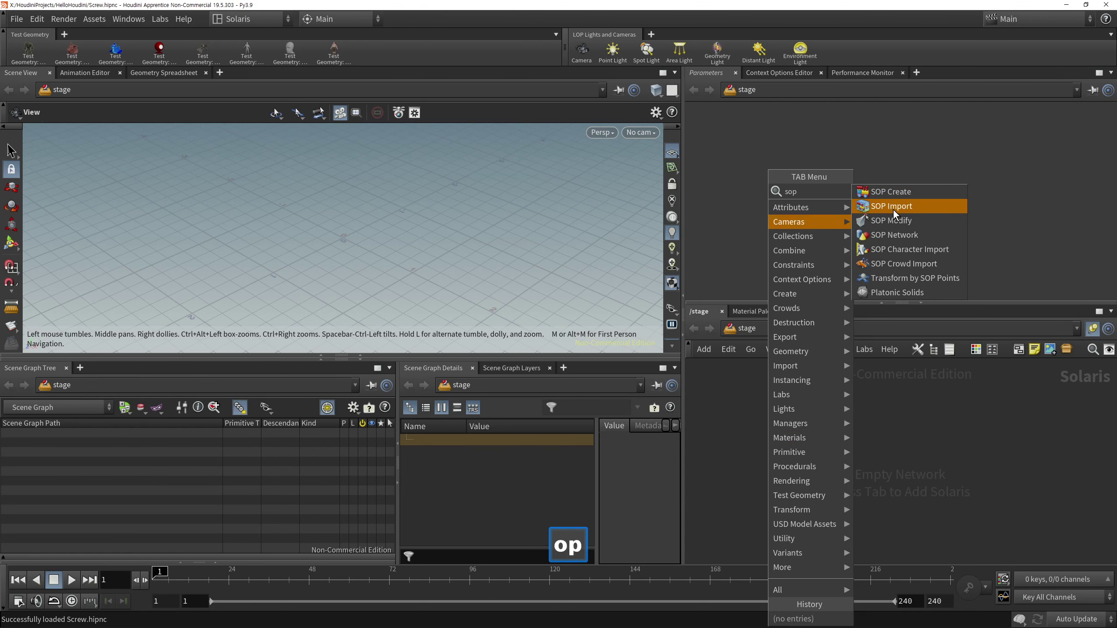
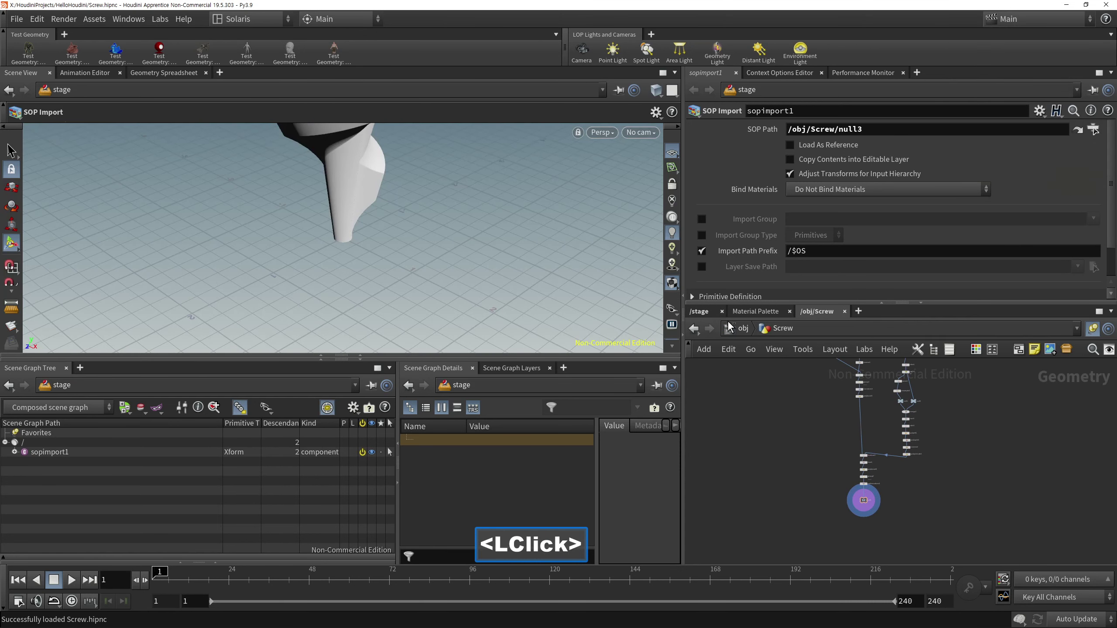
Step: Point the SOP Import's SOP Path at /obj/Screw/null3 so the screw appears on stage
double_click(870, 491)
left_click(924, 414)
double_click(930, 411)
key("Tab")
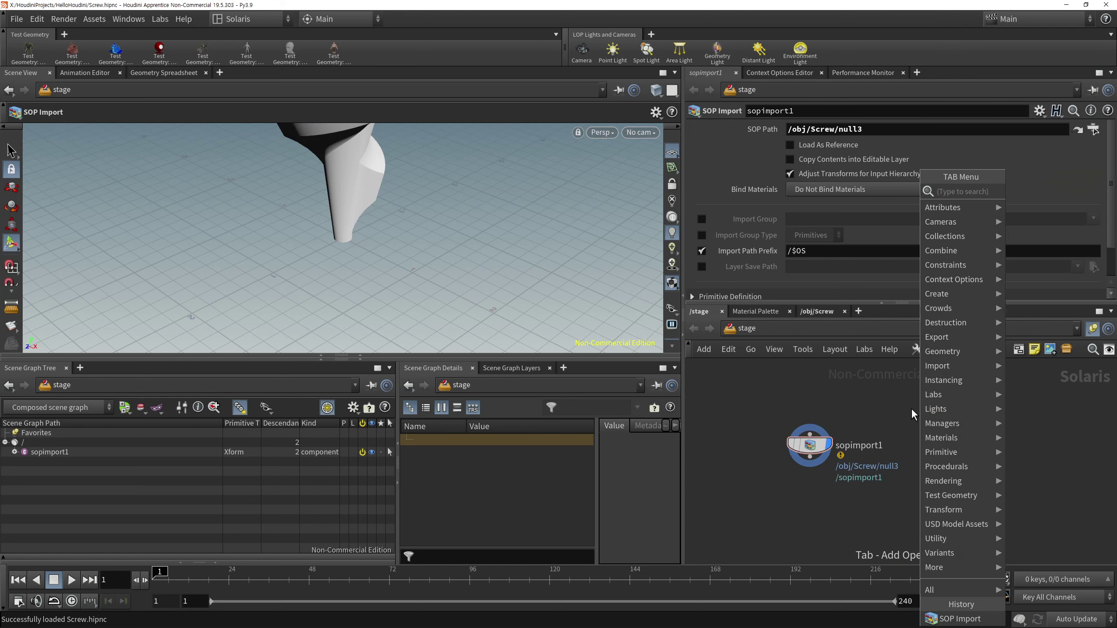
Step: Add a SOP Create LOP and place a 50x50 Grid inside it as the ground plane
left_click(882, 204)
double_click(956, 452)
left_click(910, 524)
middle_click(894, 487)
left_click(901, 508)
key("Tab")
type("<Tab>gr")
left_click(686, 44)
Step: Append a Null after the grid inside the SOP Create
double_click(855, 541)
double_click(1088, 224)
middle_click(930, 530)
double_click(922, 526)
key("Tab")
type("nul")
left_click(1036, 40)
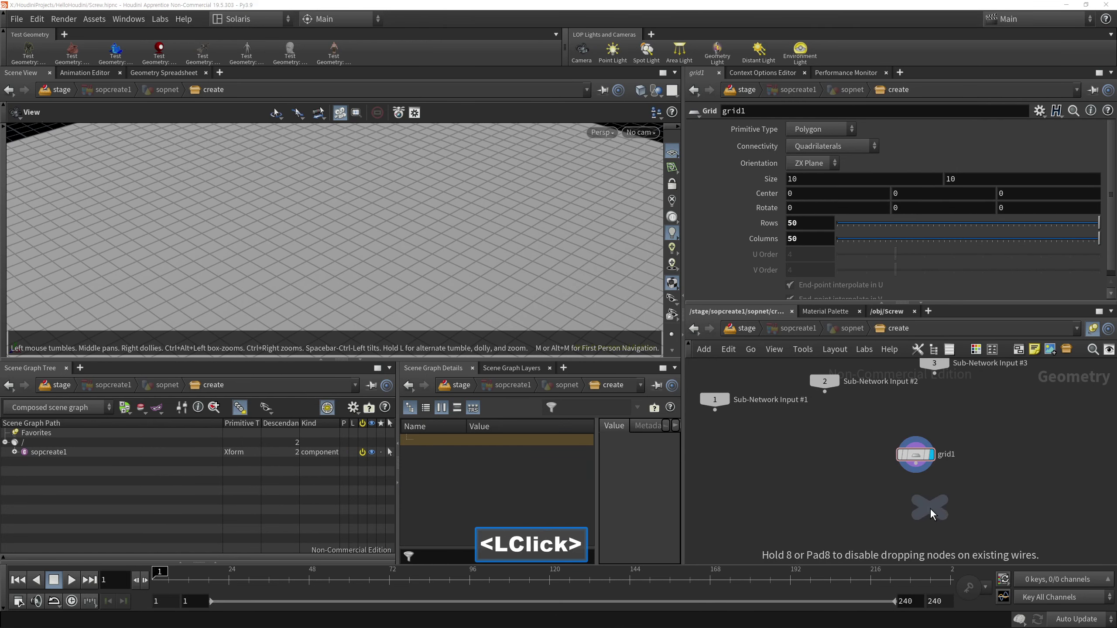
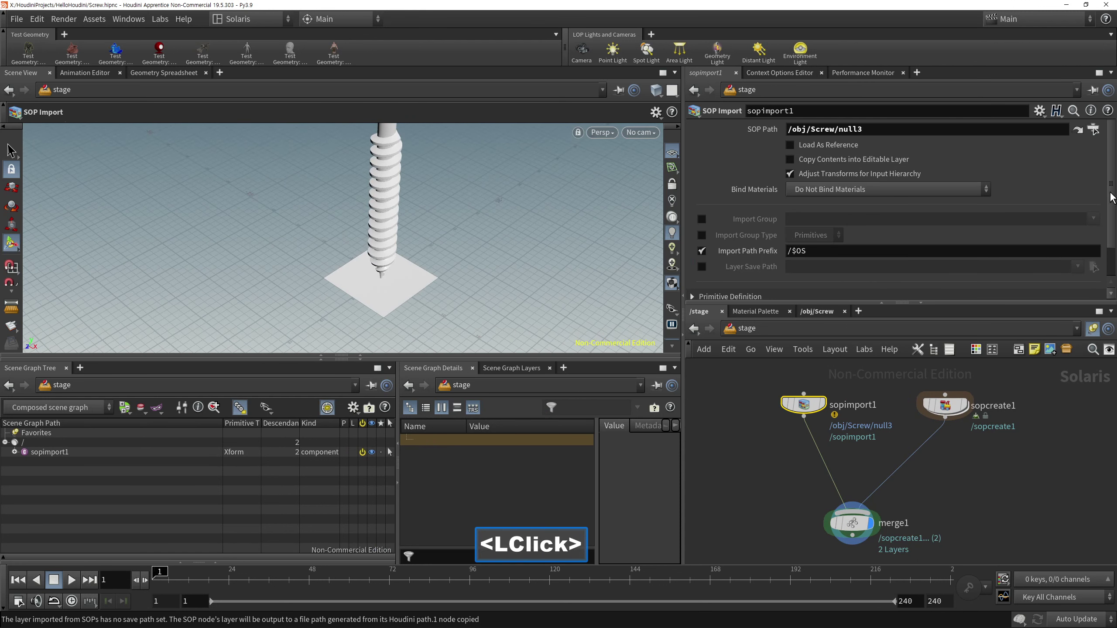
Step: Add a Transform node inside the SOP Create network
left_click(13, 147)
left_click(1019, 454)
right_click(948, 486)
middle_click(929, 473)
left_click(901, 444)
double_click(909, 443)
key("Tab")
type("<Tab>tran")
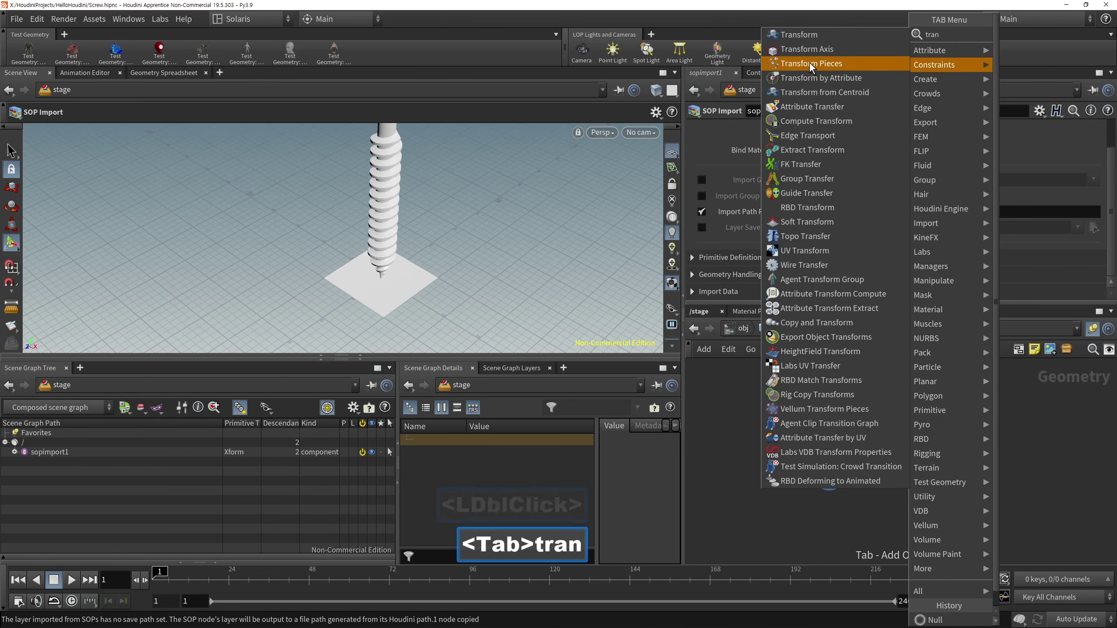
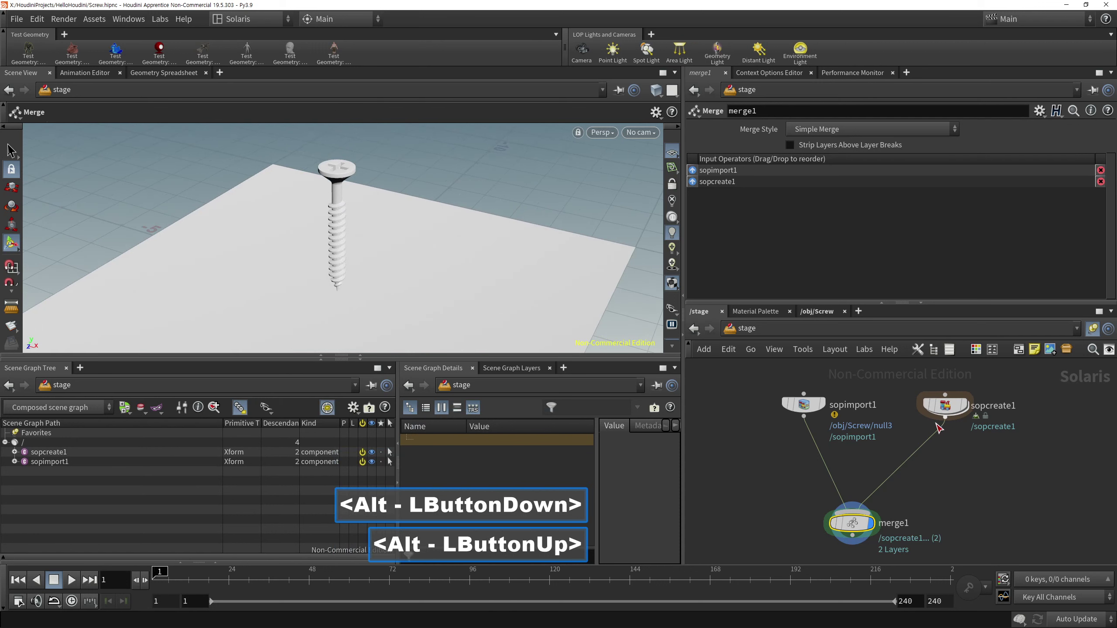
Step: Set the SOP Create's Uniform Scale to about 3.55 to widen the ground
left_click(912, 348)
left_click(1114, 228)
left_click(883, 276)
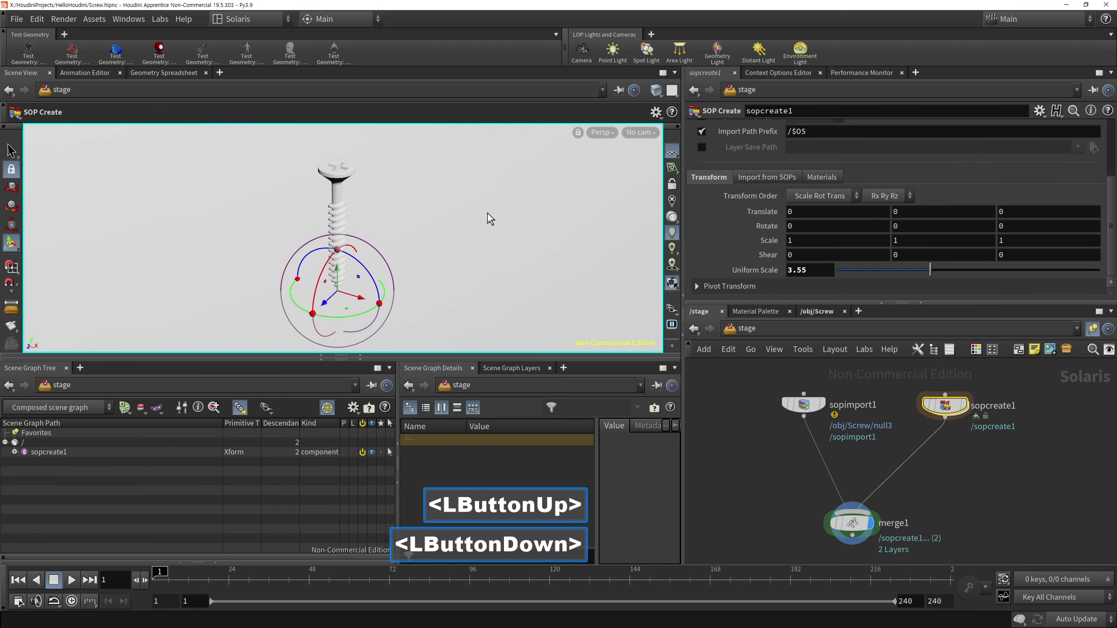
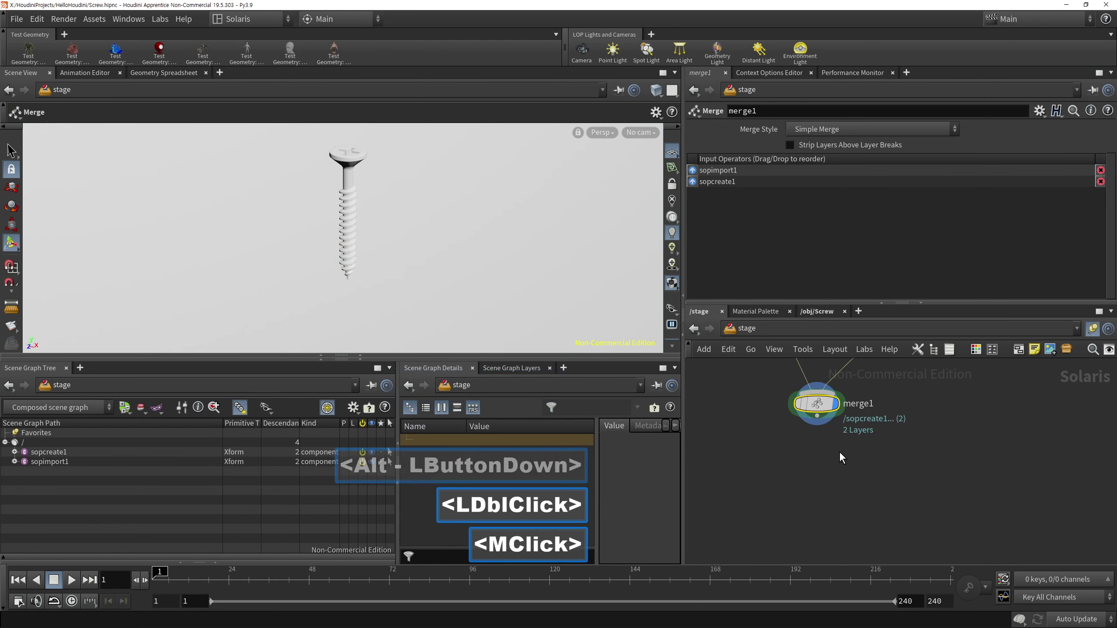
Step: Add a Dome Light after merge1 in the stage network
key("Tab")
type("li")
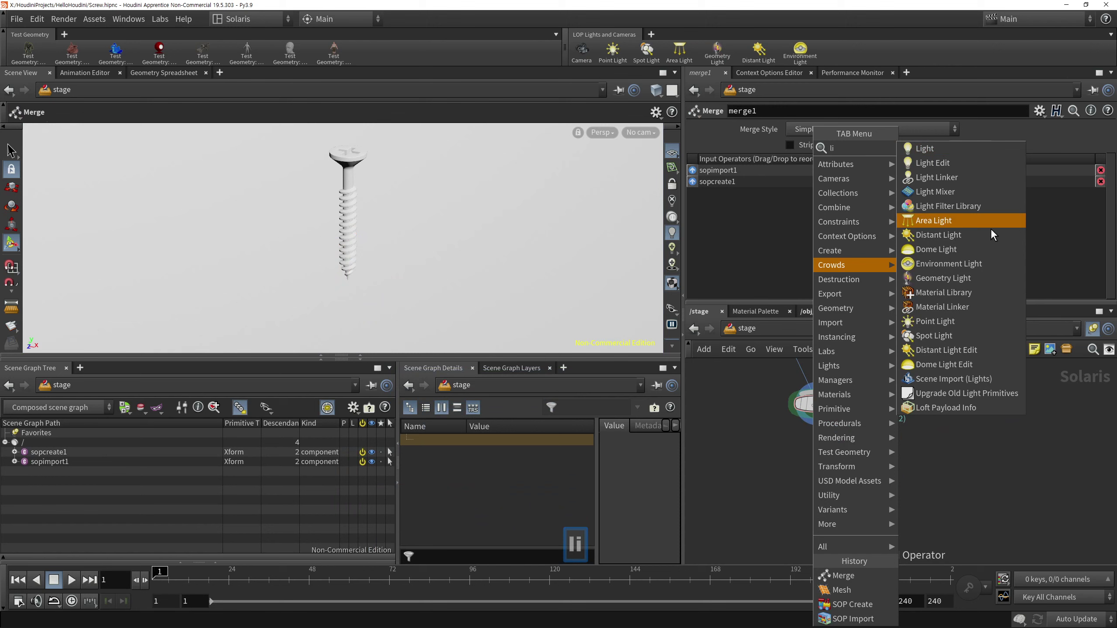
left_click(968, 276)
double_click(830, 482)
left_click(772, 513)
Step: Set the dome light texture to $HIP/tex/workshop_2k.exr and preview with Karma
left_click(13, 146)
left_click(1096, 213)
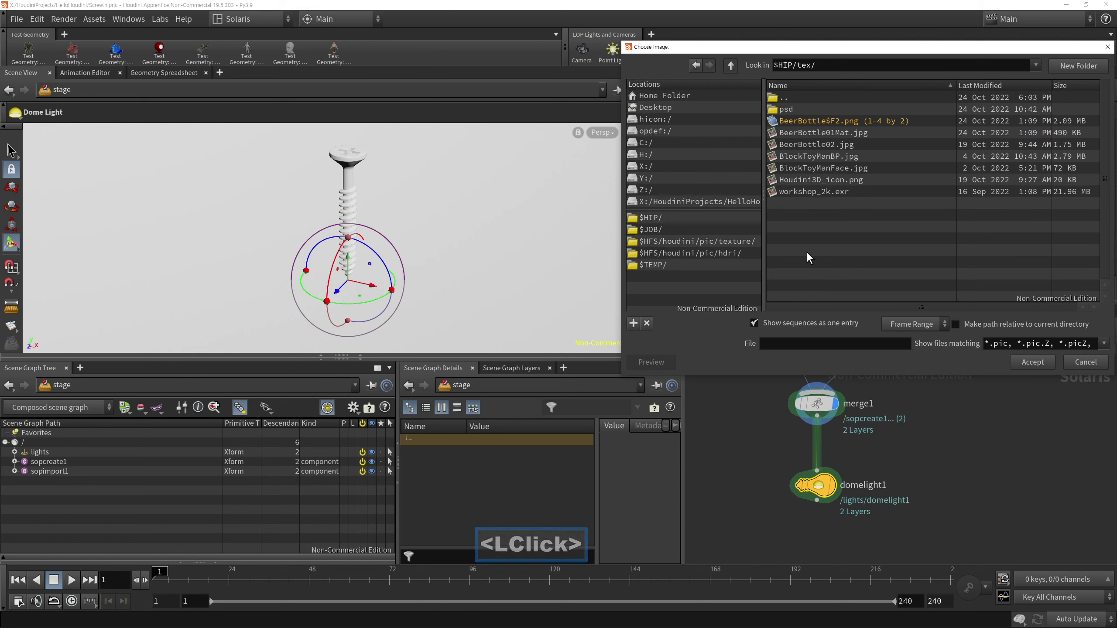
left_click(813, 229)
right_click(819, 227)
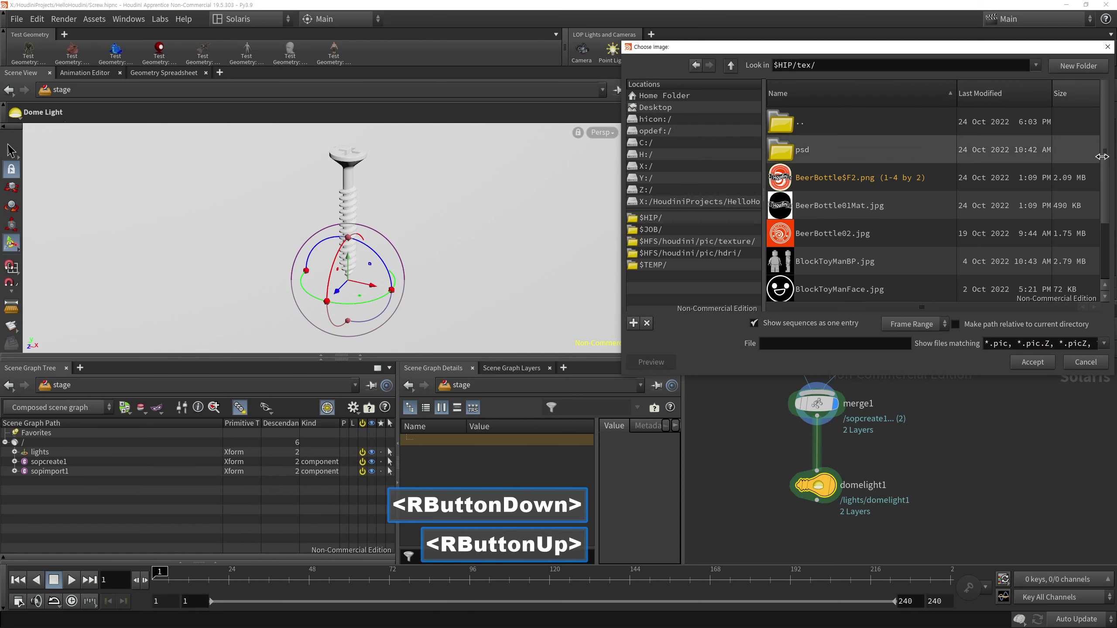
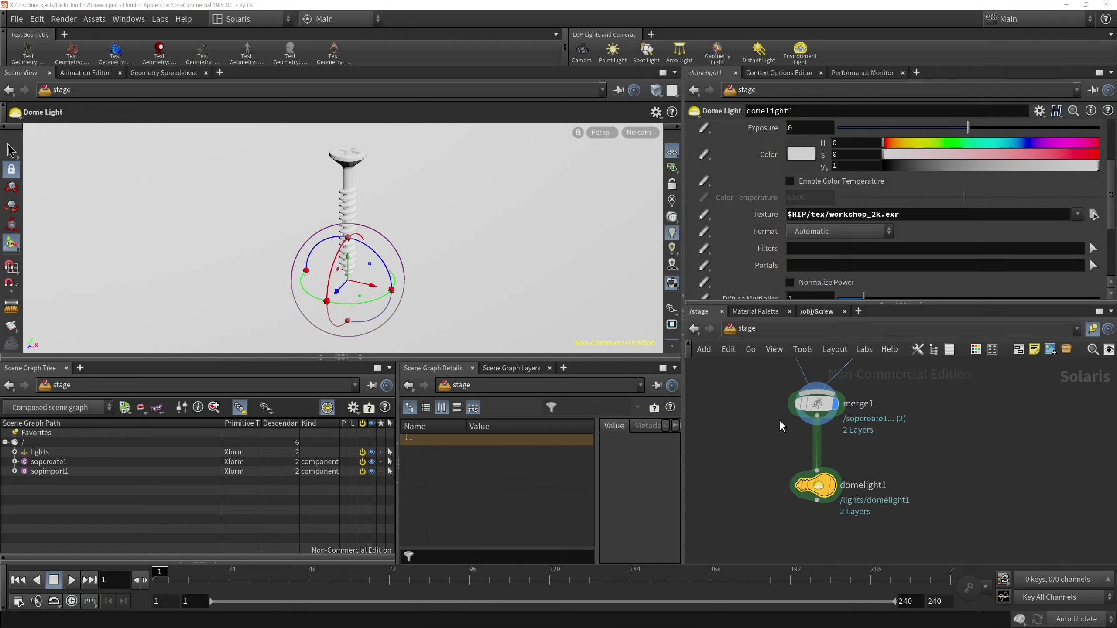
left_click(864, 507)
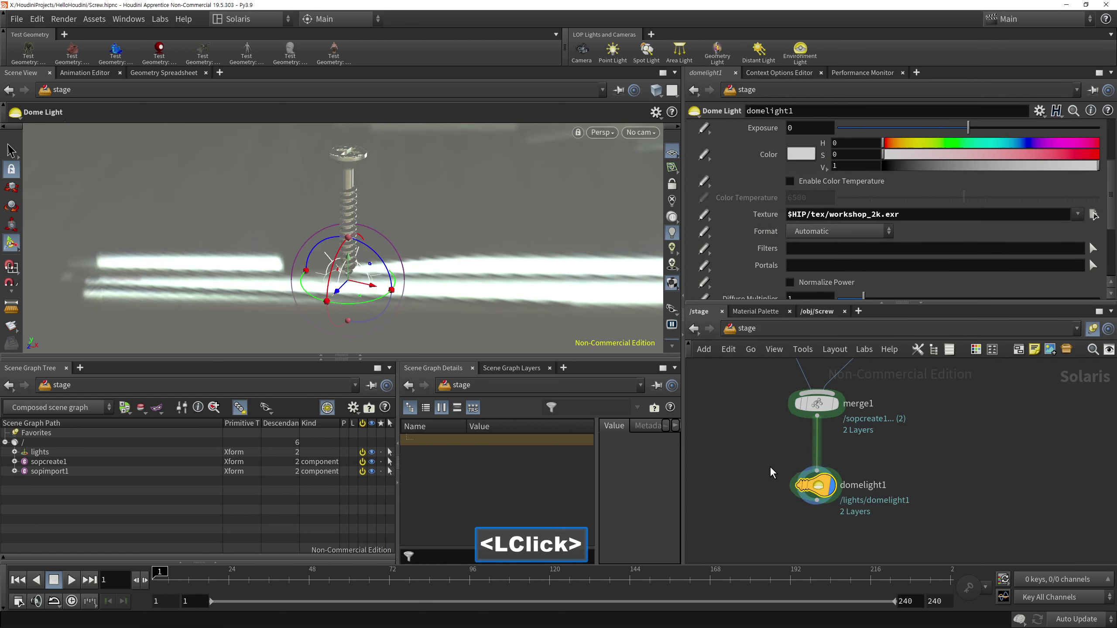
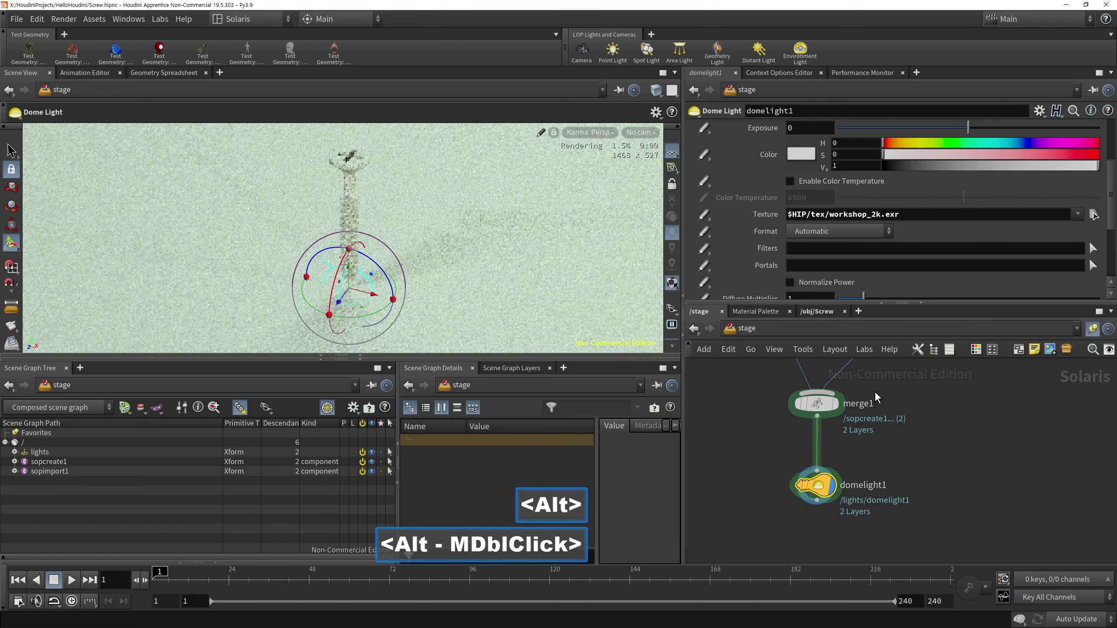
Step: Insert a Material Library node after sopimport1
right_click(889, 431)
middle_click(805, 482)
right_click(805, 441)
left_click(787, 433)
double_click(792, 429)
key("Tab")
type("ma")
left_click(946, 161)
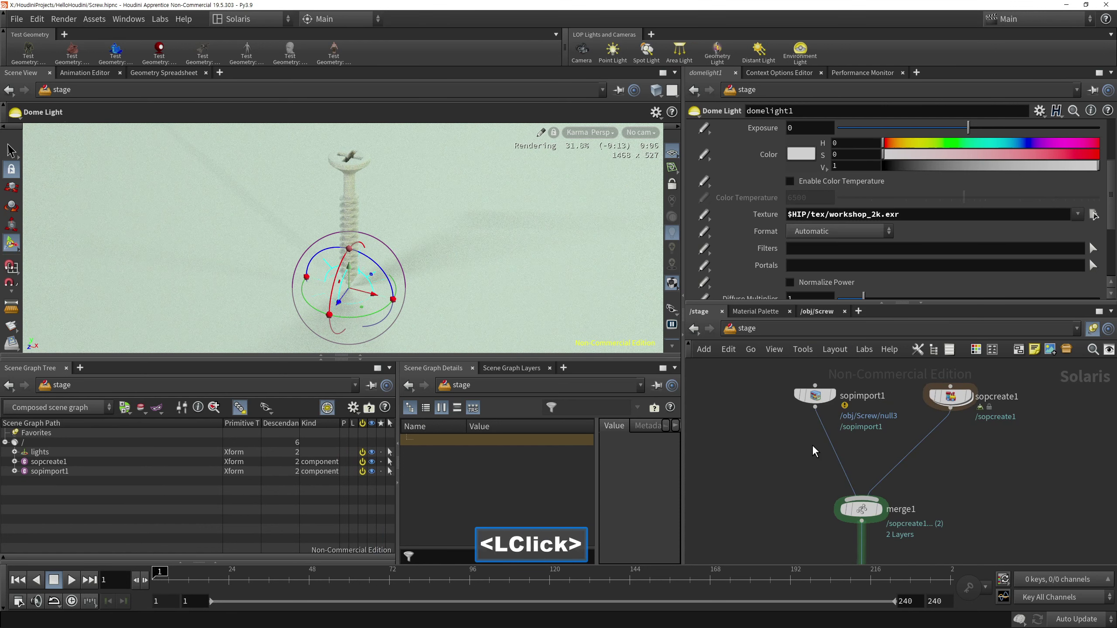
Step: Wire the material library into the chain and dive into its VEX Builder network
left_click(820, 446)
left_click(830, 446)
double_click(887, 449)
left_click(822, 447)
double_click(824, 445)
left_click(812, 423)
key("Tab")
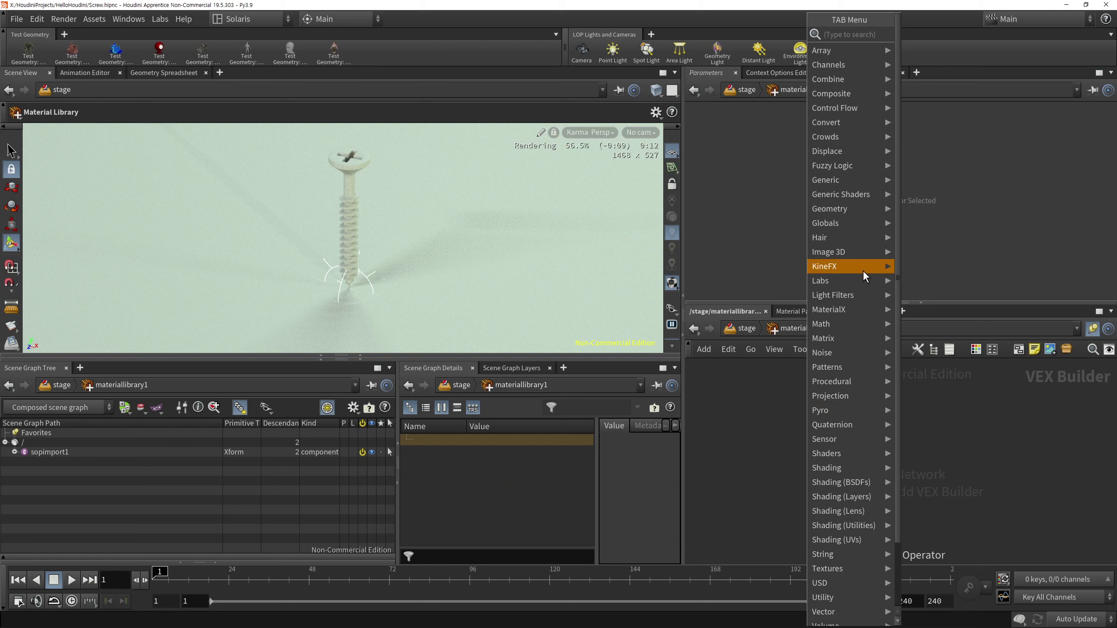
Step: Add a USD MaterialX Subnet and go inside it
left_click(864, 310)
double_click(835, 437)
right_click(916, 427)
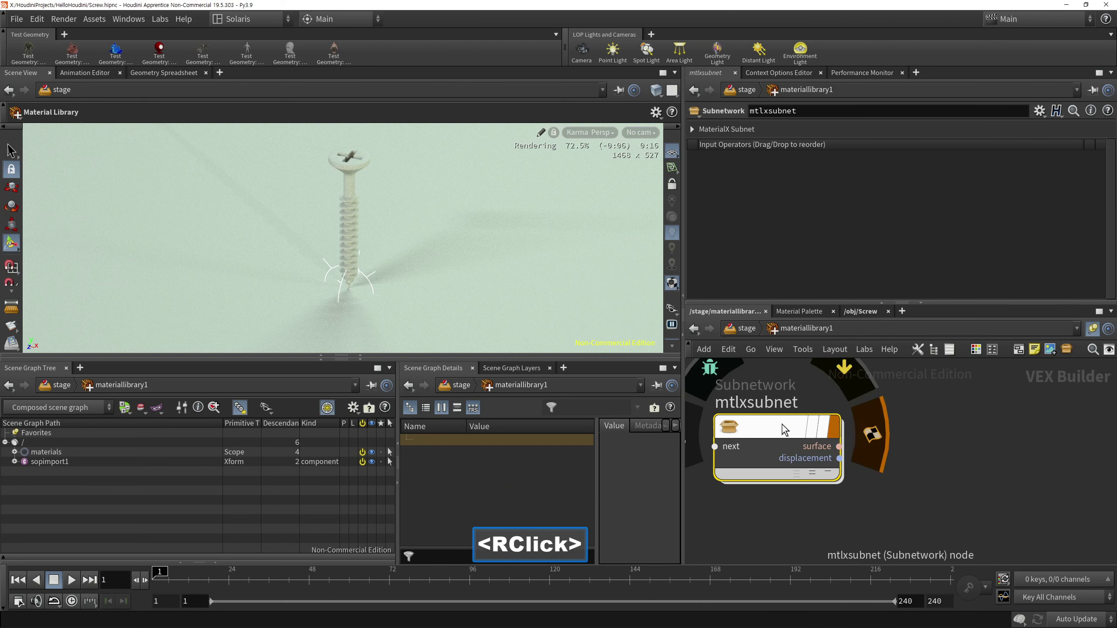
double_click(790, 431)
left_click(787, 432)
middle_click(826, 456)
left_click(803, 455)
Step: Add an MtlX Standard Surface and wire it to the surface output
key("Tab")
key("Tab")
left_click(865, 502)
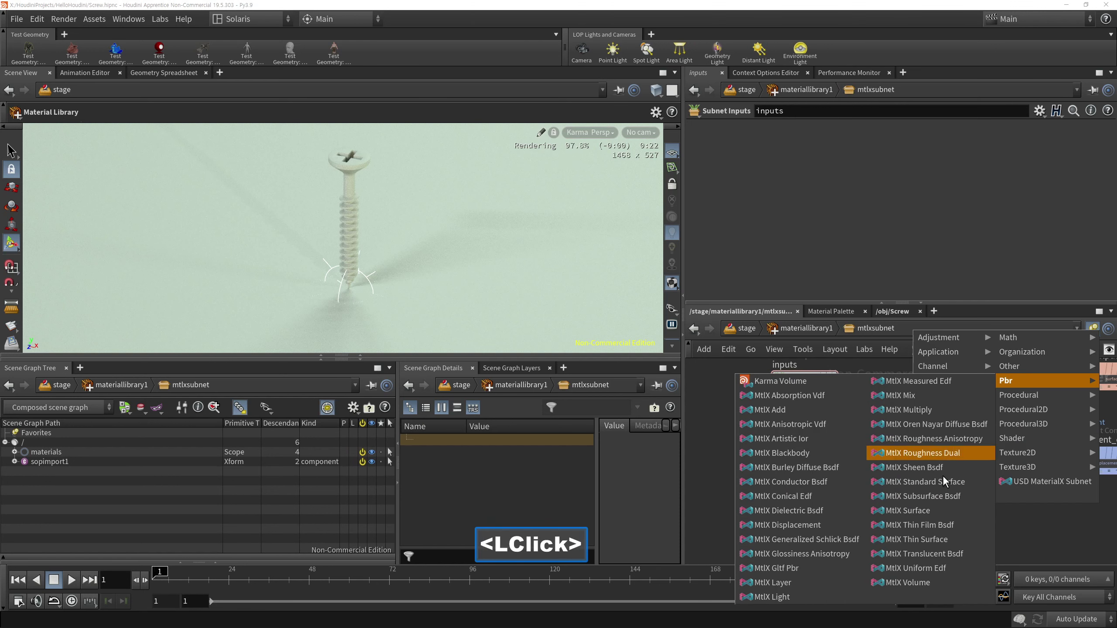
left_click(941, 490)
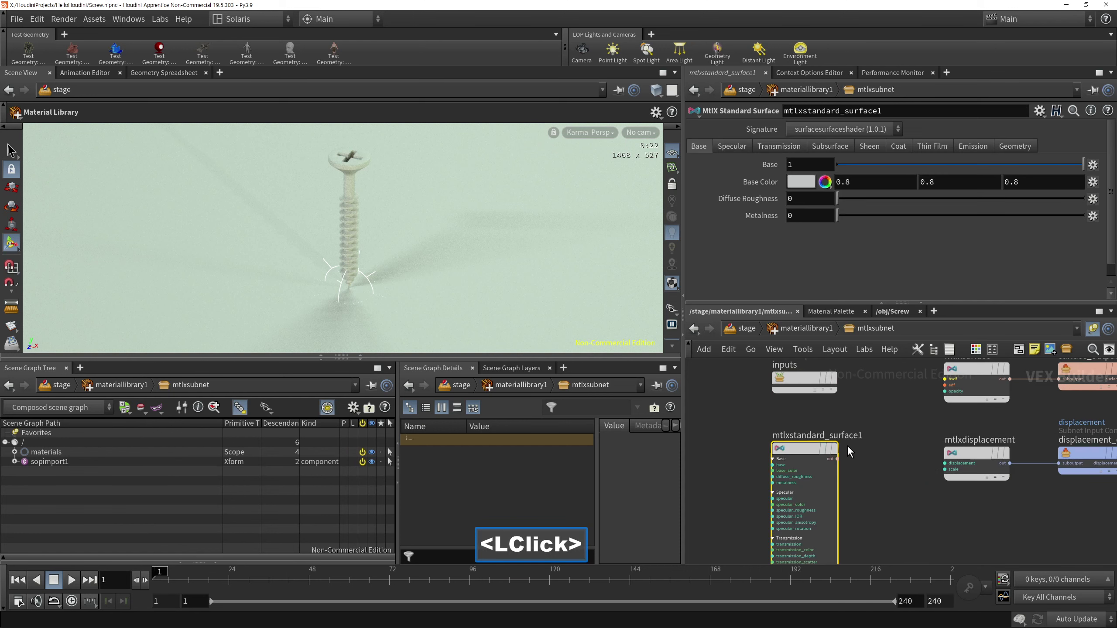
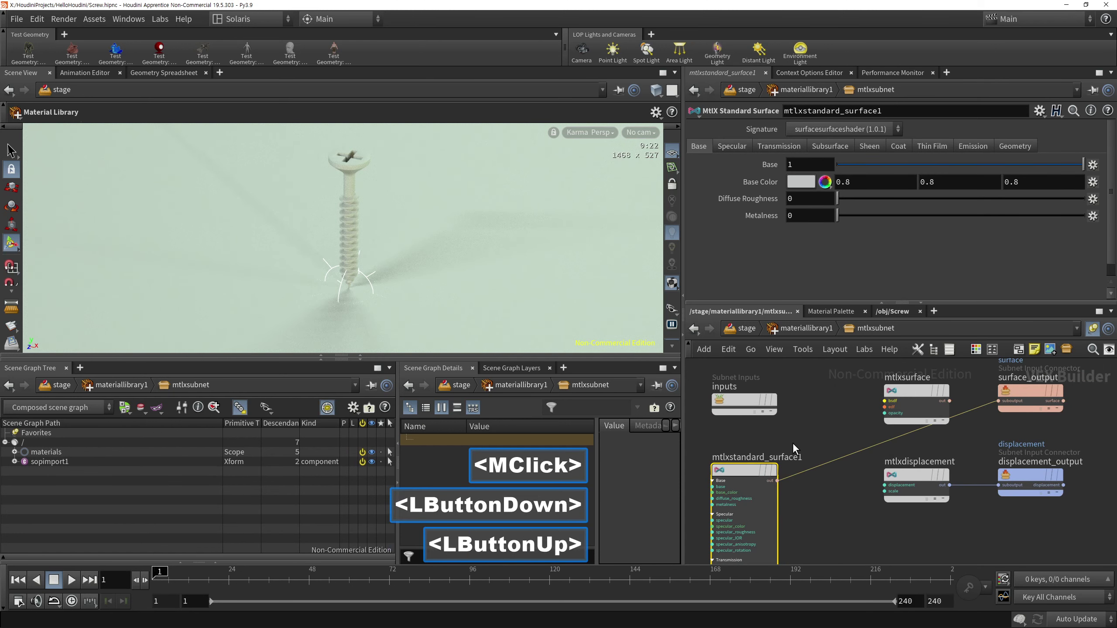
middle_click(855, 423)
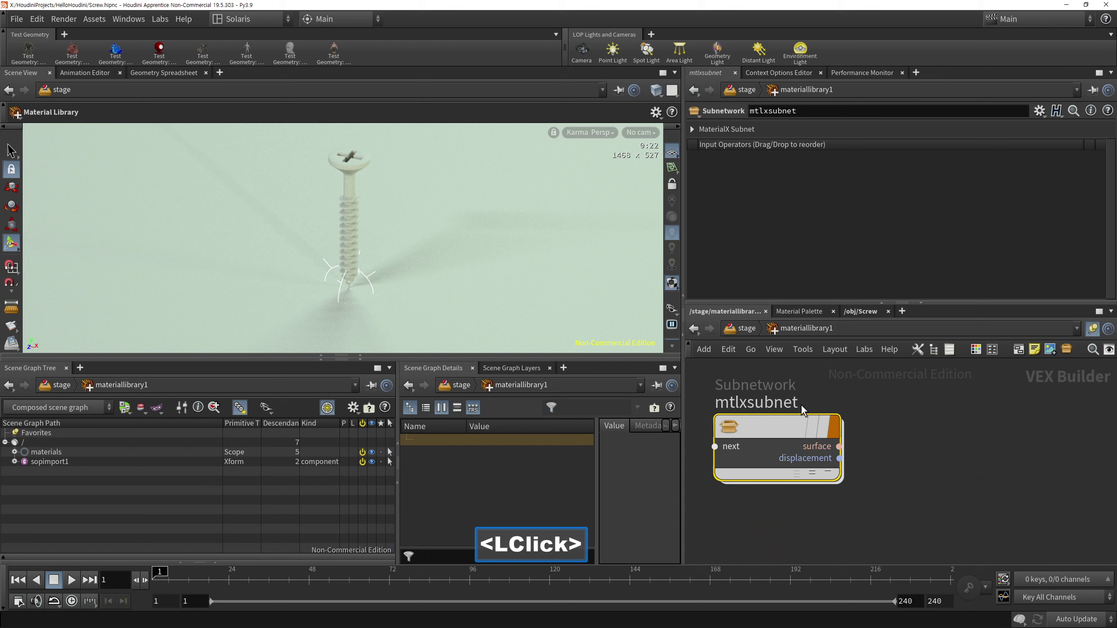
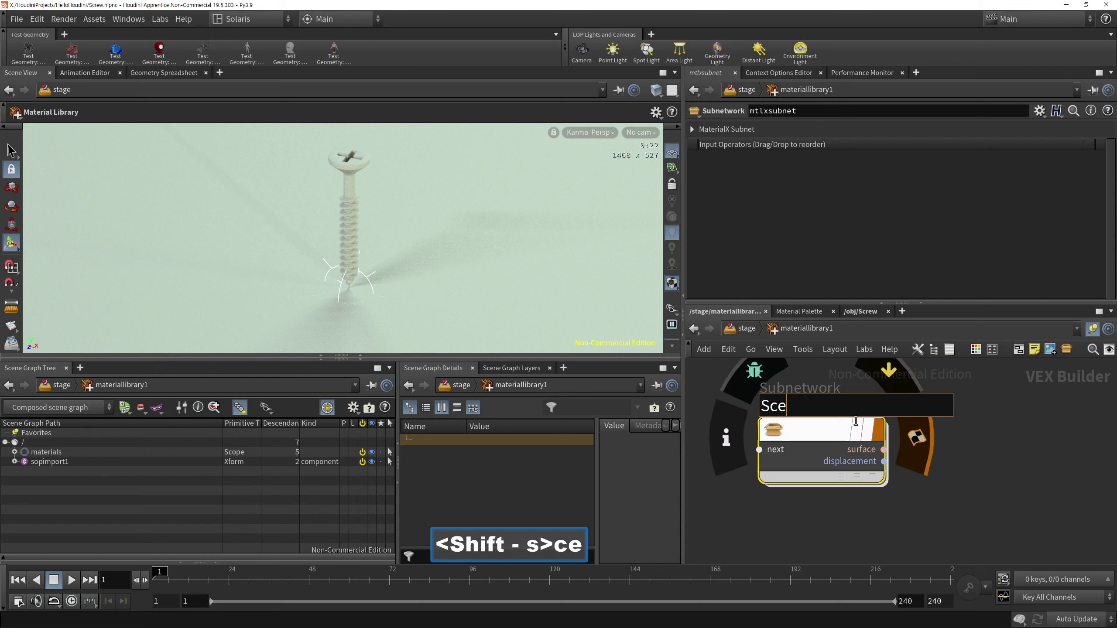
Step: Rename the screw's MaterialX subnet to Screw
key("BackSpace")
type("<Backspace>rew")
left_click(959, 512)
left_click(785, 407)
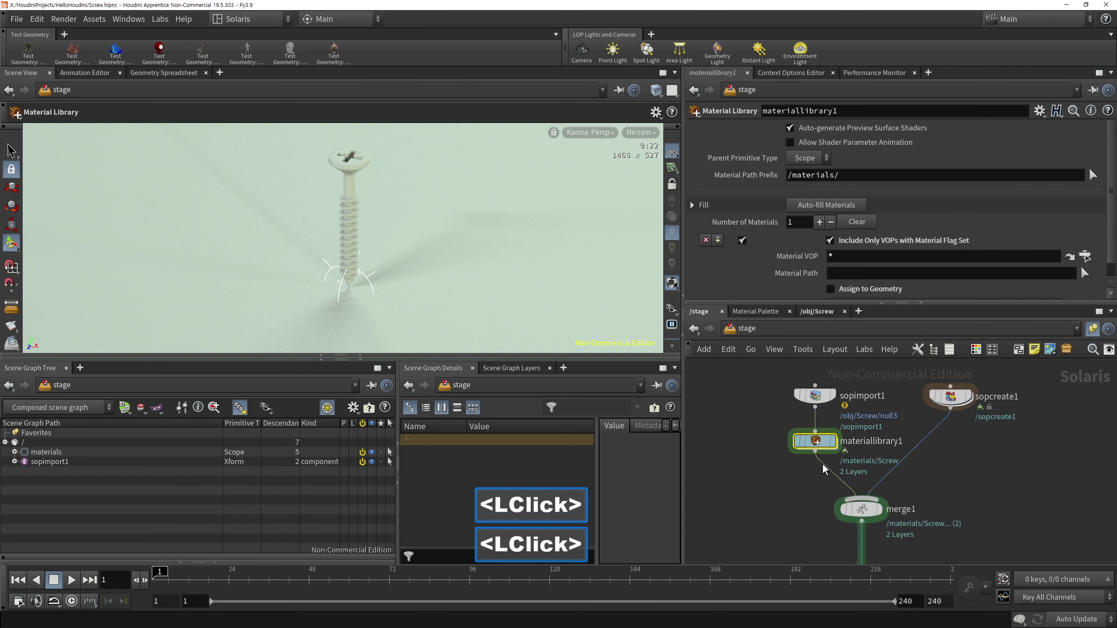
Step: Set materiallibrary1's Geometry Path to /materials/Screw to assign the screw material
double_click(854, 206)
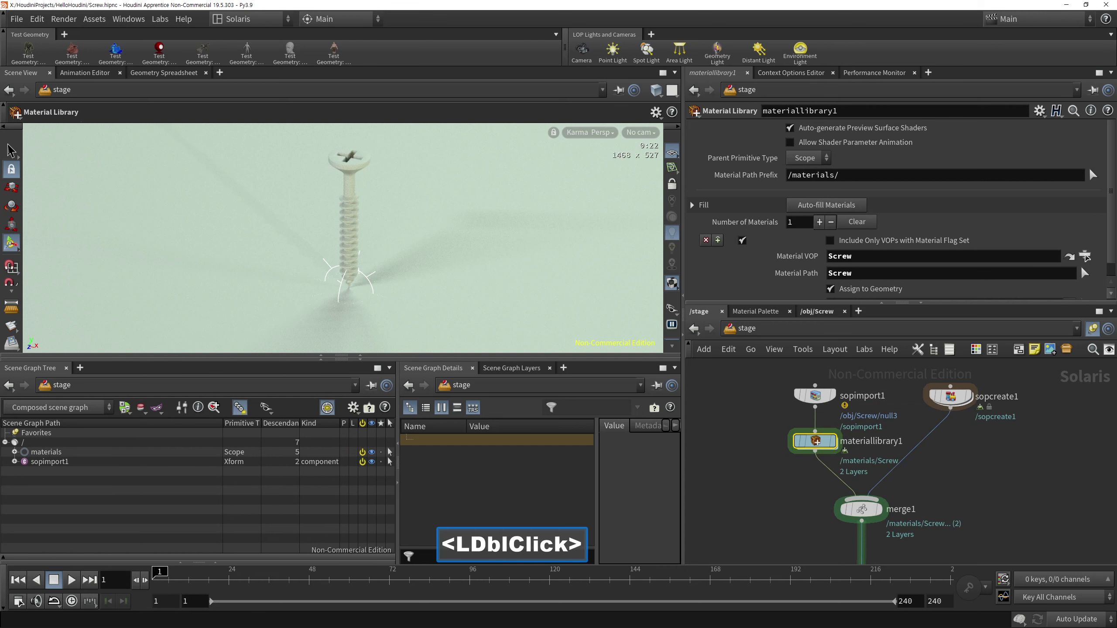
double_click(1112, 227)
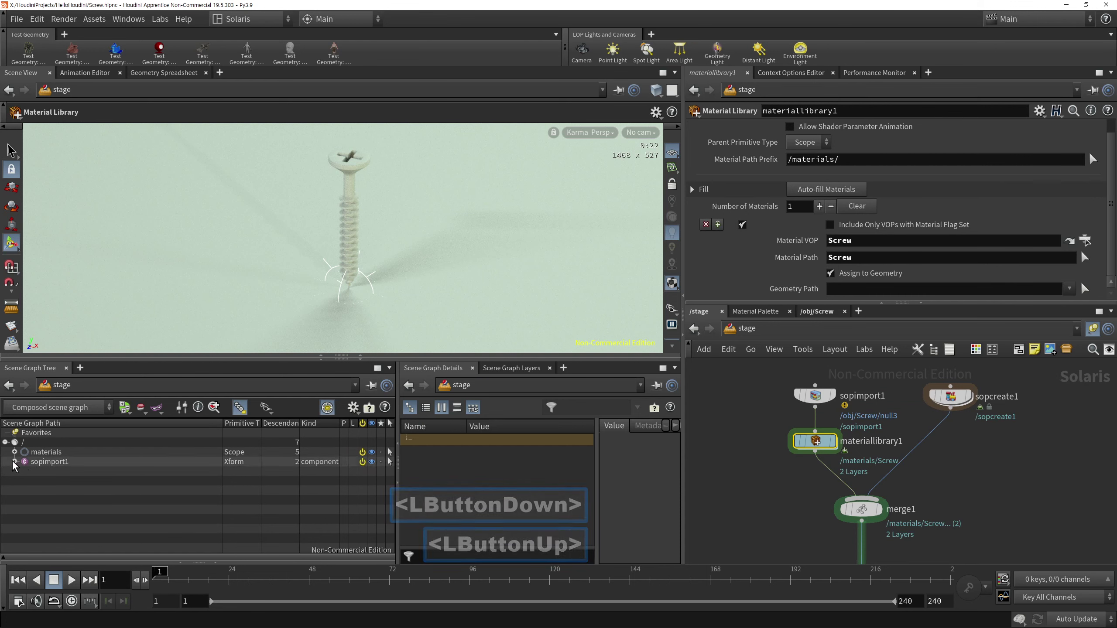
left_click(18, 459)
left_click(107, 470)
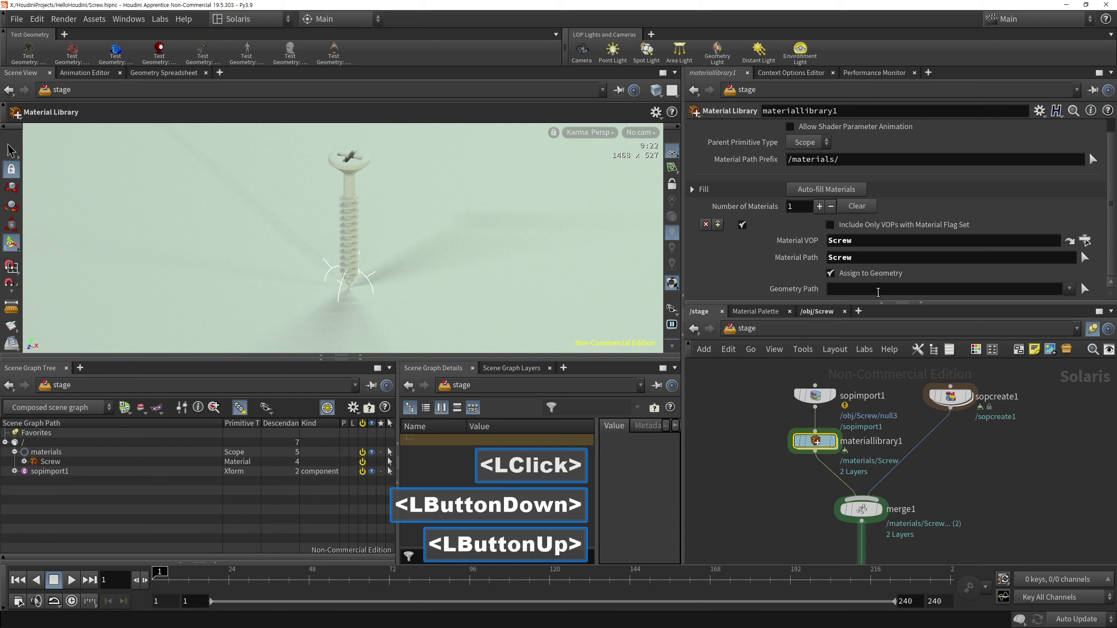
left_click(1012, 495)
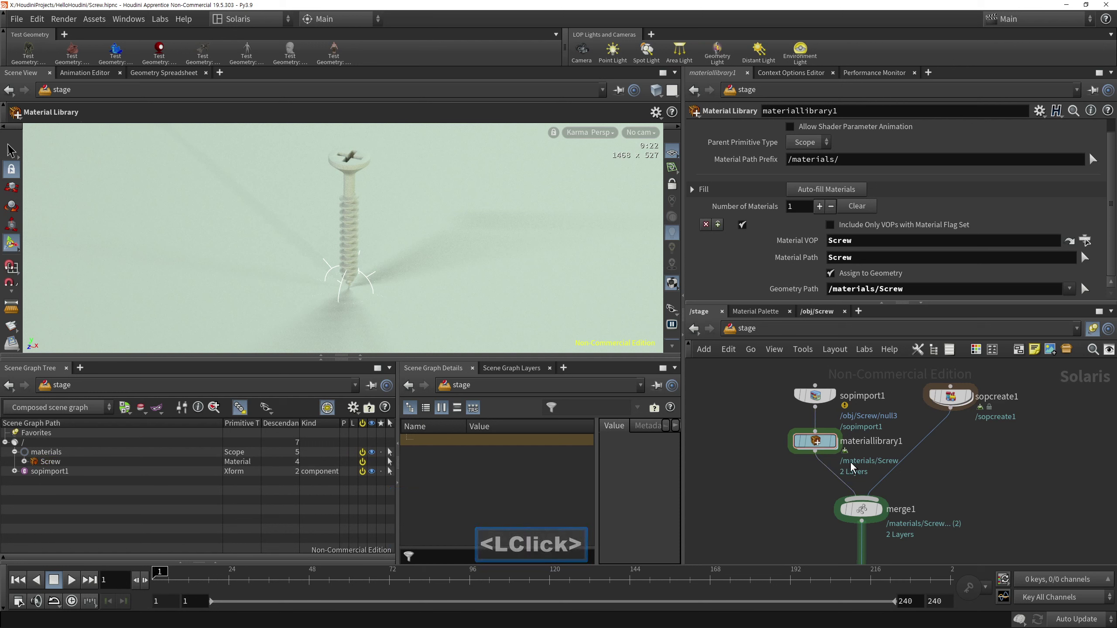
Step: Add a second Material Library after sopcreate1 for the ground and dive into it
left_click(901, 457)
double_click(1010, 459)
key("Tab")
type("ma")
left_click(935, 143)
double_click(967, 455)
left_click(935, 448)
double_click(948, 449)
left_click(951, 448)
double_click(948, 448)
left_click(873, 431)
double_click(879, 431)
Step: Create a USD MaterialX Subnet in the ground library and step inside it
key("Tab")
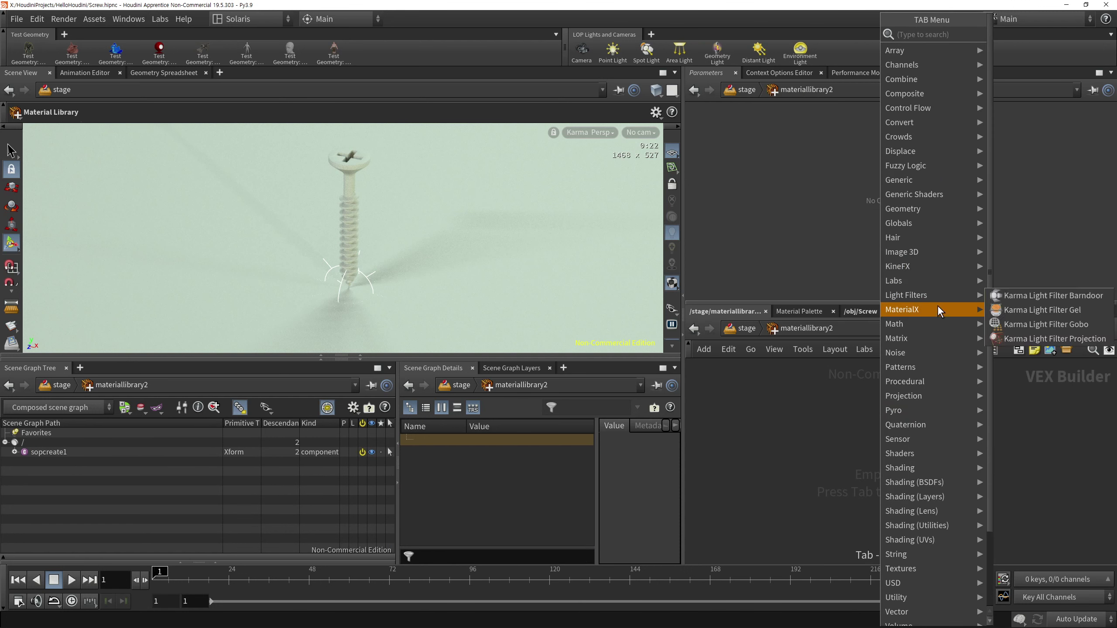
left_click(932, 316)
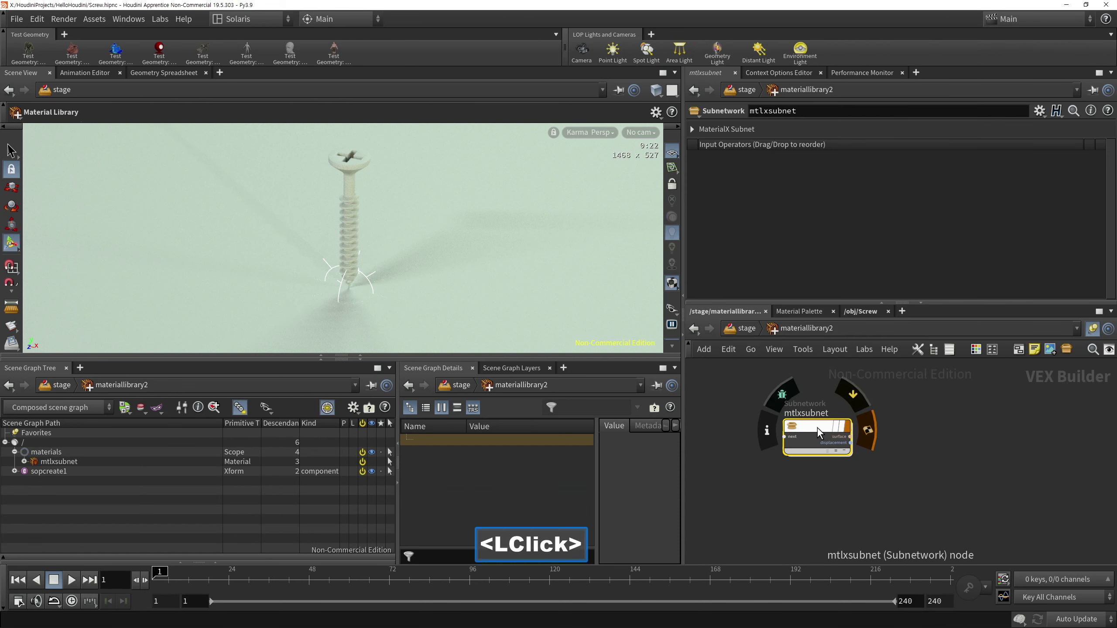
double_click(816, 494)
left_click(818, 496)
key("Tab")
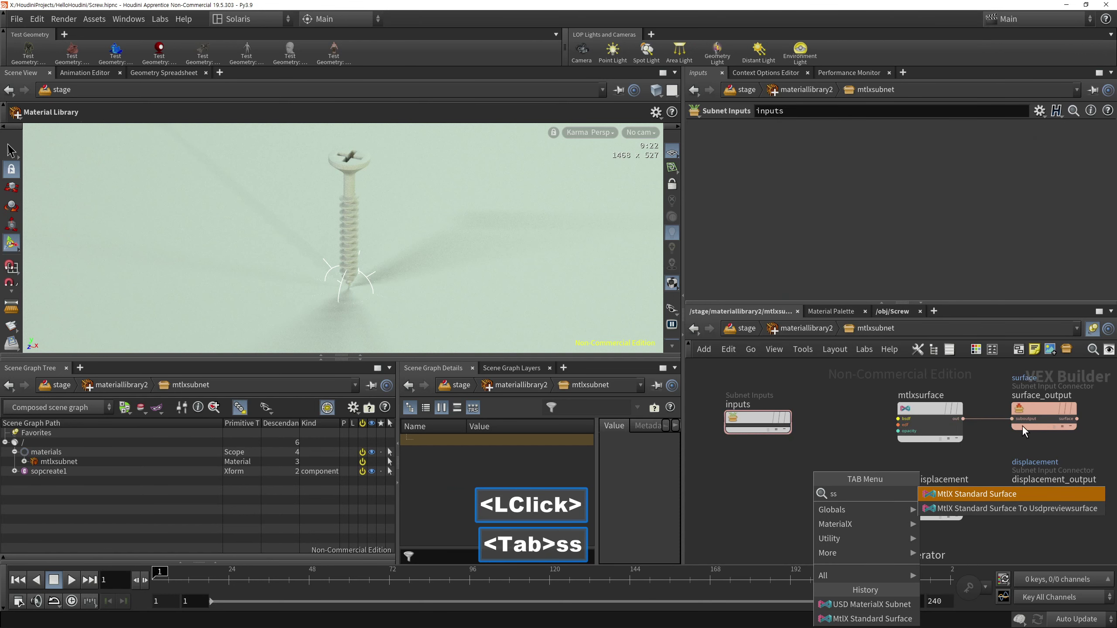
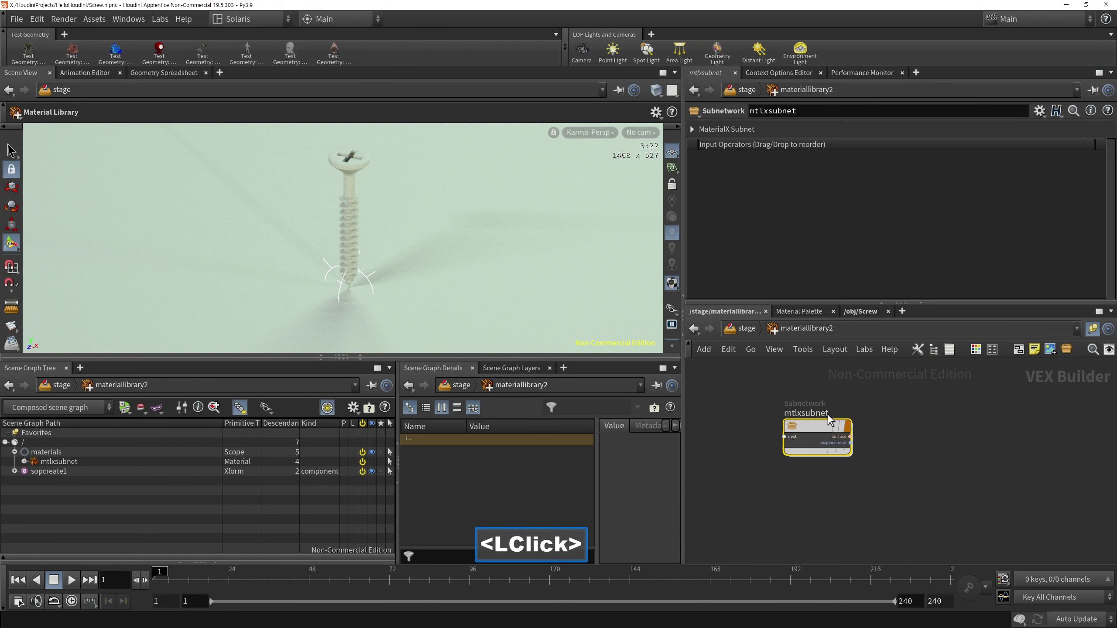
Step: Rename the ground material subnet to matGround and return to the stage
left_click(730, 428)
double_click(731, 425)
type("ma")
key("shift+g")
type("ou")
type("d")
left_click(894, 489)
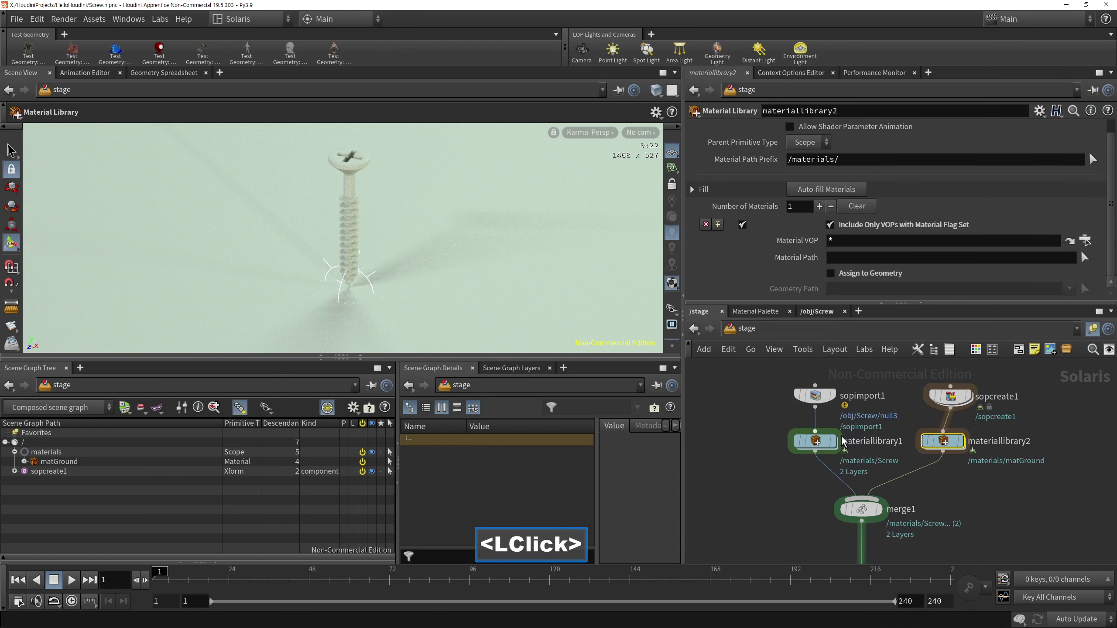
Step: Auto-fill the library's material entry with matGround, set to Assign to Geometry
double_click(820, 444)
left_click(797, 413)
double_click(761, 411)
type("mat")
left_click(838, 506)
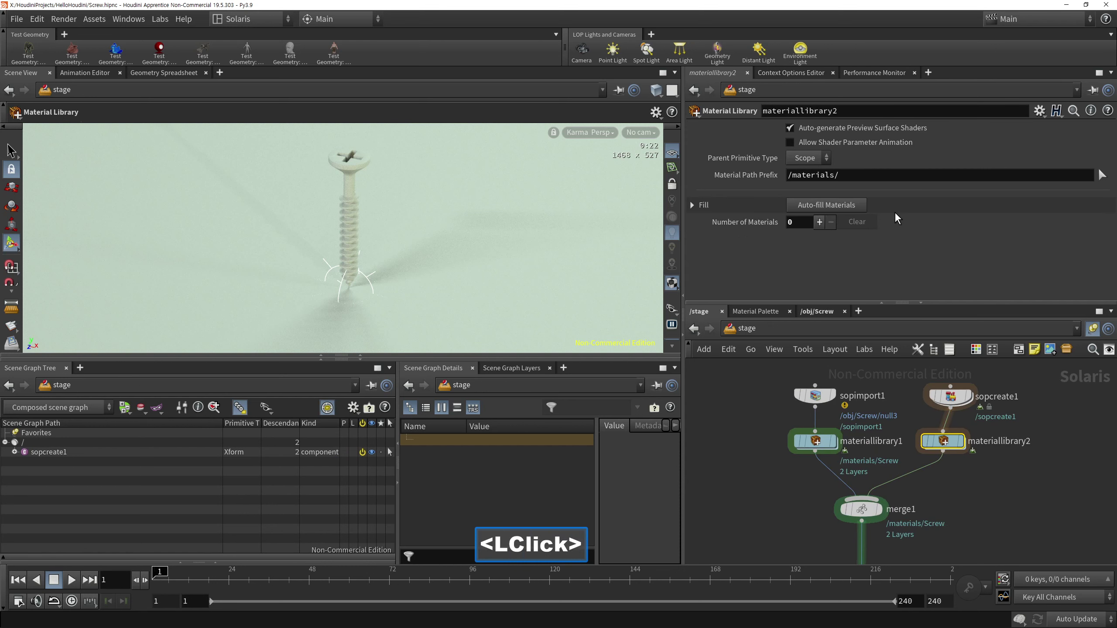
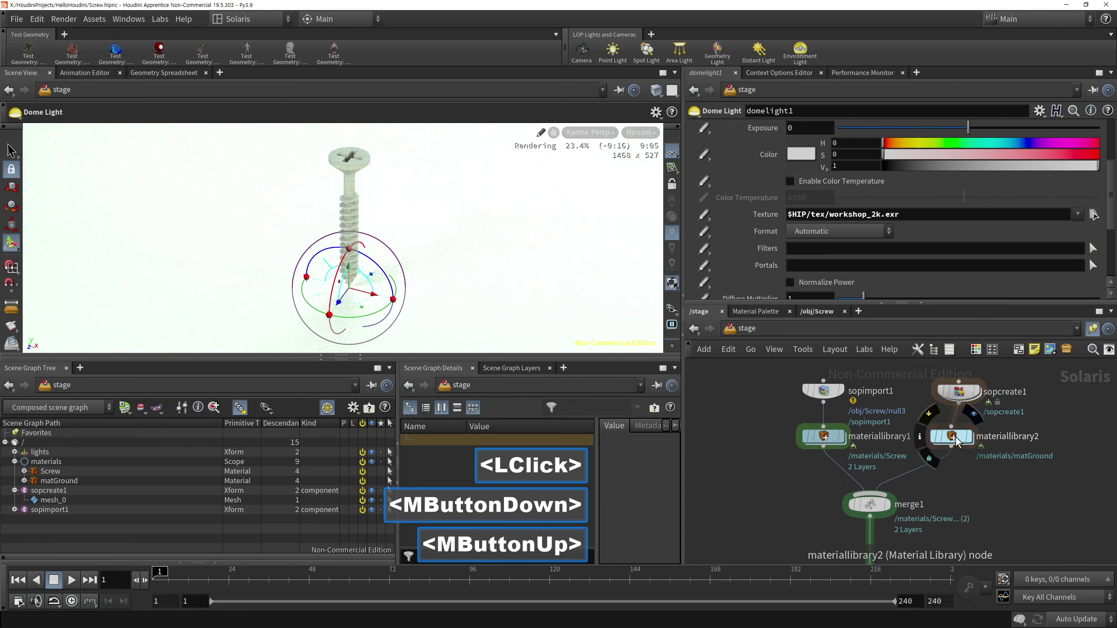
Step: Darken matGround's Standard Surface base colour to about 0.039
left_click(955, 445)
double_click(953, 443)
left_click(821, 434)
double_click(820, 433)
left_click(771, 506)
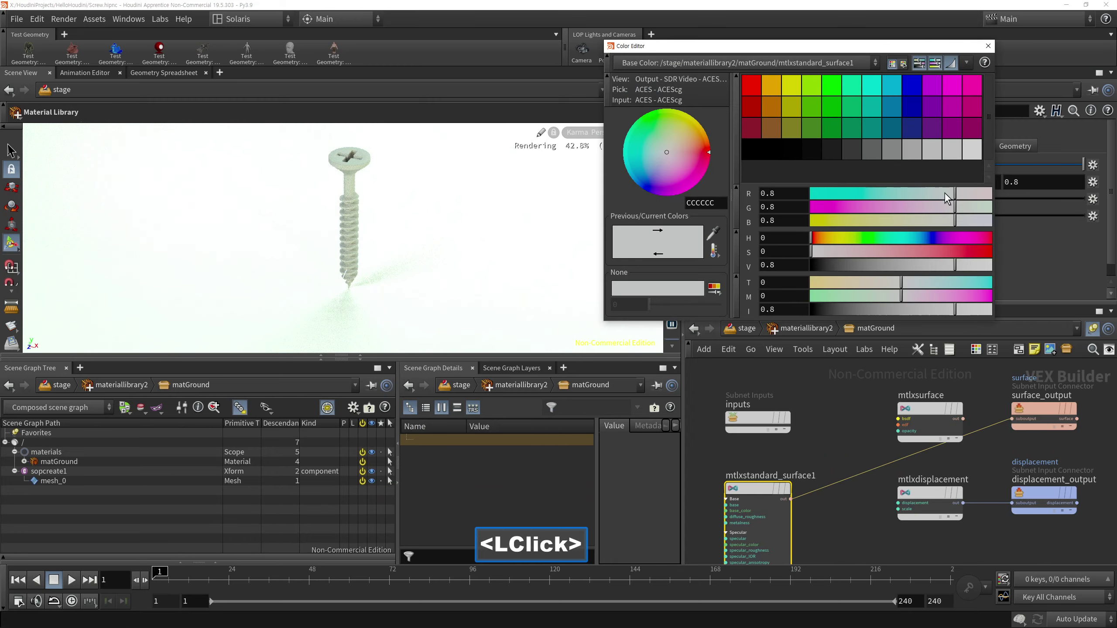
left_click(939, 275)
left_click(864, 275)
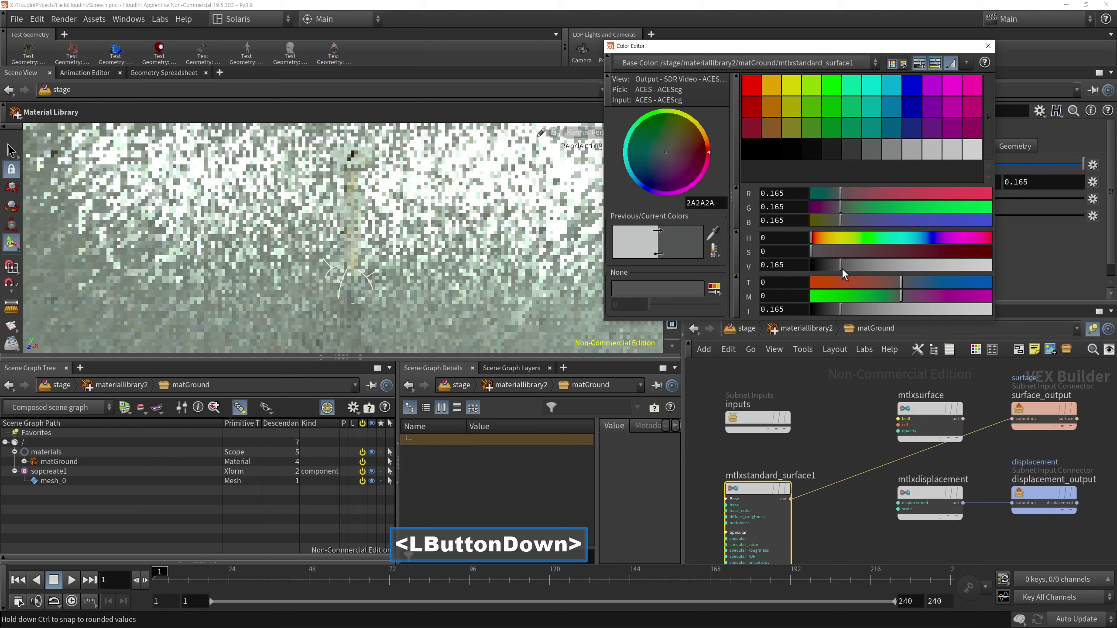
left_click(992, 43)
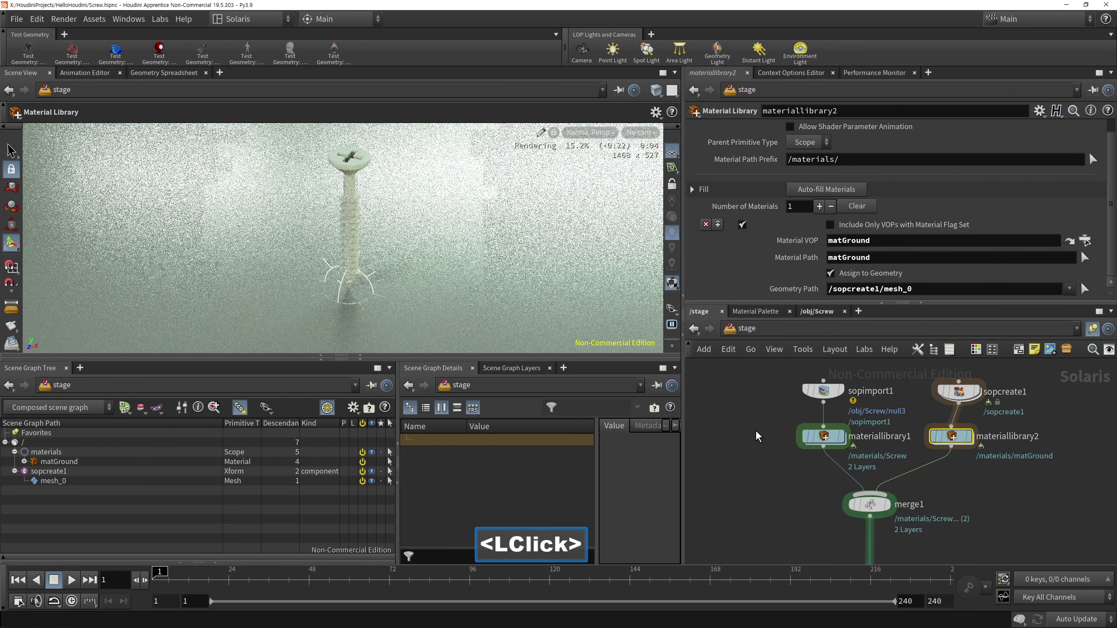
Step: Inspect the matScrew Standard Surface settings and return to the stage
middle_click(793, 482)
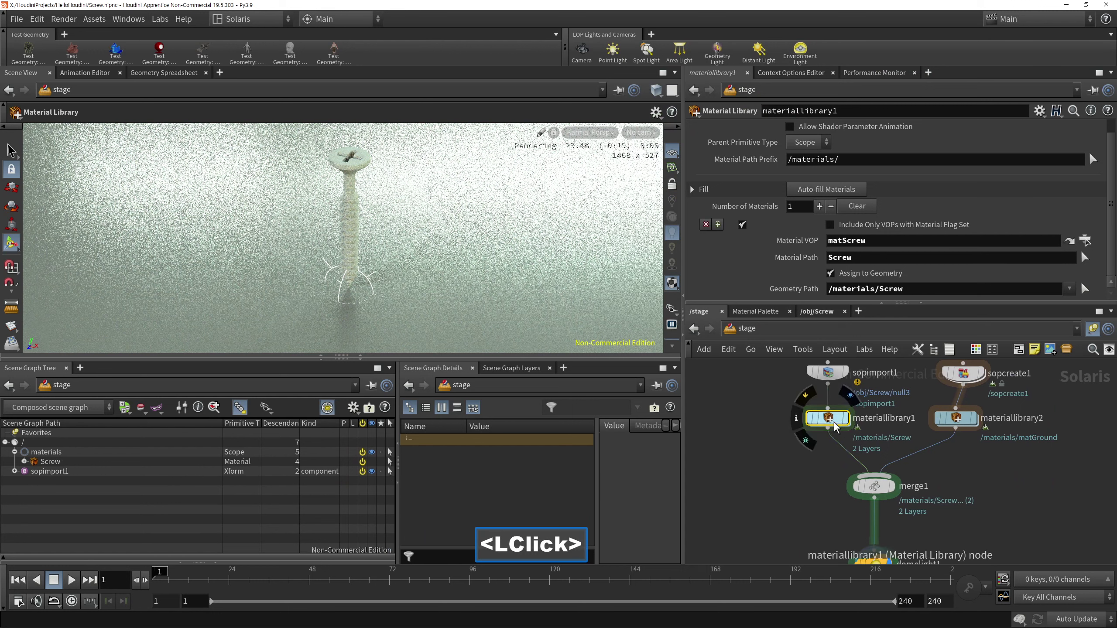
left_click(805, 417)
double_click(826, 430)
type("□□□□□□□□□□□□")
left_click(834, 522)
left_click(1041, 215)
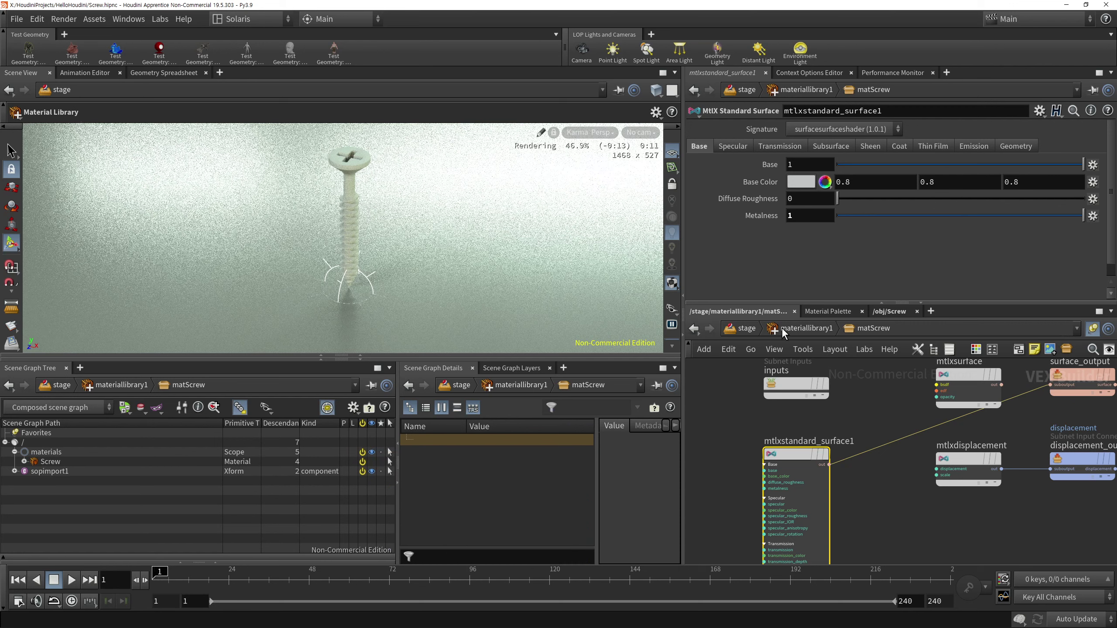
left_click(793, 332)
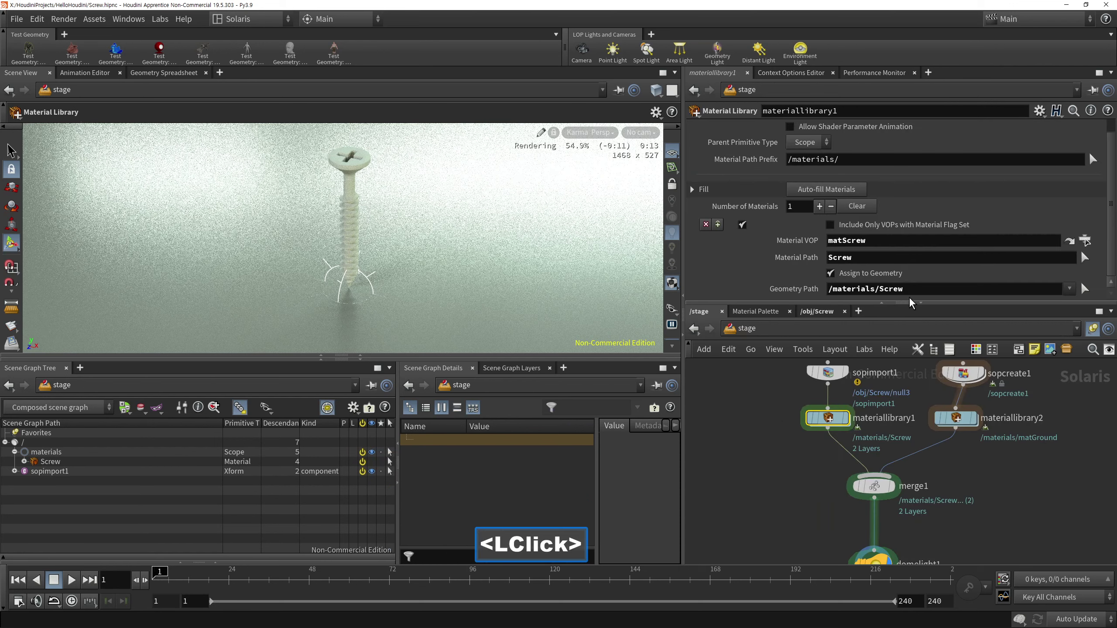
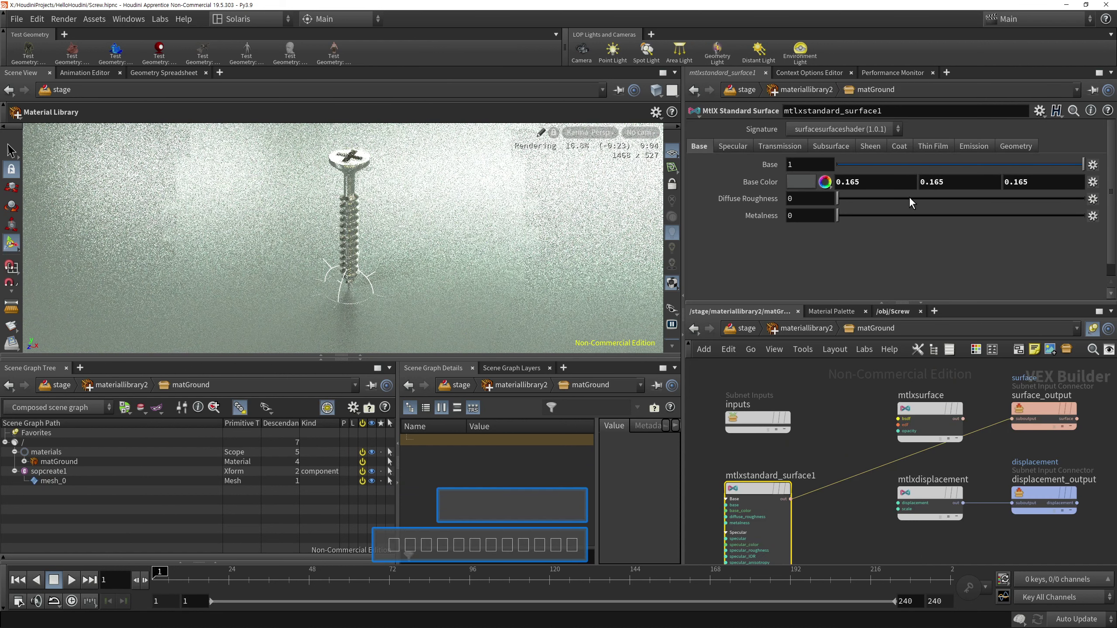
Step: Check the ground's specular settings and darken its base colour further to near black
type("□□□□□□□□□□□□")
left_click(857, 171)
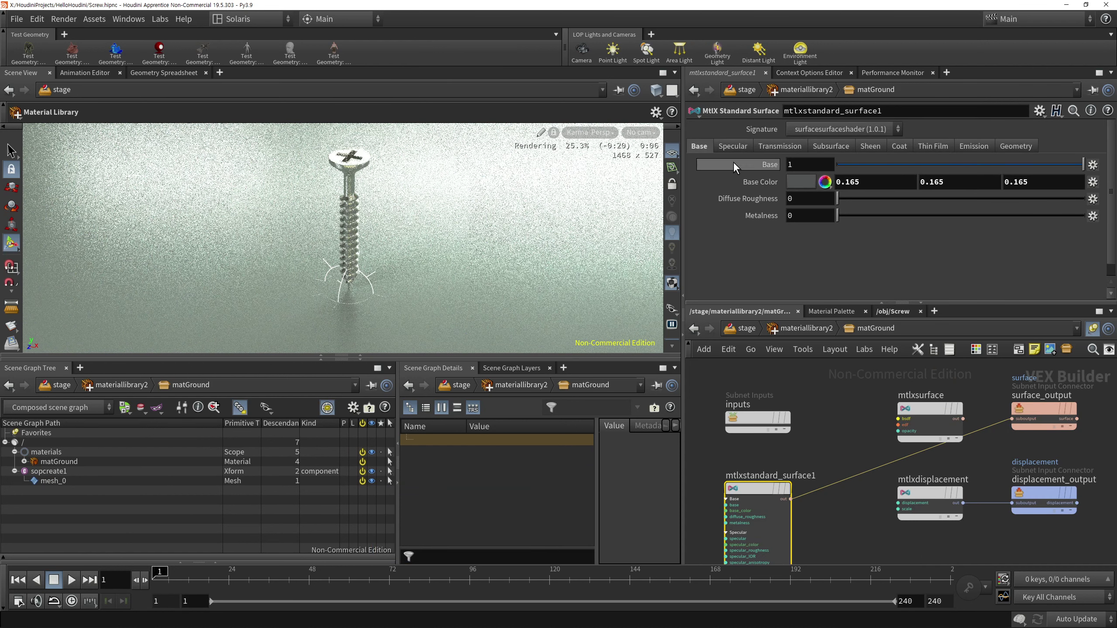
left_click(737, 148)
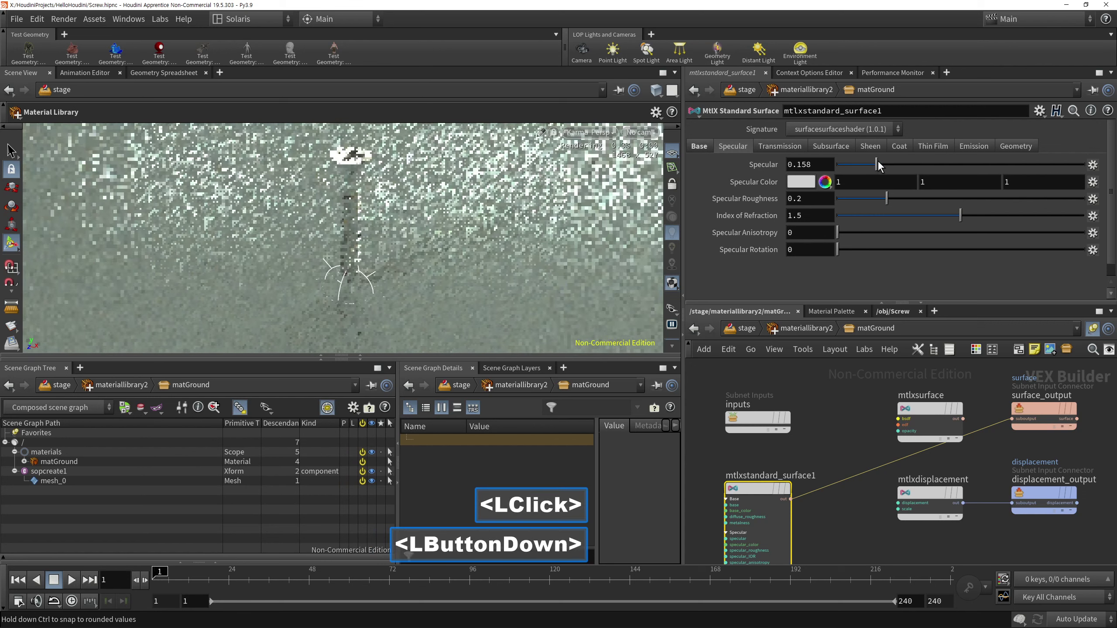
left_click(709, 146)
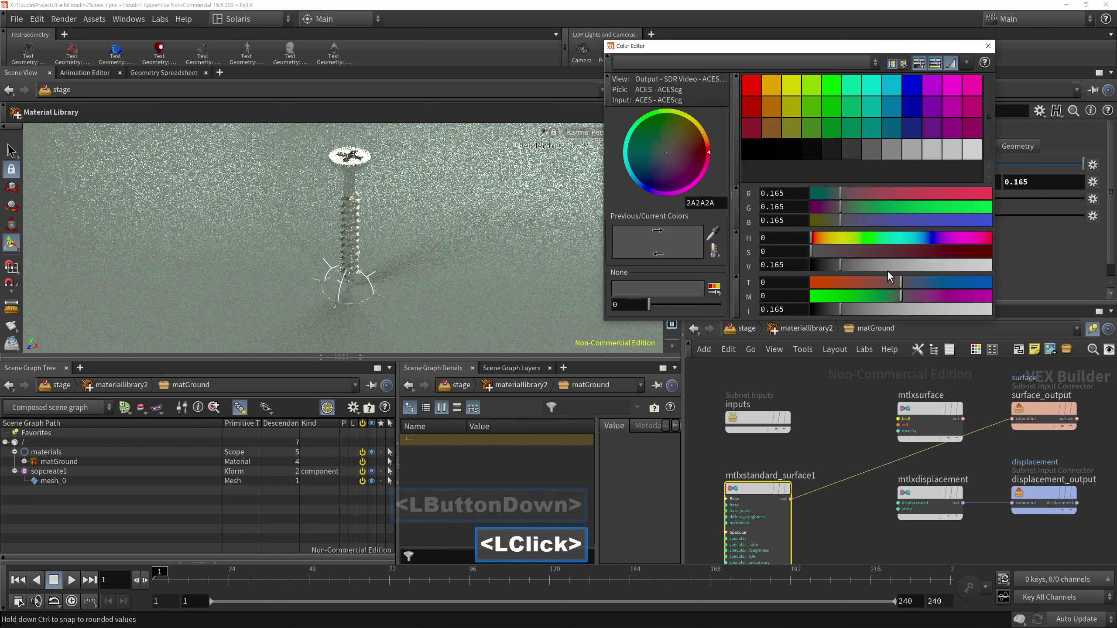
left_click(833, 271)
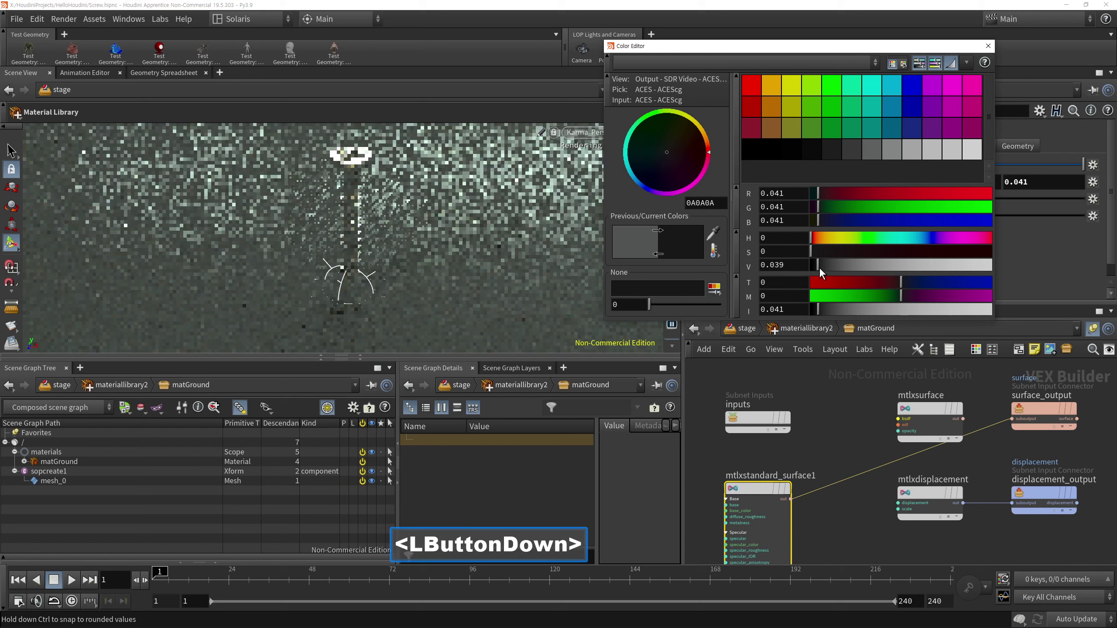
left_click(987, 54)
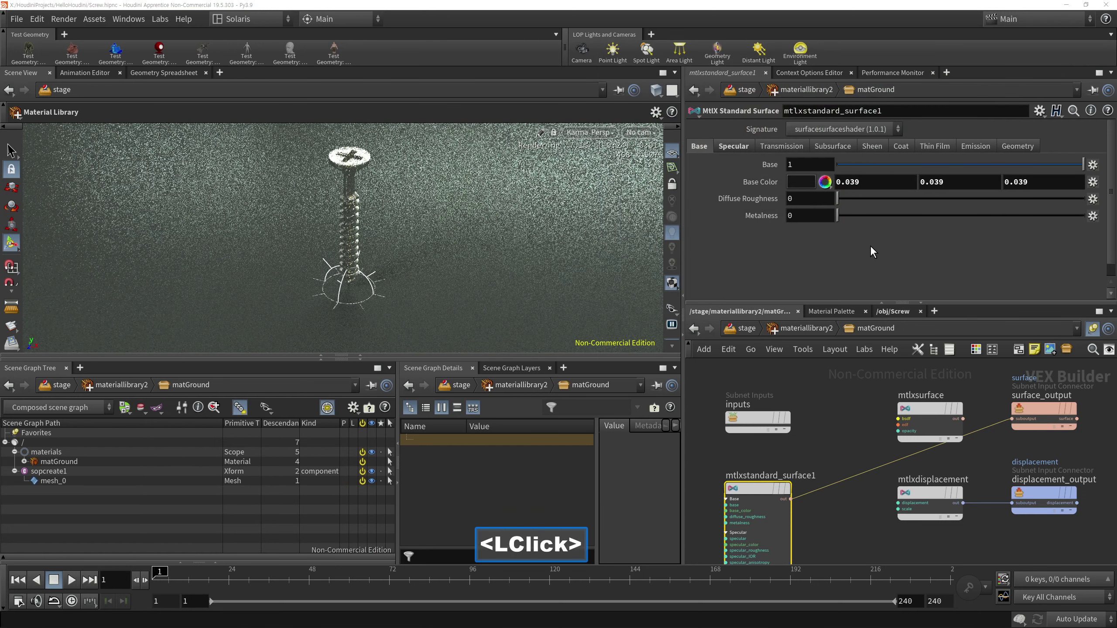
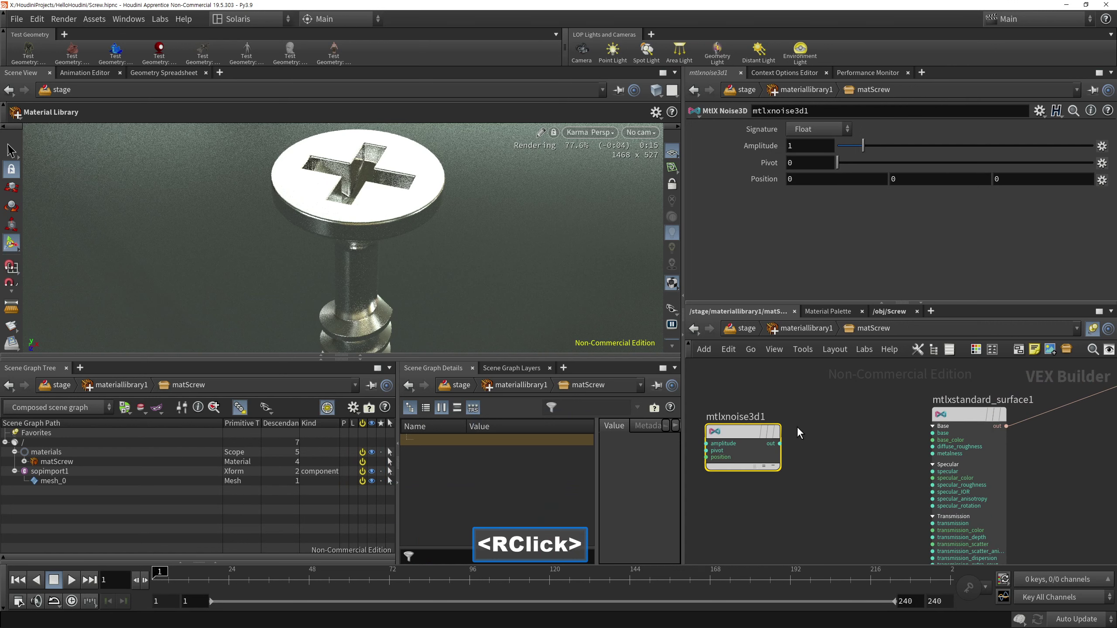
Step: Wire a colour MtlX Noise3D into the screw surface's base_color input
left_click(776, 330)
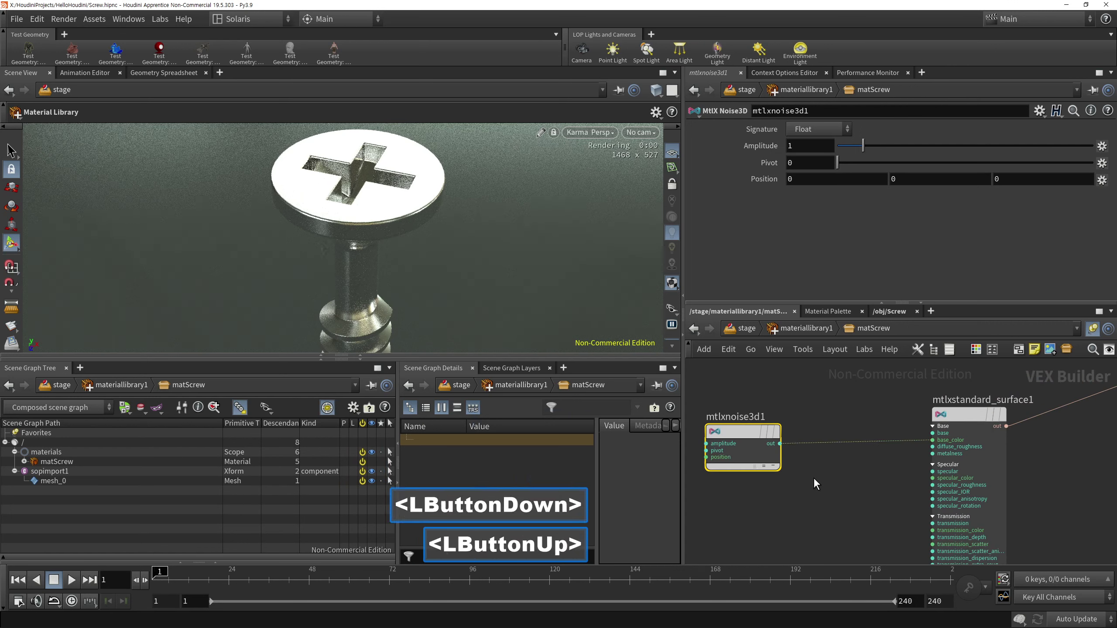
double_click(715, 385)
right_click(777, 330)
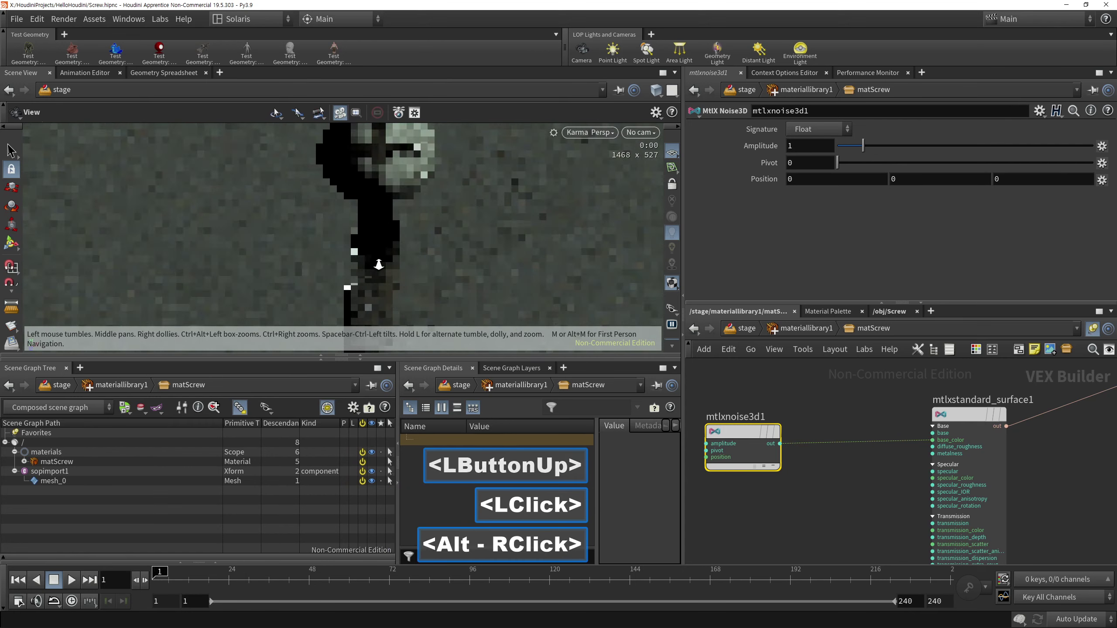
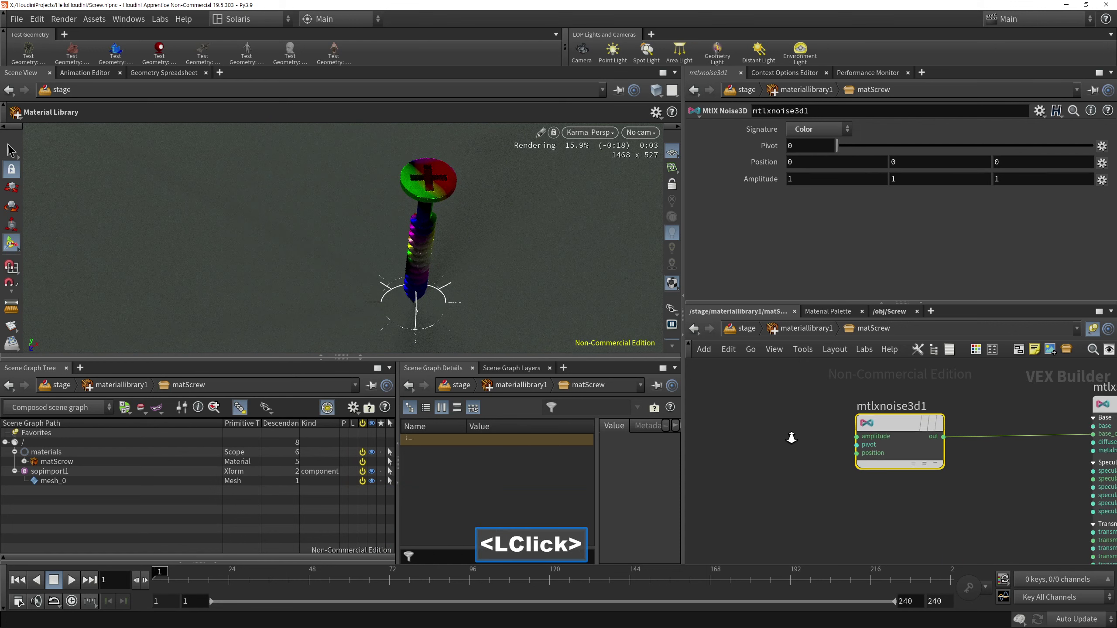
Step: Add an MtlX Position node feeding the screw noise's position input
double_click(735, 421)
key("Tab")
key("p")
type("pos")
left_click(869, 439)
double_click(725, 434)
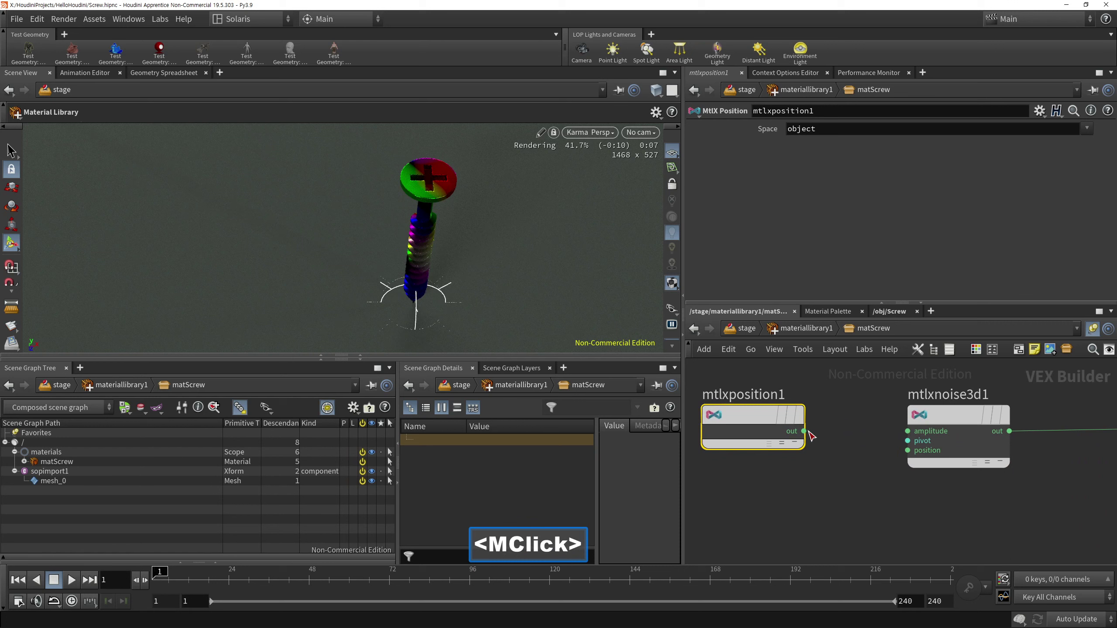
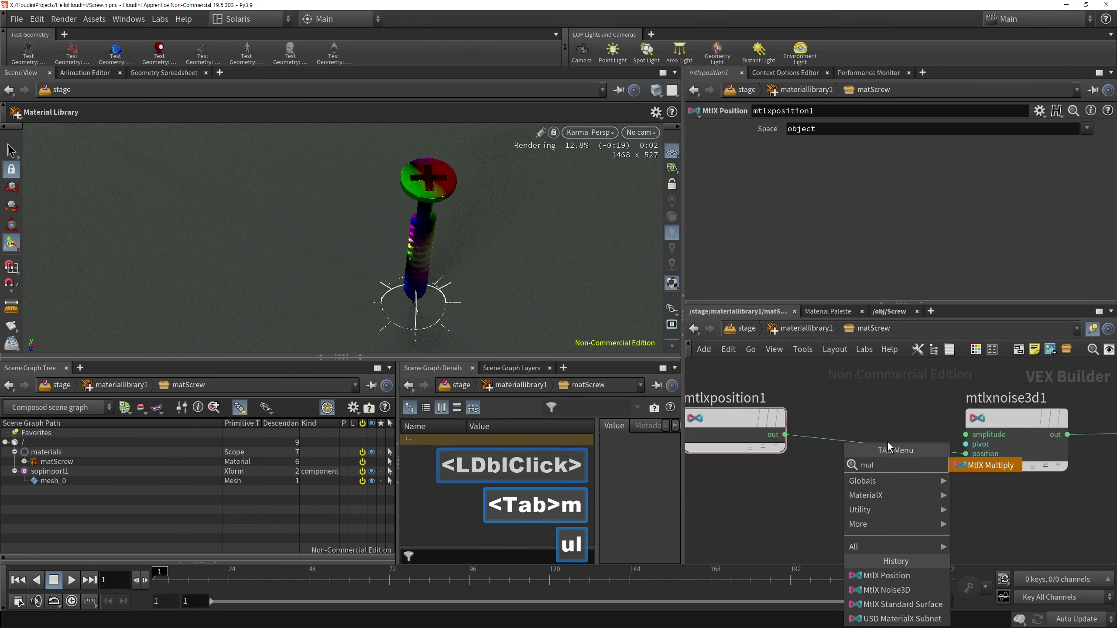
Step: Multiply the noise position by 51 on all three axes for finer detail
type("l")
left_click(959, 472)
double_click(870, 489)
left_click(888, 450)
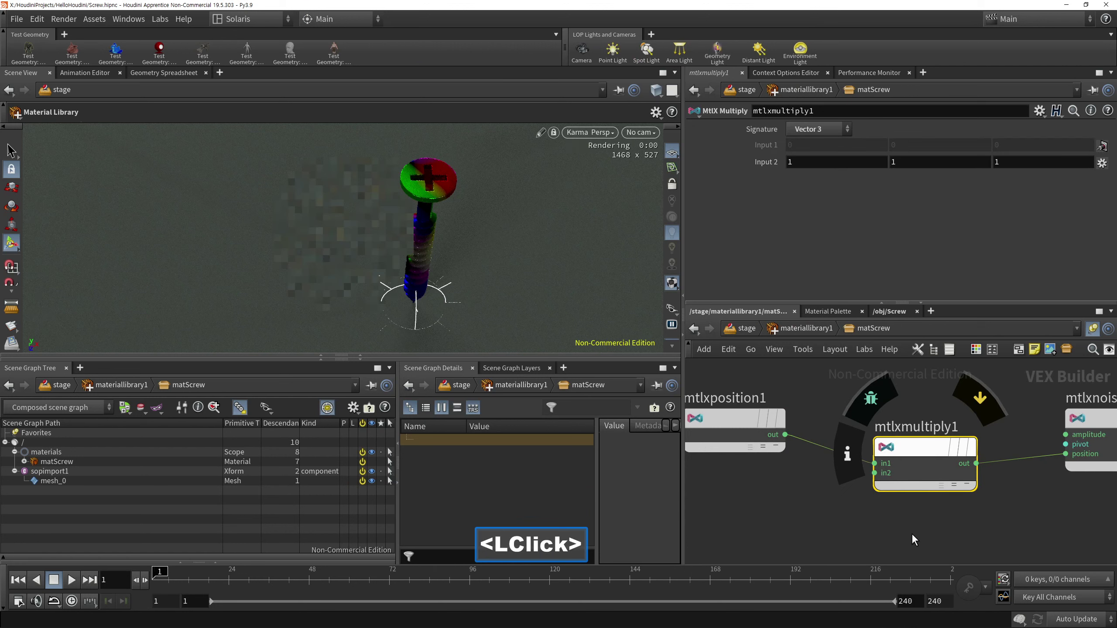
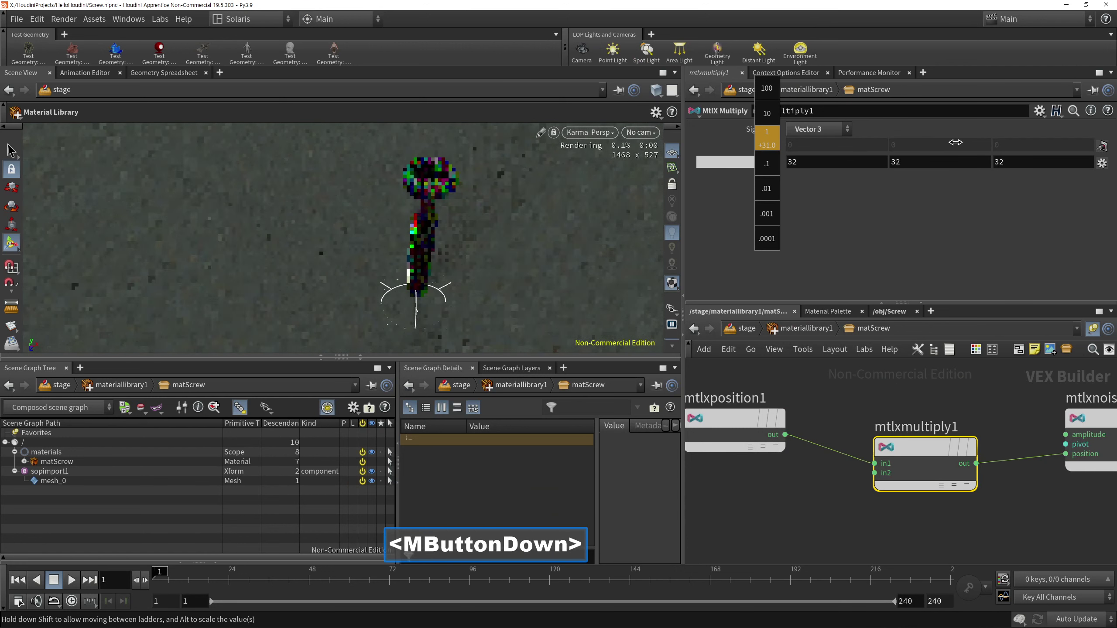
right_click(548, 164)
right_click(583, 165)
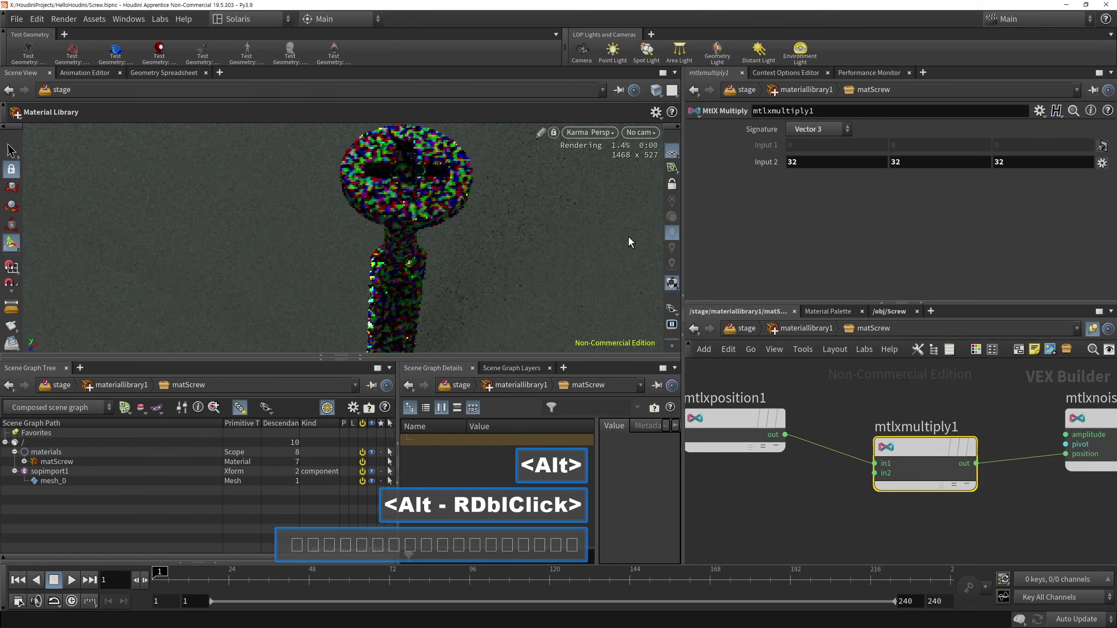
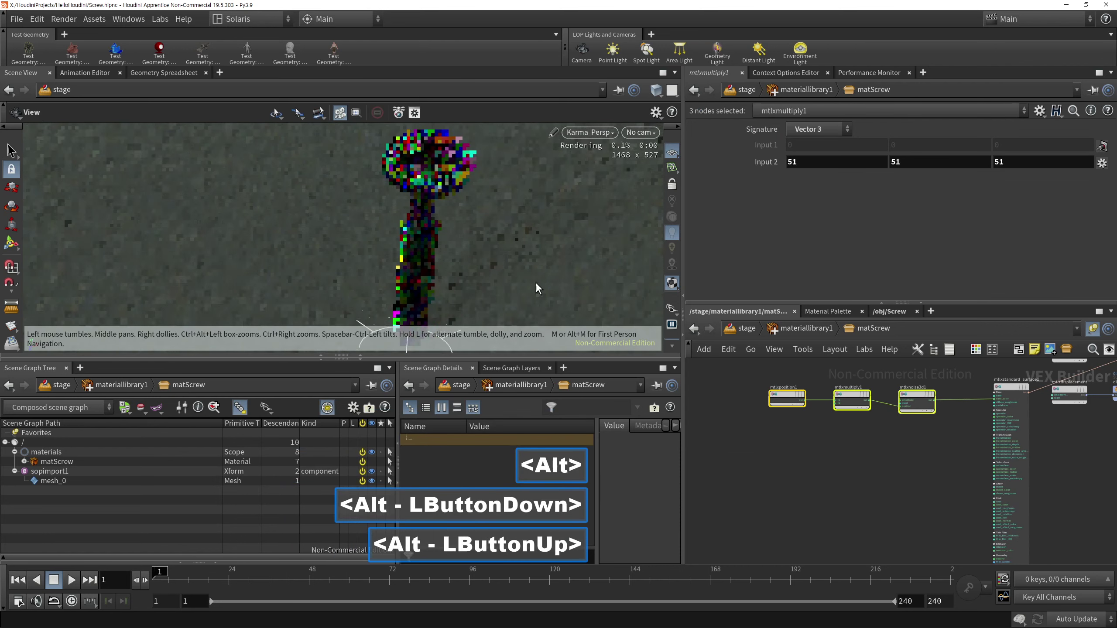
Step: Drive an MtlX Displacement from the noise with its scale set to 0.001
left_click(803, 401)
left_click(896, 429)
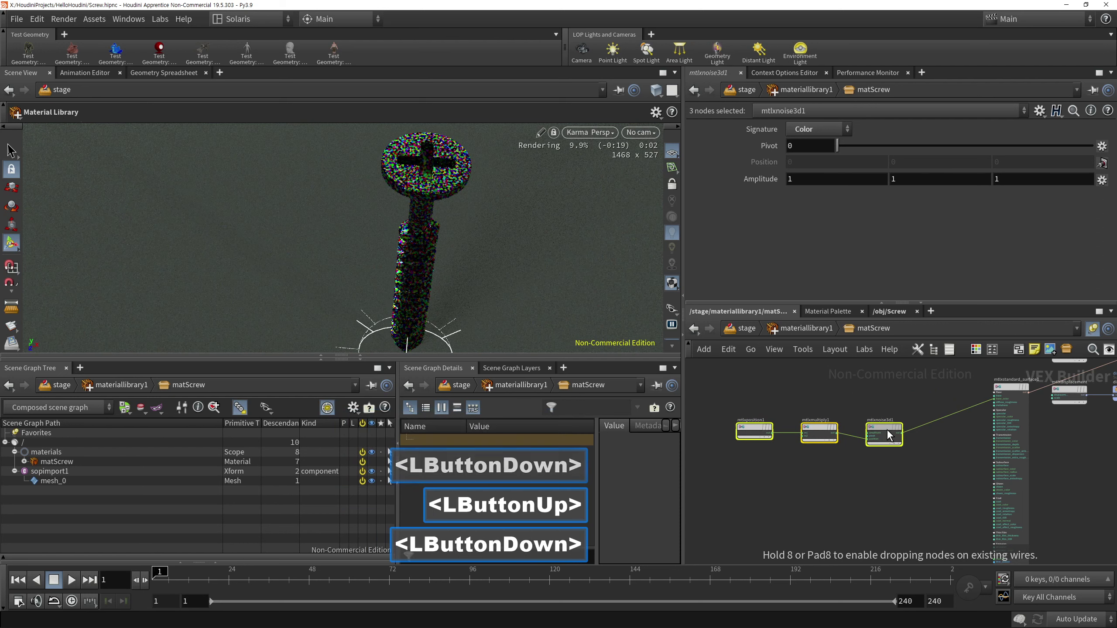
right_click(968, 452)
middle_click(867, 489)
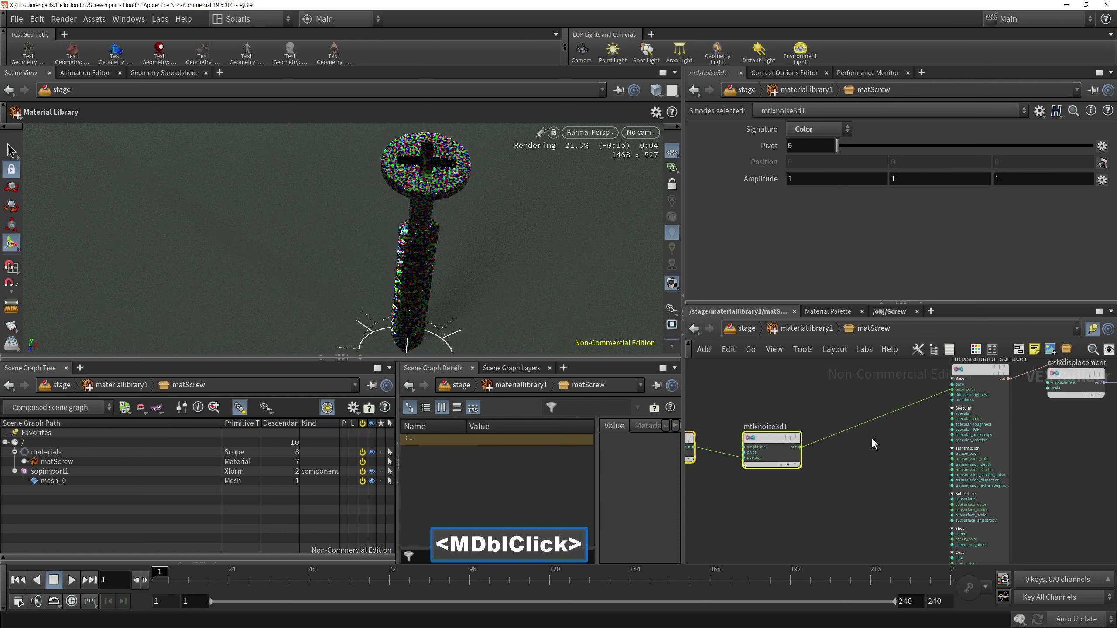
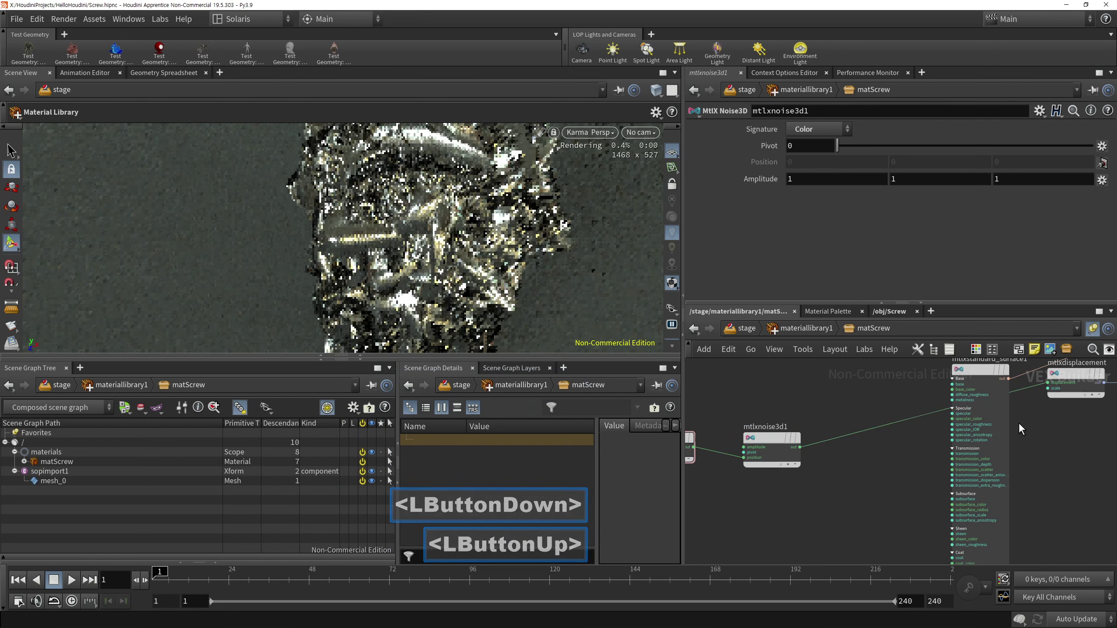
left_click(1054, 376)
type("0.001")
key("Return")
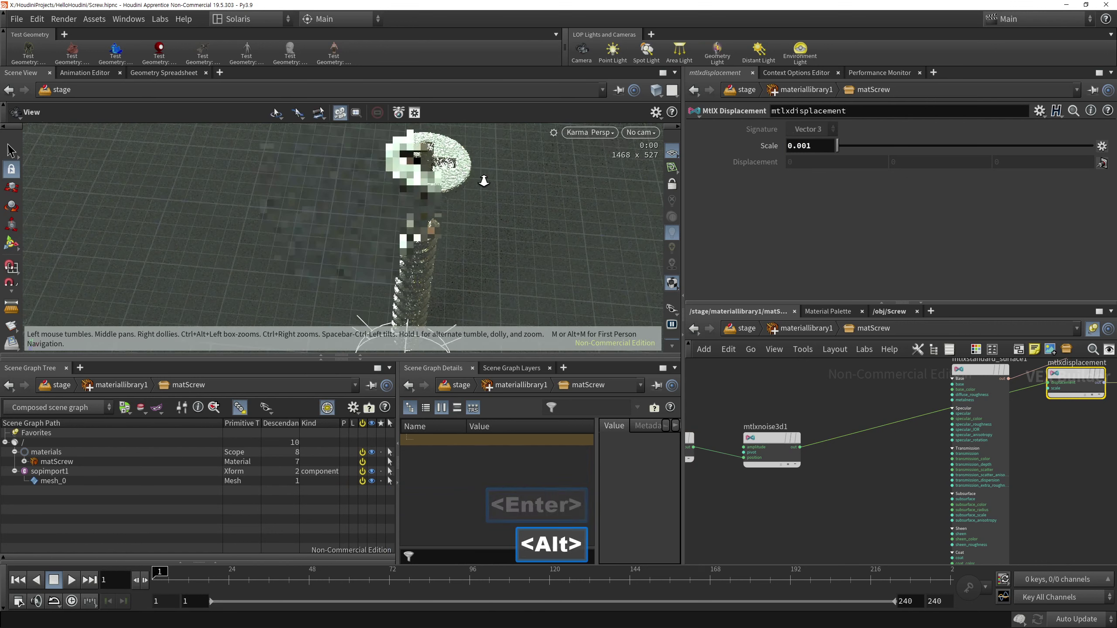
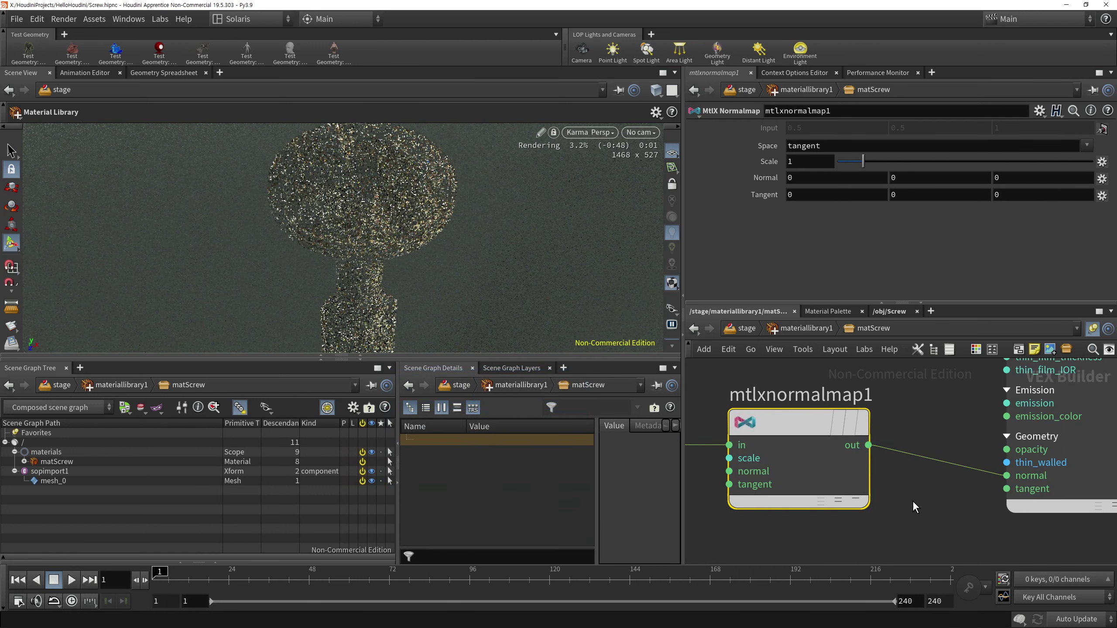
Step: Set the normal map strength to 0.001
left_click(808, 409)
left_click(726, 174)
key(".")
key("BackSpace")
type("<Backspace>0.001")
key("Return")
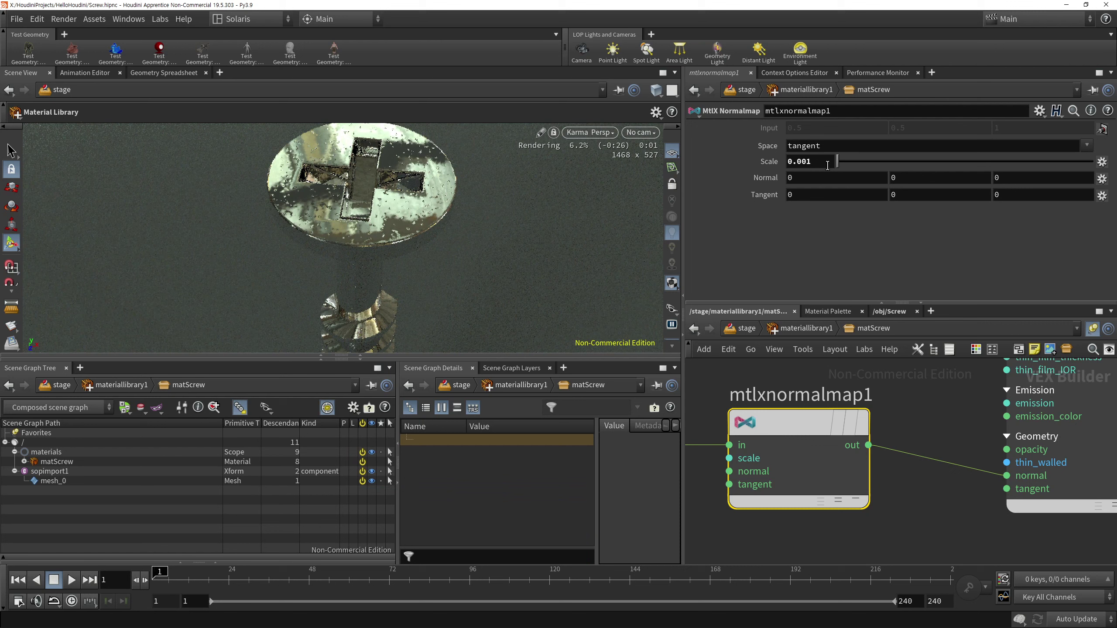
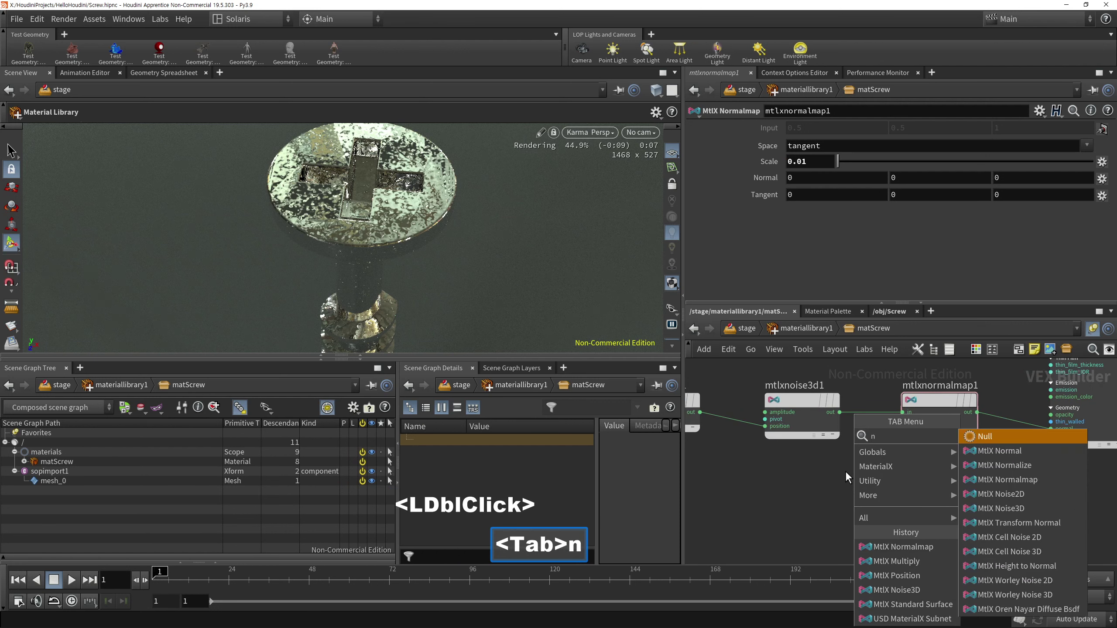
Step: Insert MtlX Height to Normal before the normal map at 0.0005 strength and tidy the wiring
type("<Tab>nor")
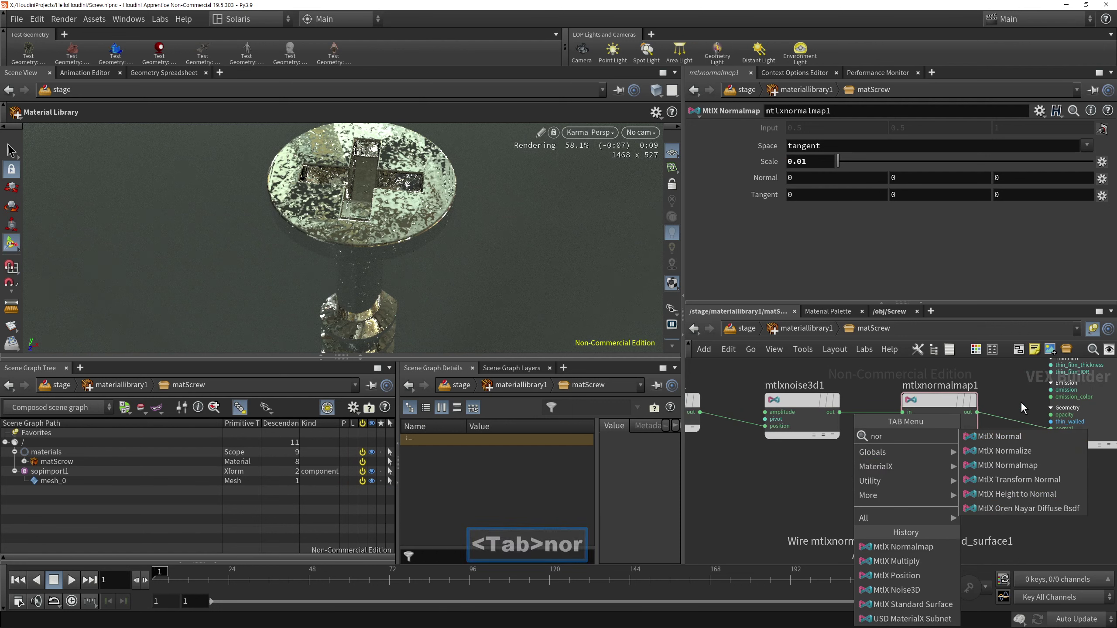
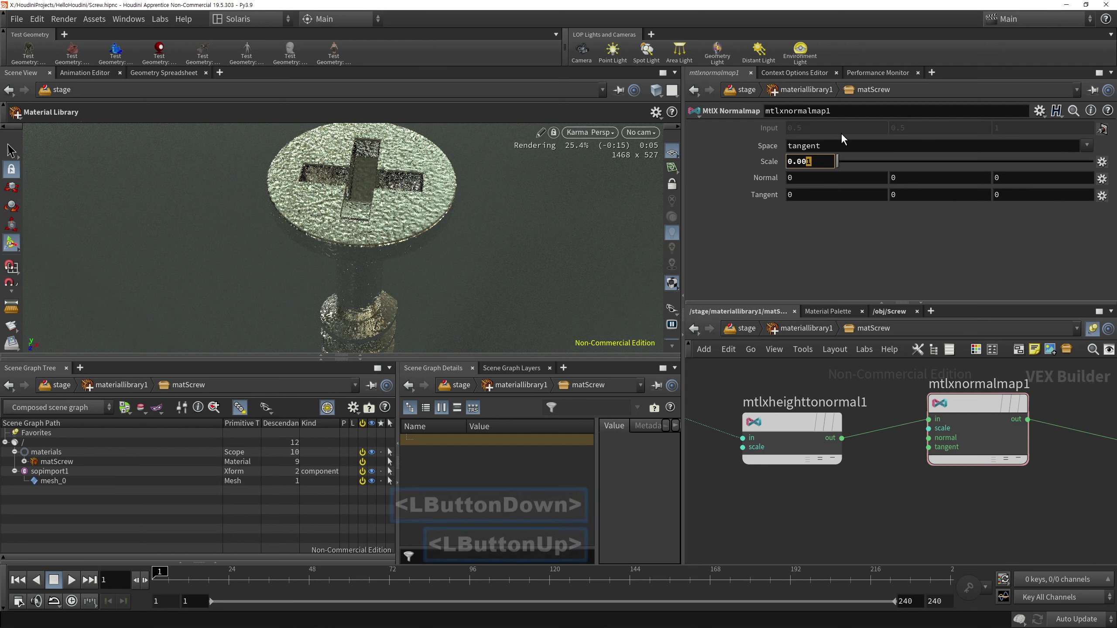
left_click(886, 497)
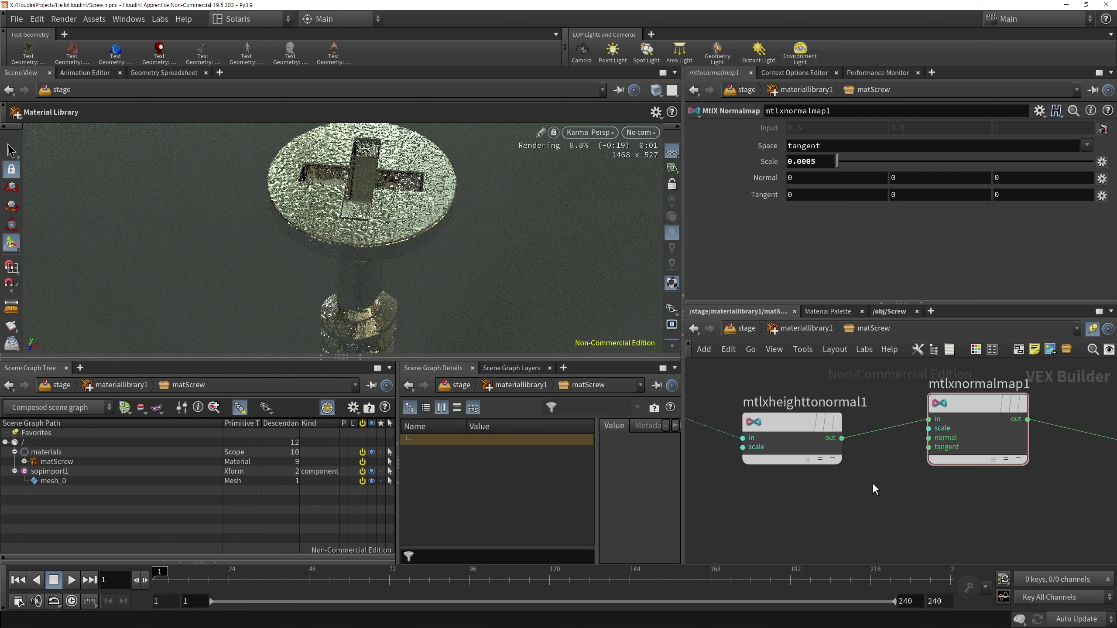
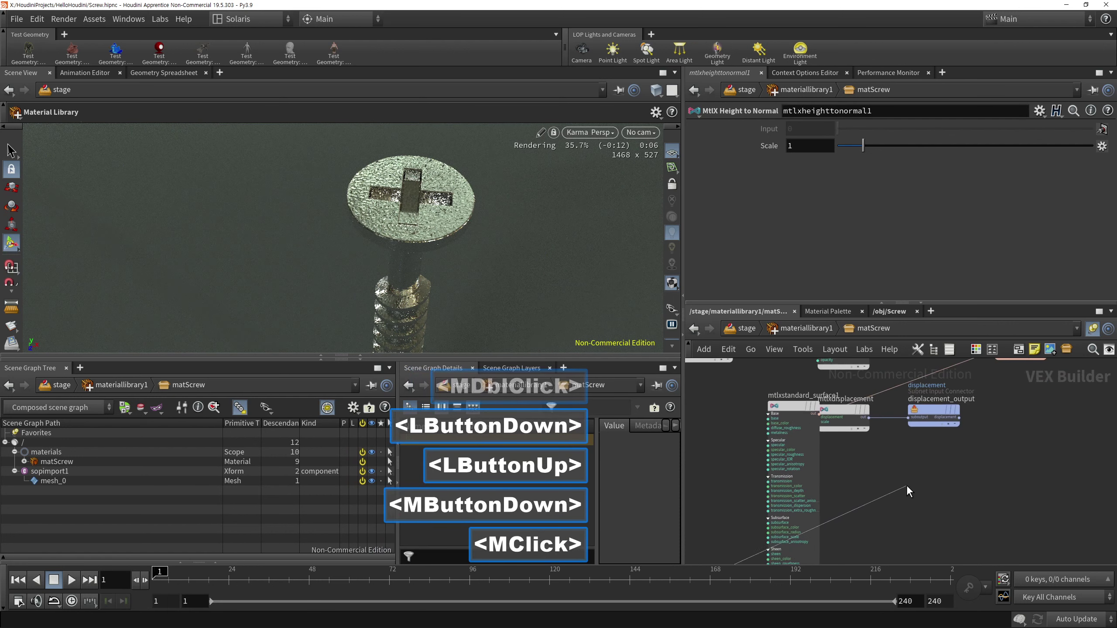
right_click(900, 502)
left_click(934, 553)
right_click(982, 483)
left_click(878, 451)
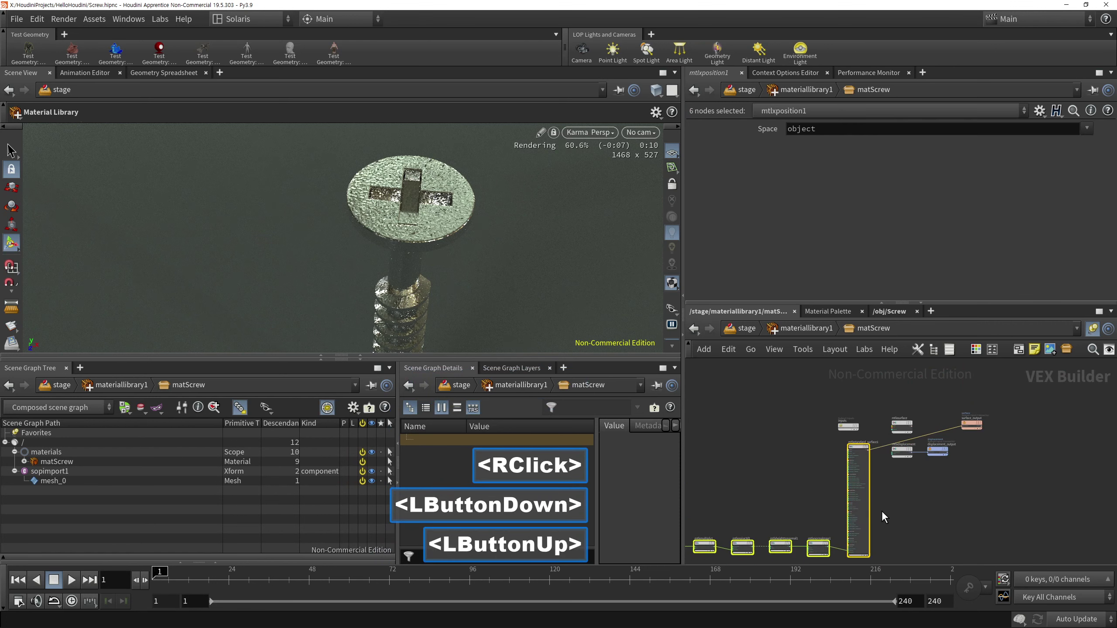
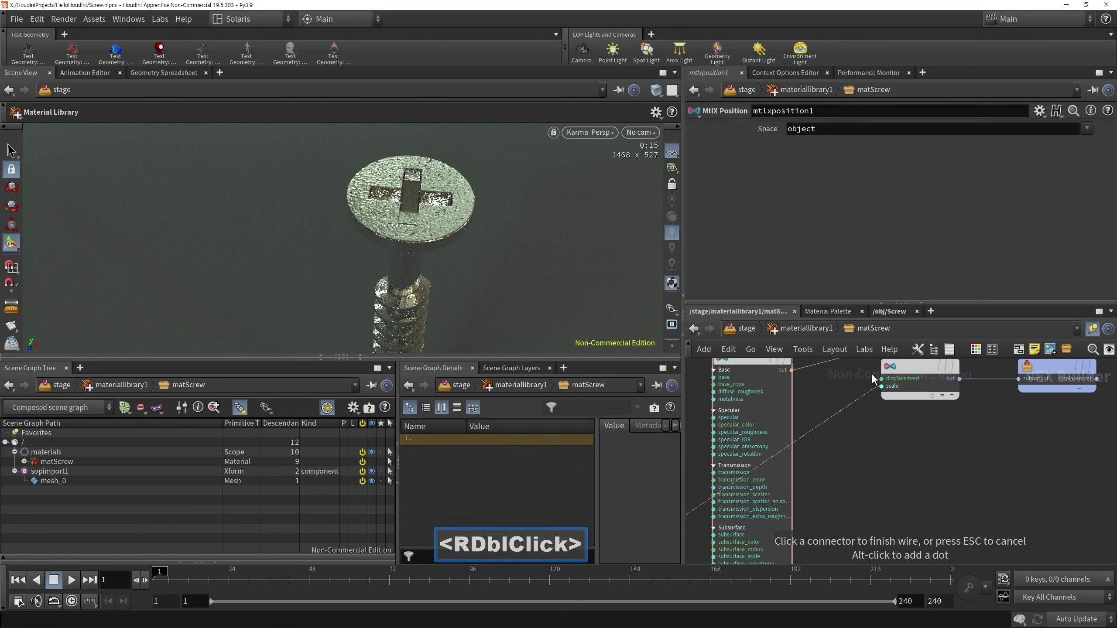
right_click(874, 379)
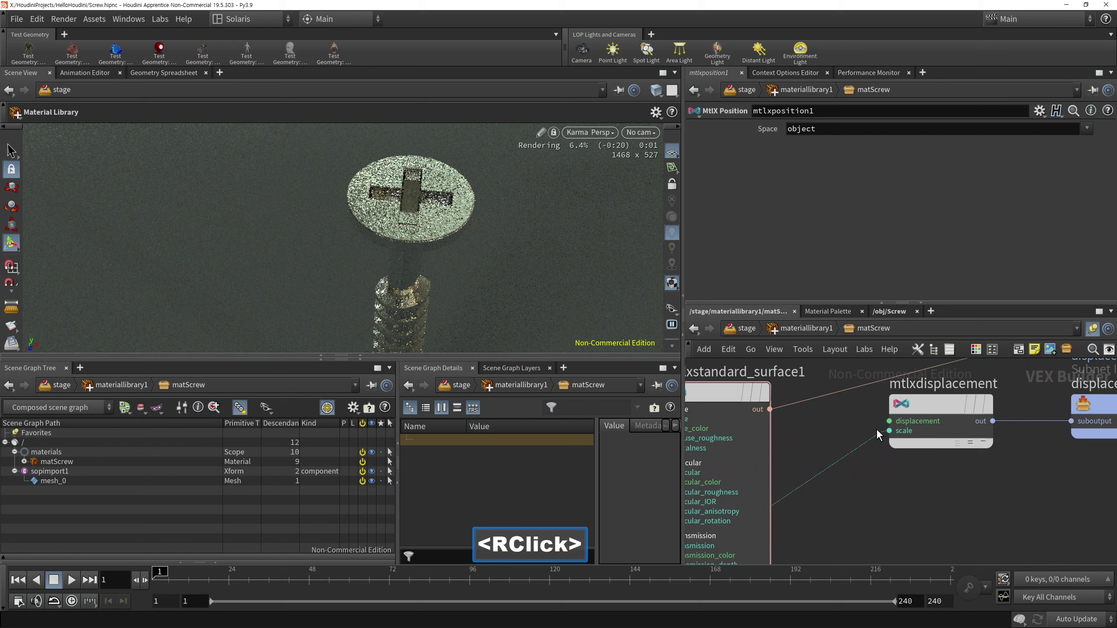
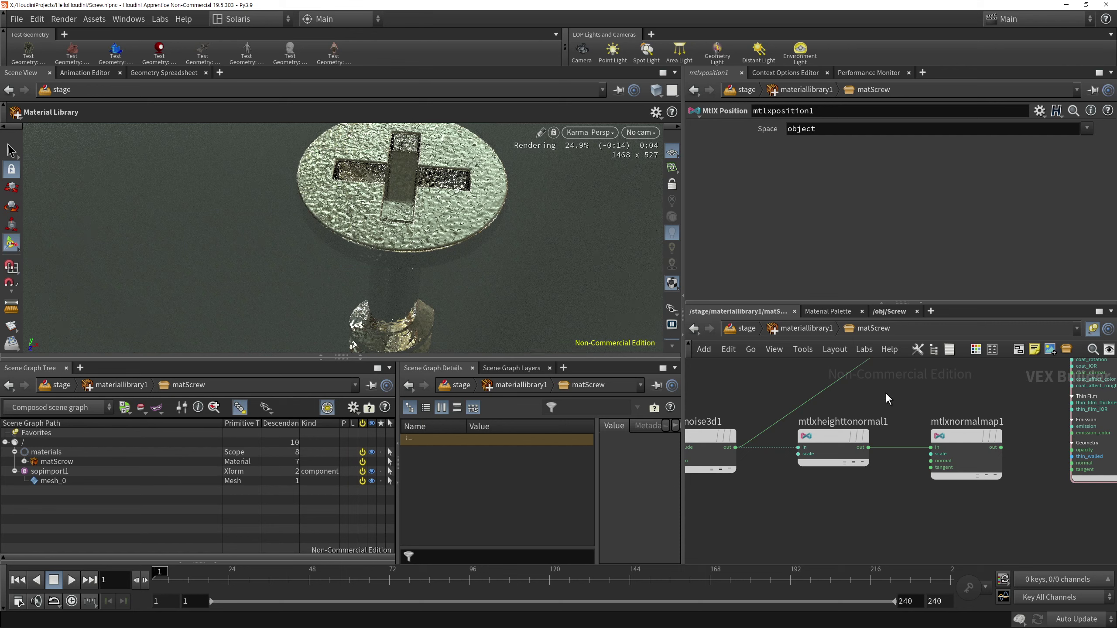
Step: Set the screw surface's specular roughness to 0.05 and displacement scale to 0.0005
left_click(479, 249)
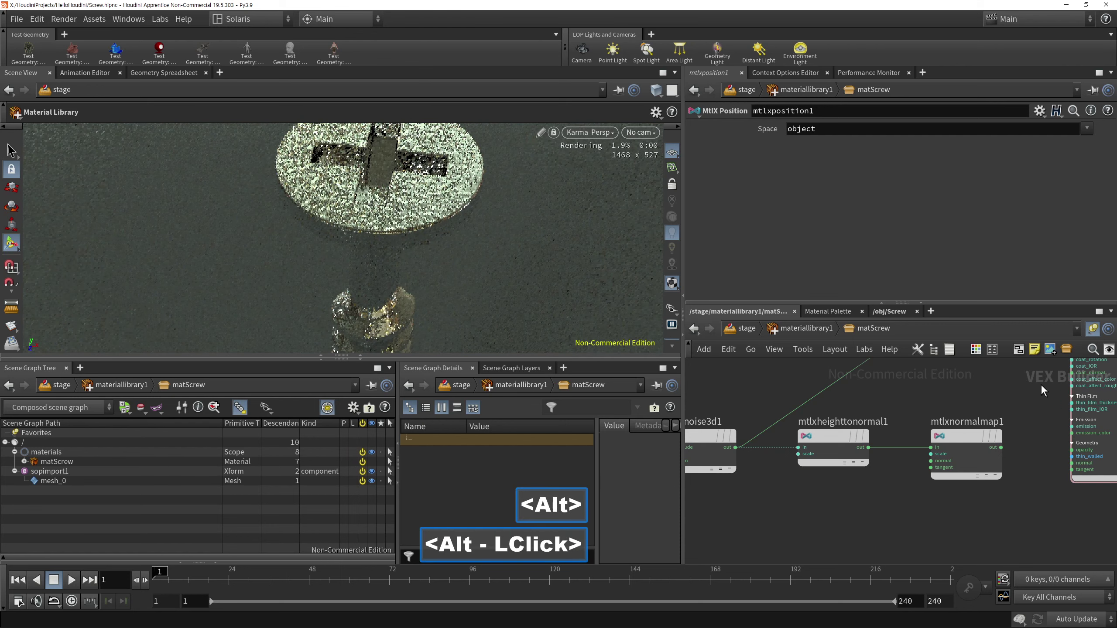
left_click(856, 202)
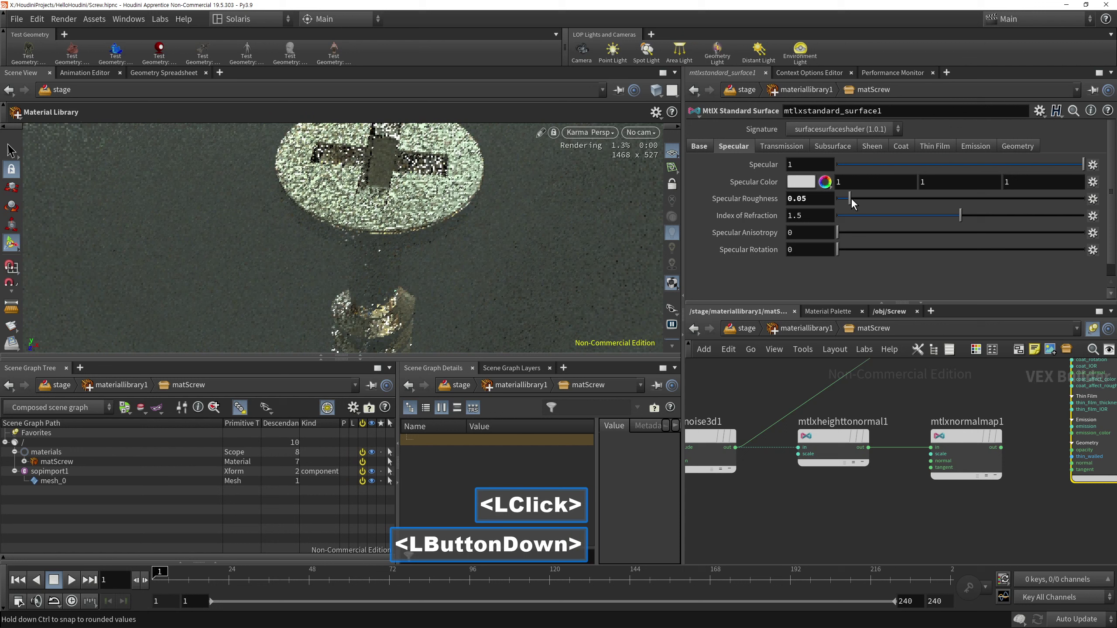
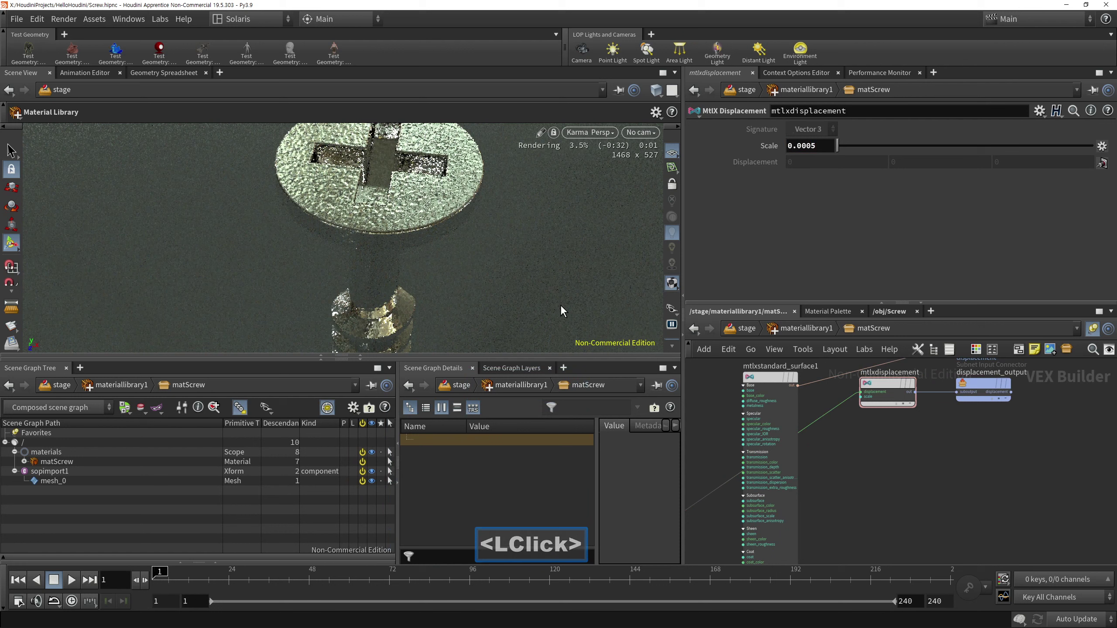
left_click(998, 480)
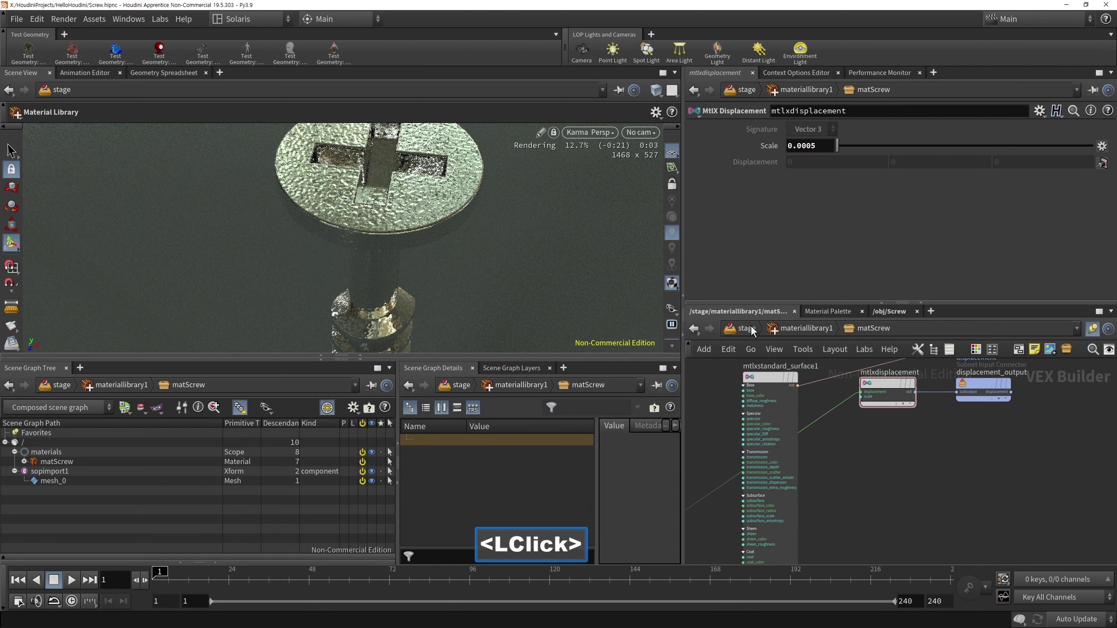
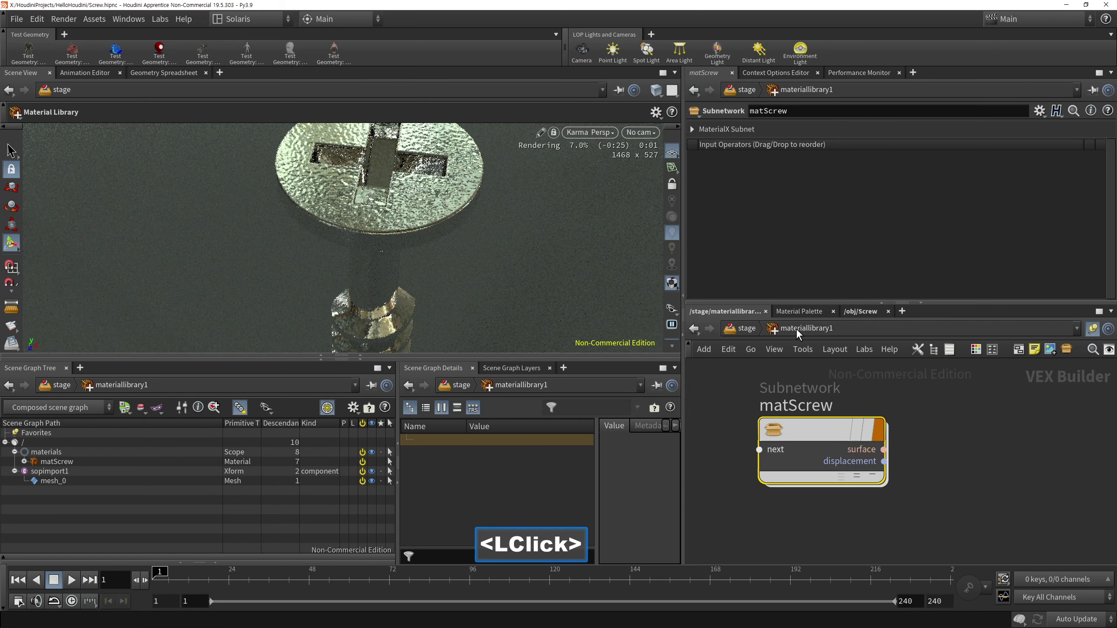
Step: Leave matScrew and return to the stage network at domelight1
middle_click(781, 428)
right_click(783, 457)
left_click(905, 524)
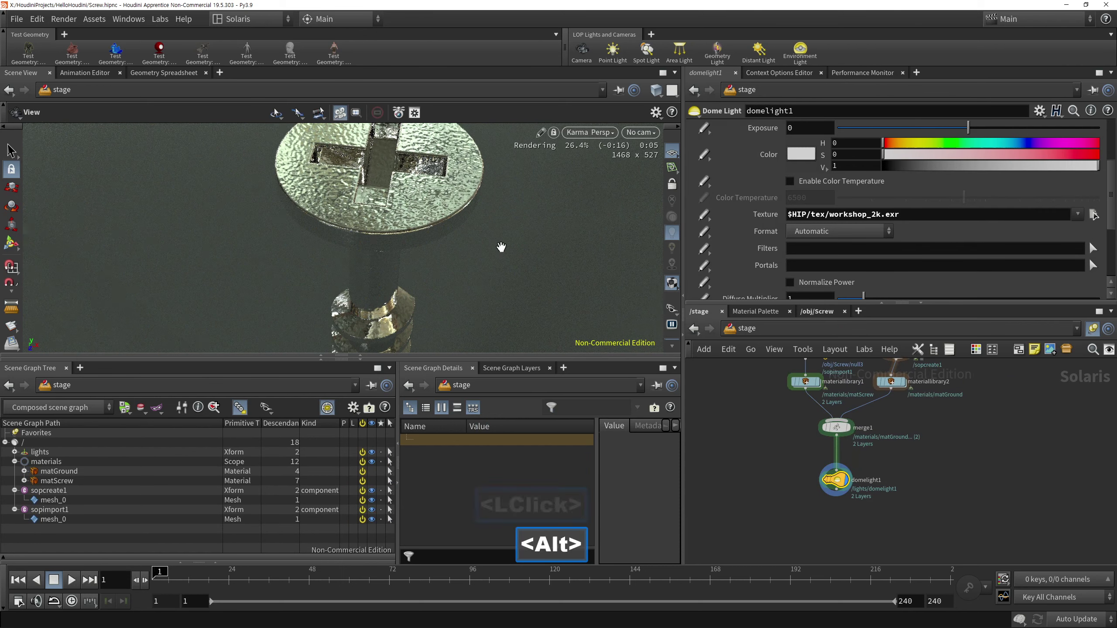
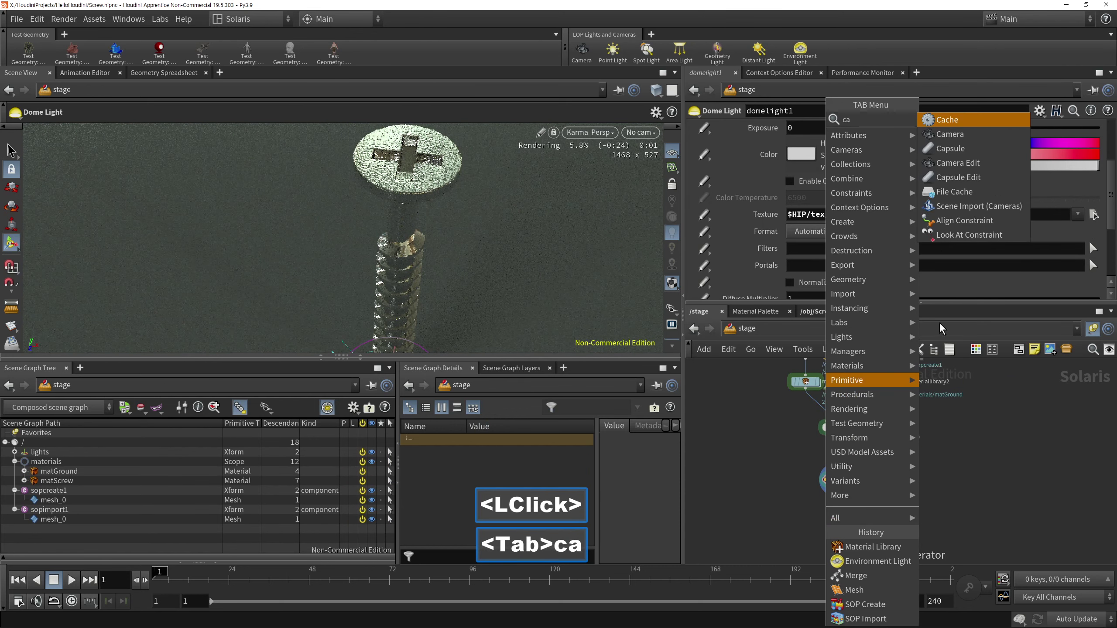
Step: Add a camera1 node to the stage below the dome light
type("<Tab>ca")
left_click(842, 530)
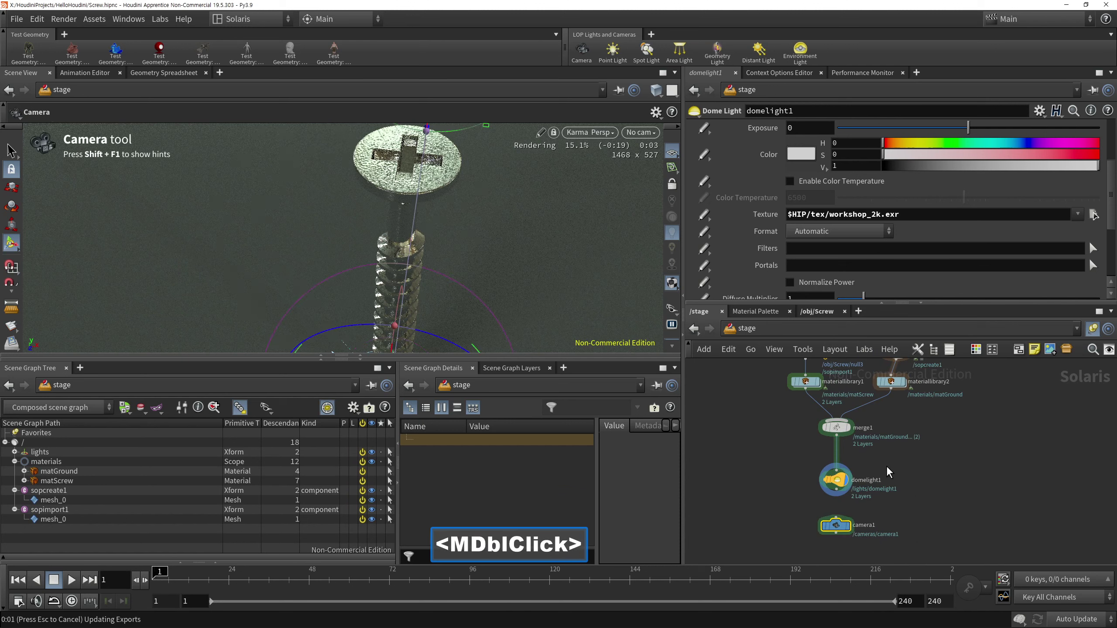
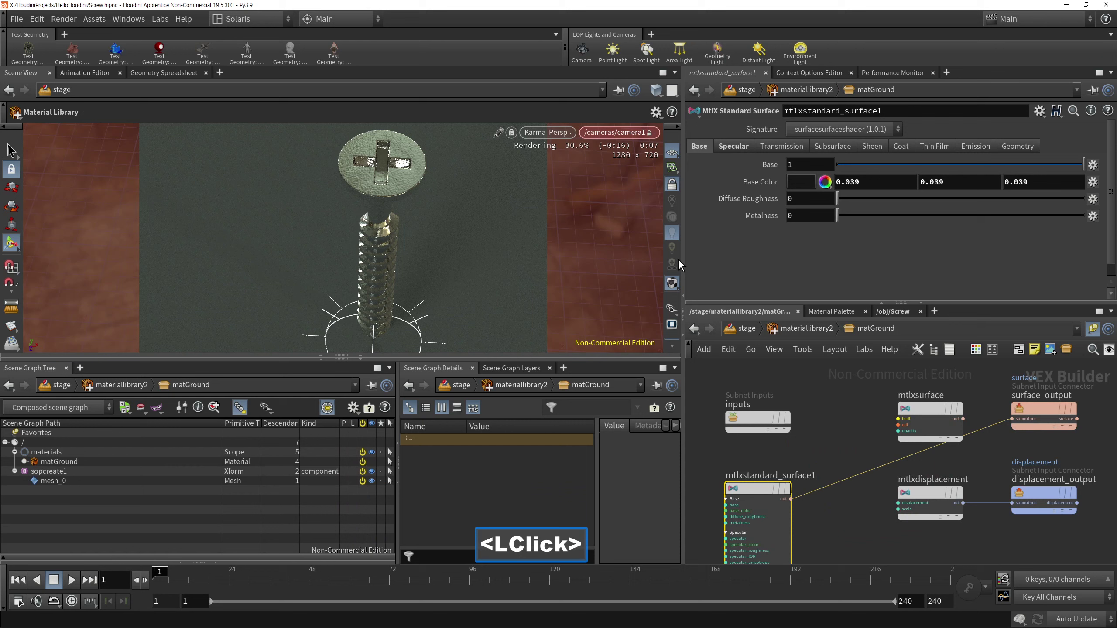
Step: Set matGround's specular weight to 0 and review its base shading settings
left_click(737, 150)
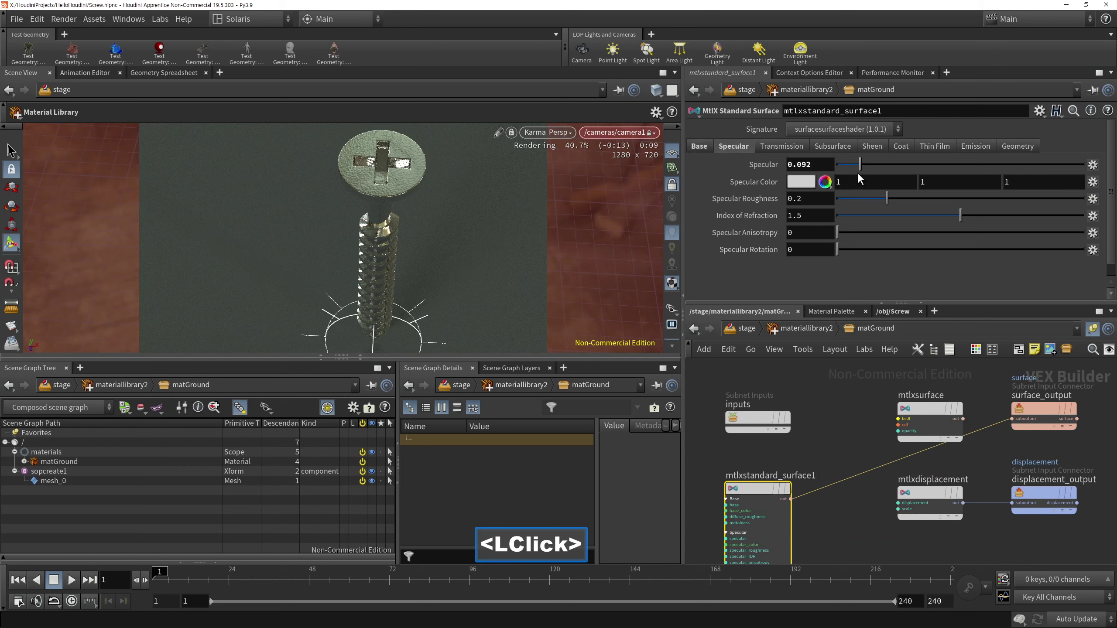
left_click(839, 170)
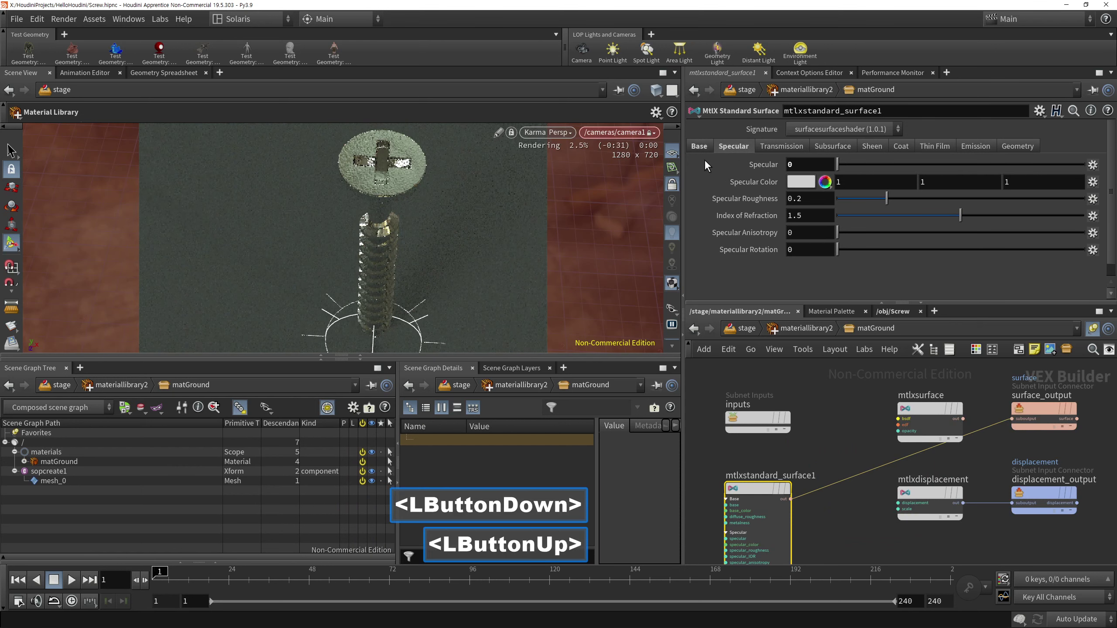
left_click(706, 151)
left_click(744, 151)
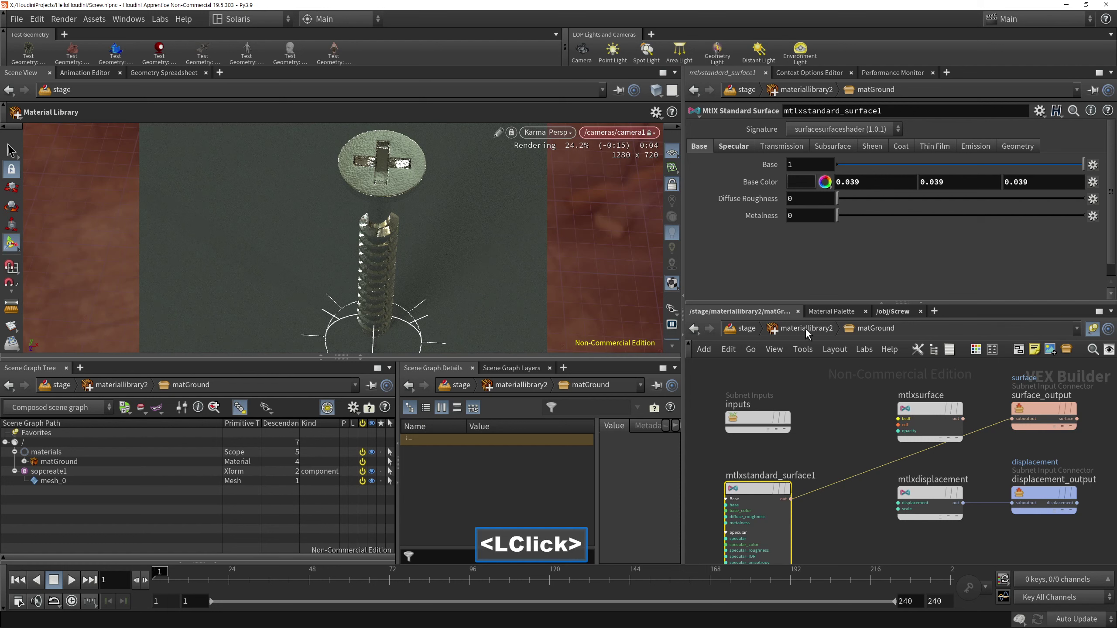
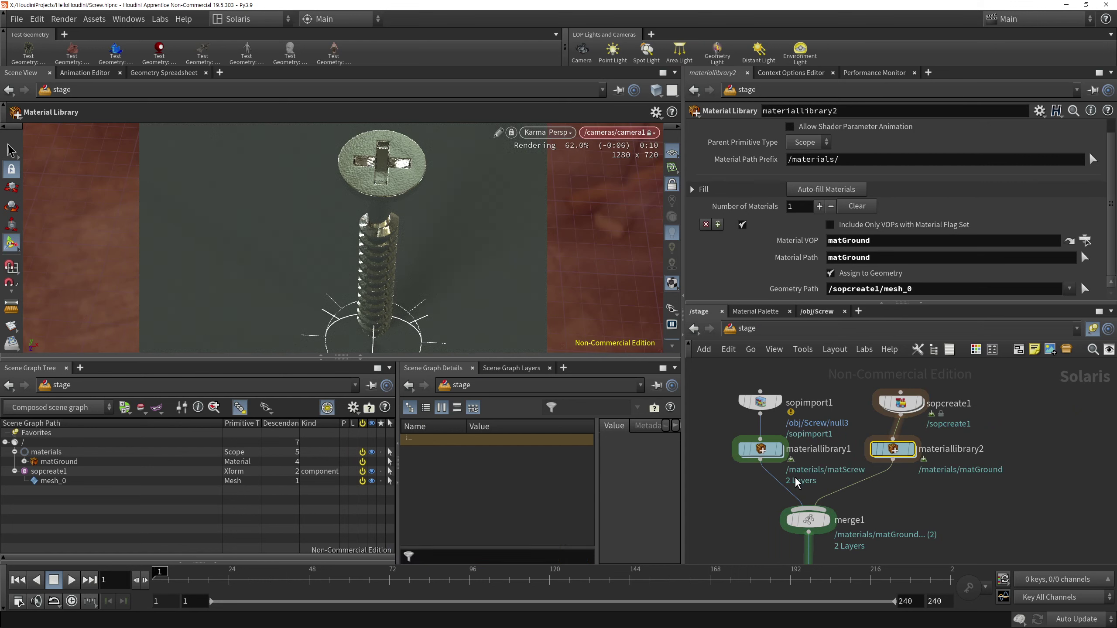
Step: Navigate the stage network past merge1 and the ground's material library
left_click(781, 549)
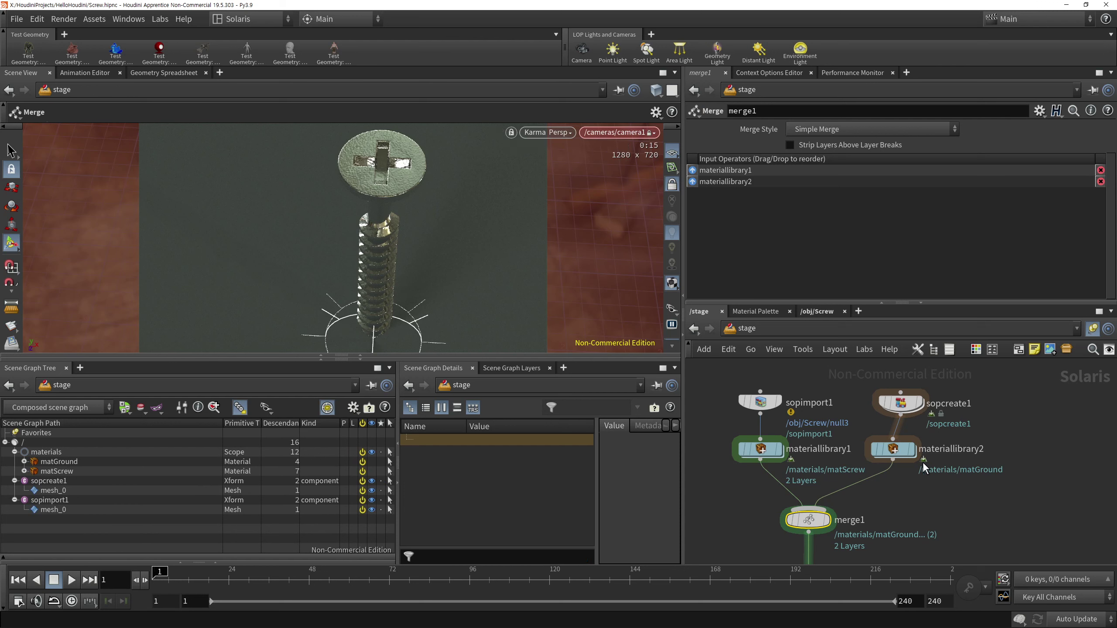
left_click(950, 493)
left_click(874, 429)
left_click(904, 459)
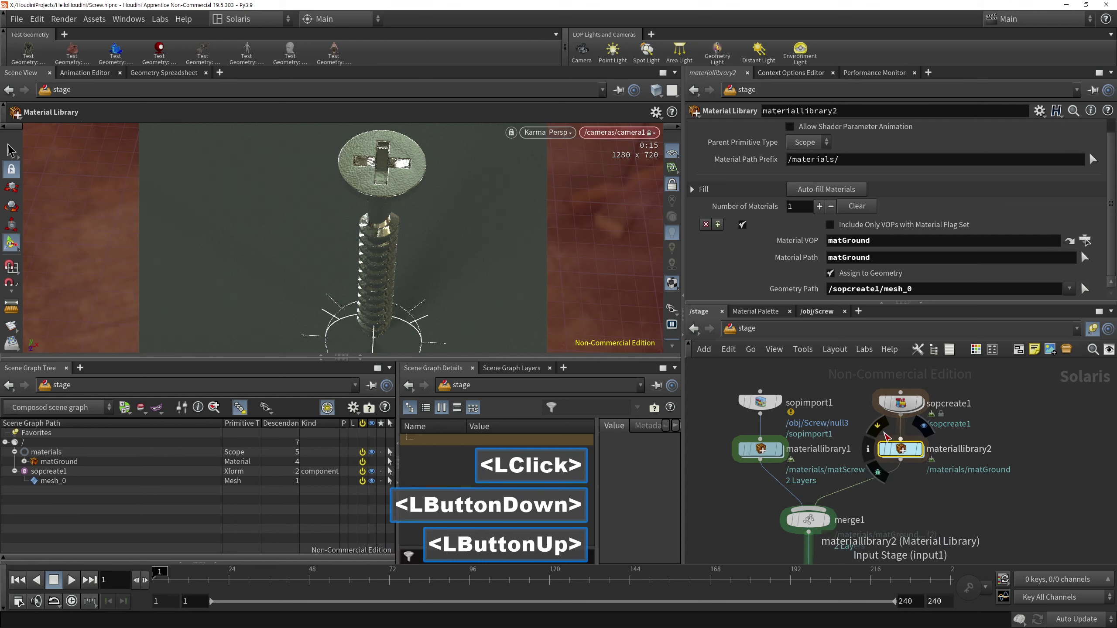
left_click(912, 504)
left_click(811, 531)
double_click(795, 529)
left_click(841, 504)
double_click(750, 538)
left_click(892, 443)
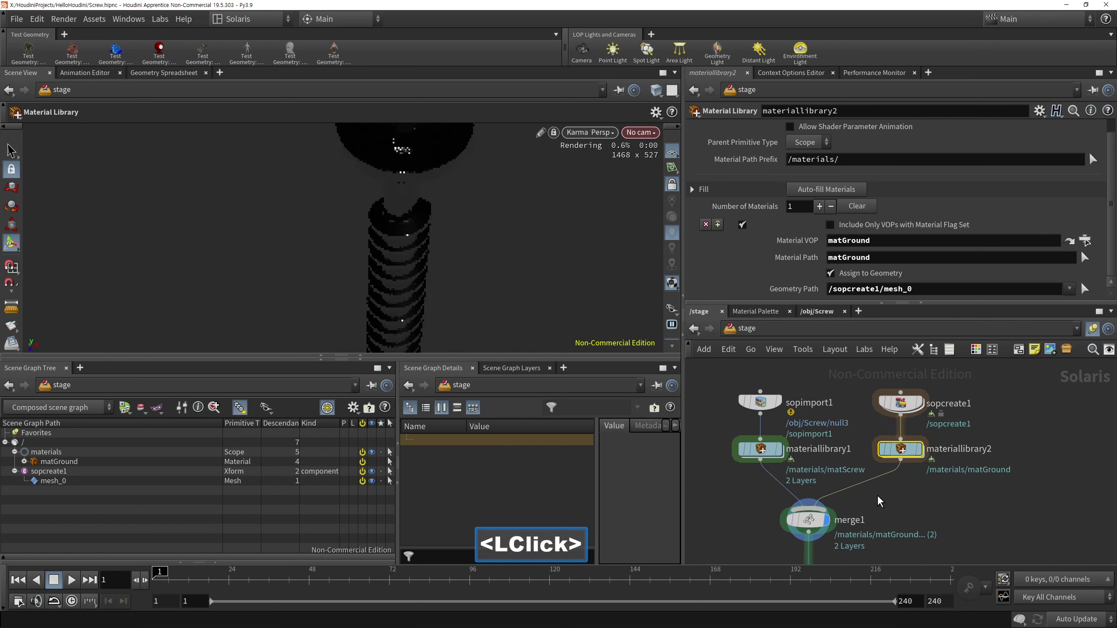
Step: Select the Karma render settings node rendering through camera1 at 1280×720
left_click(778, 536)
middle_click(856, 428)
right_click(869, 461)
middle_click(906, 439)
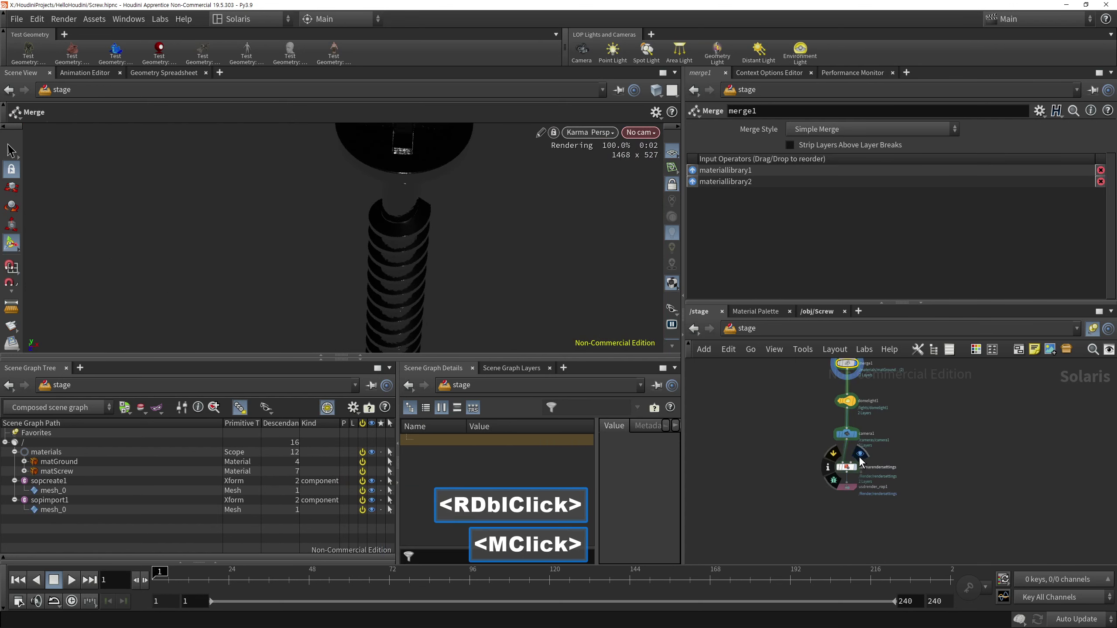
left_click(847, 478)
middle_click(891, 502)
right_click(941, 415)
middle_click(919, 476)
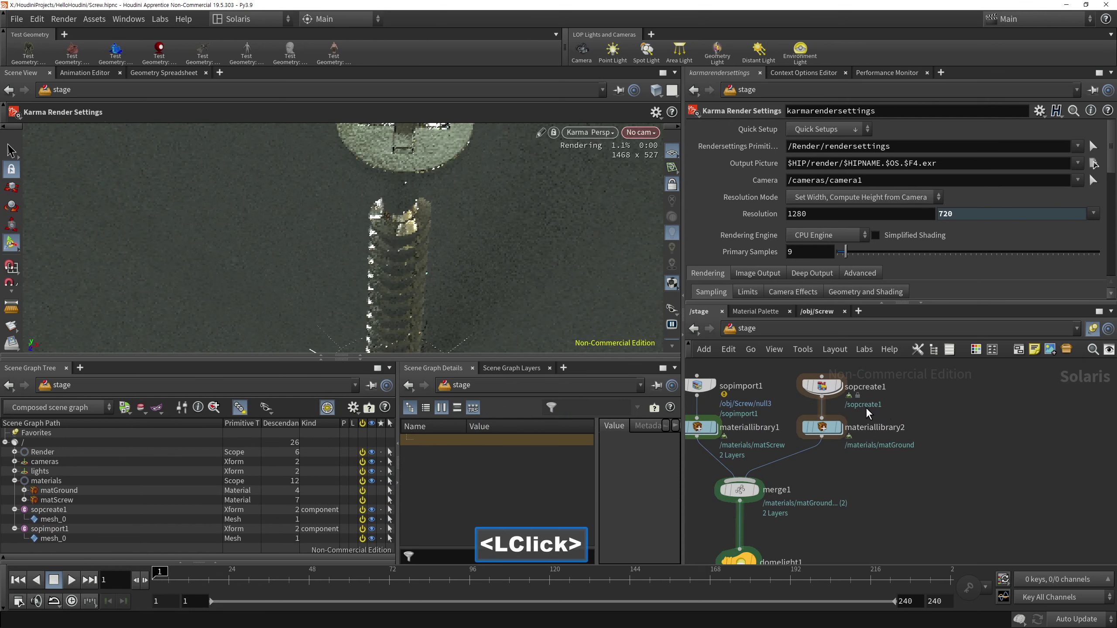
Step: Inside matGround, give the surface full specular with 0.09 roughness
double_click(826, 431)
left_click(793, 498)
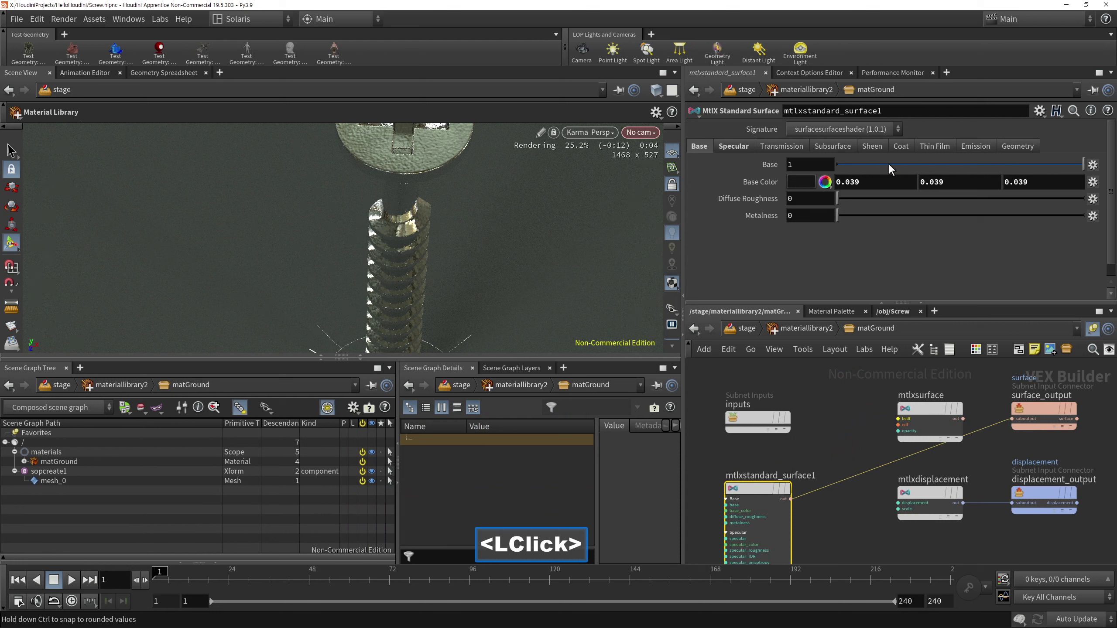
left_click(799, 174)
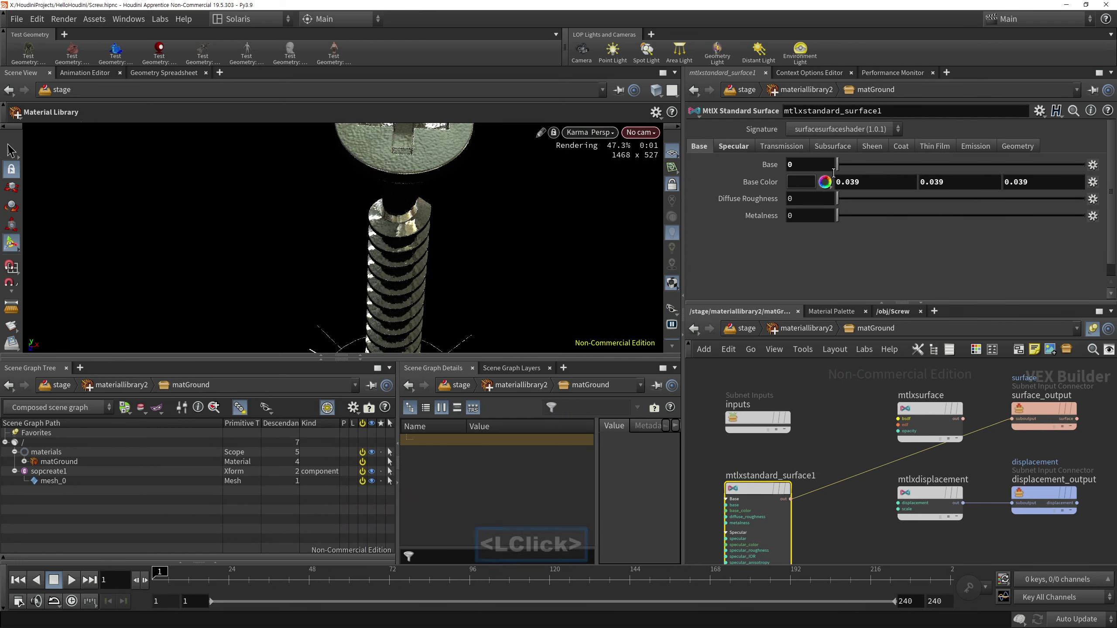
key("ctrl+z")
left_click(743, 154)
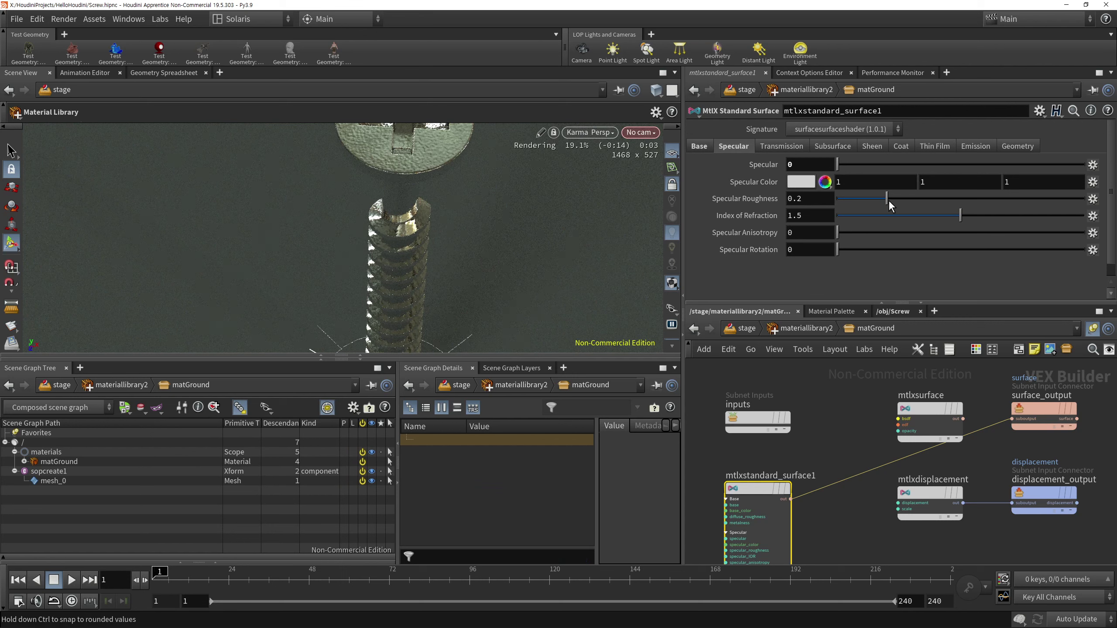
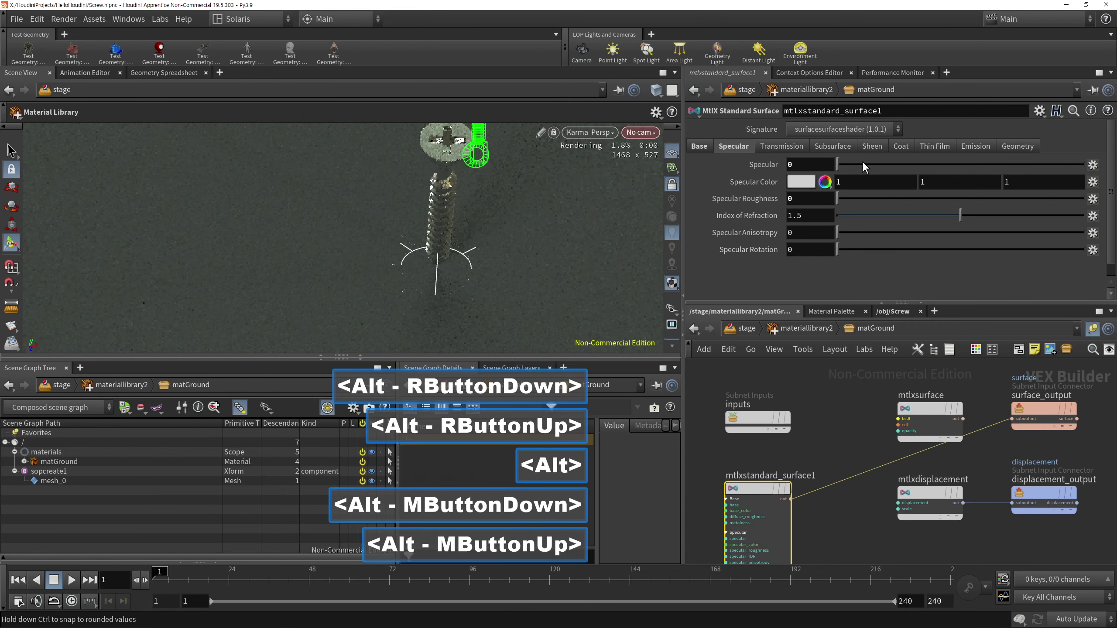
left_click(1003, 173)
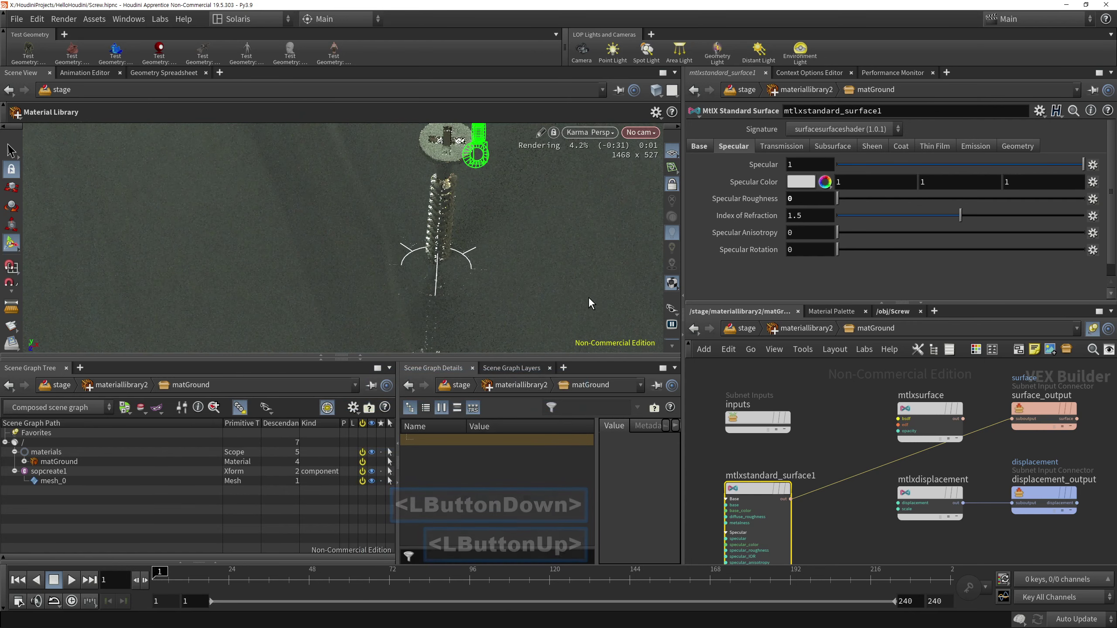
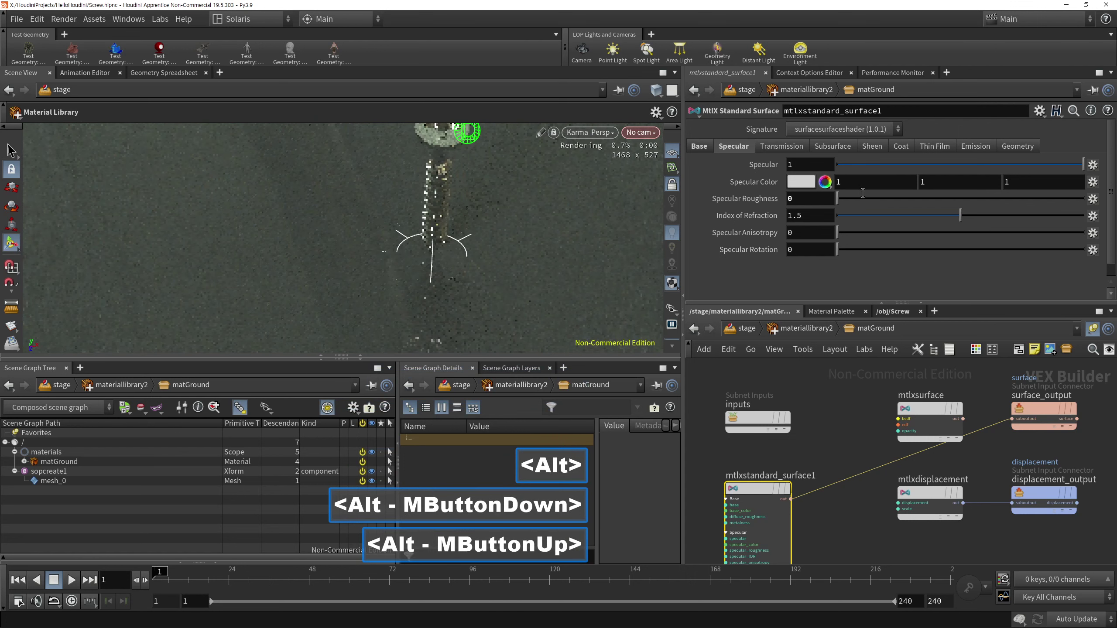
left_click(859, 206)
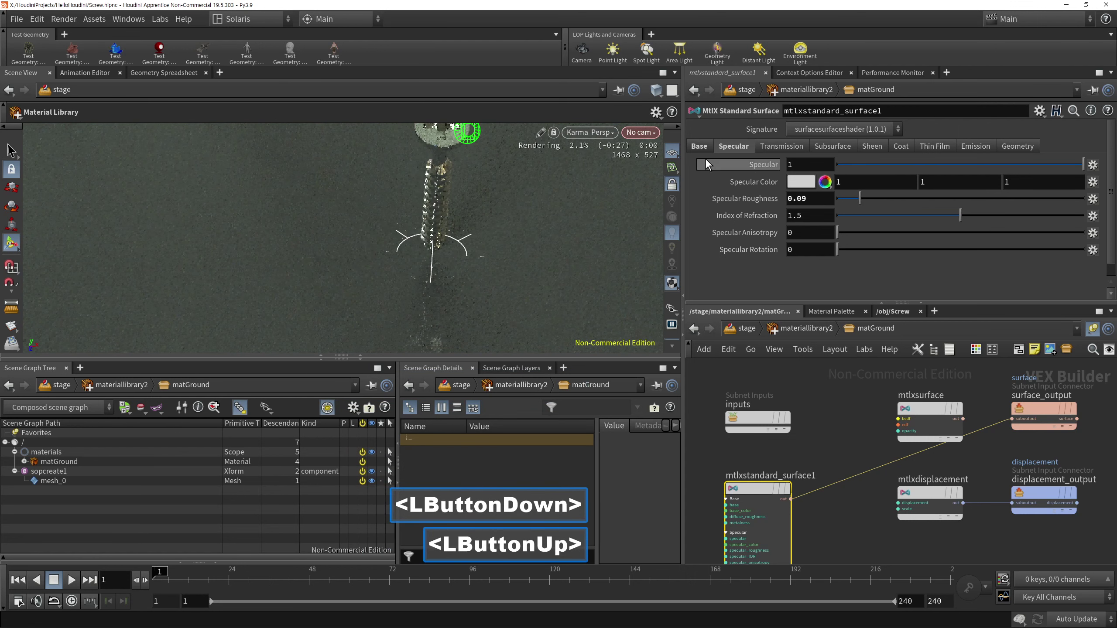
Step: Lower the ground's base weight to about 0.129 and view through camera1
left_click(705, 146)
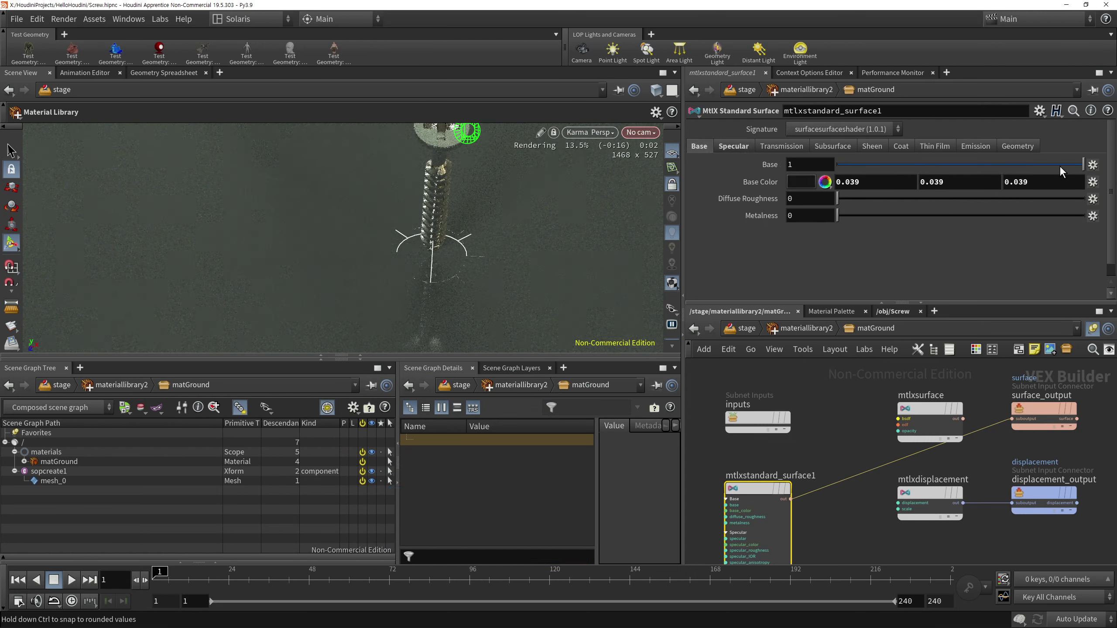
left_click(1008, 169)
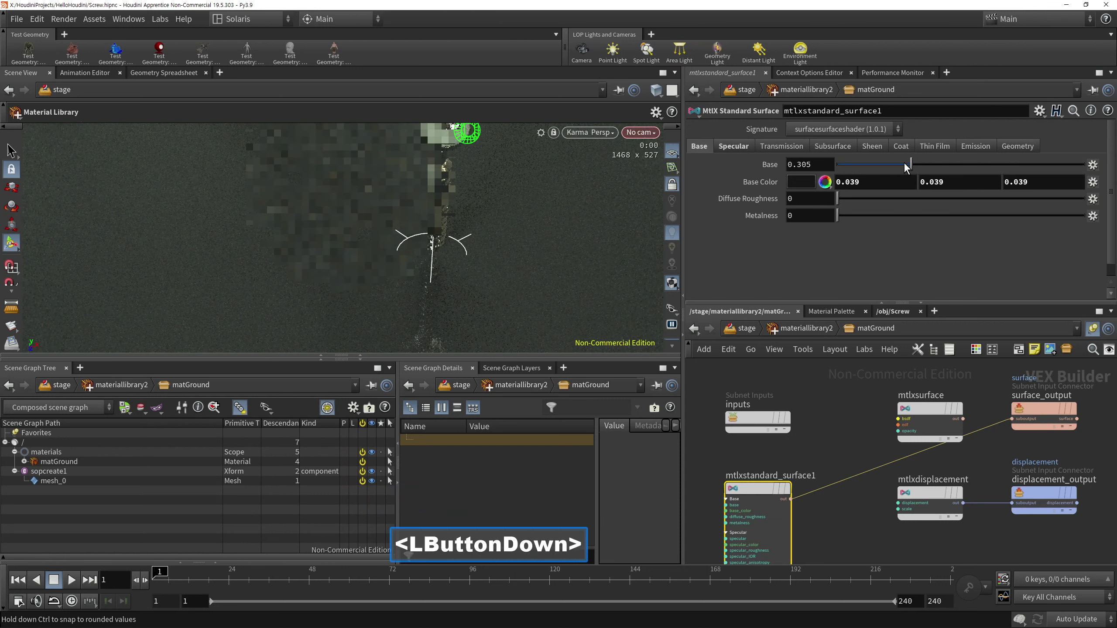
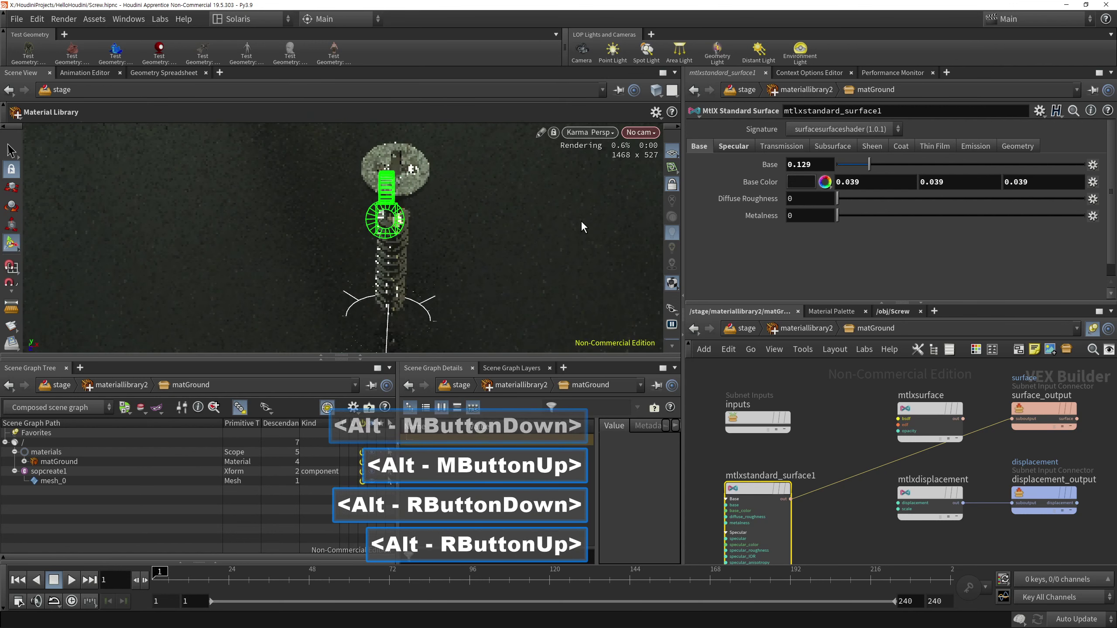
left_click(653, 137)
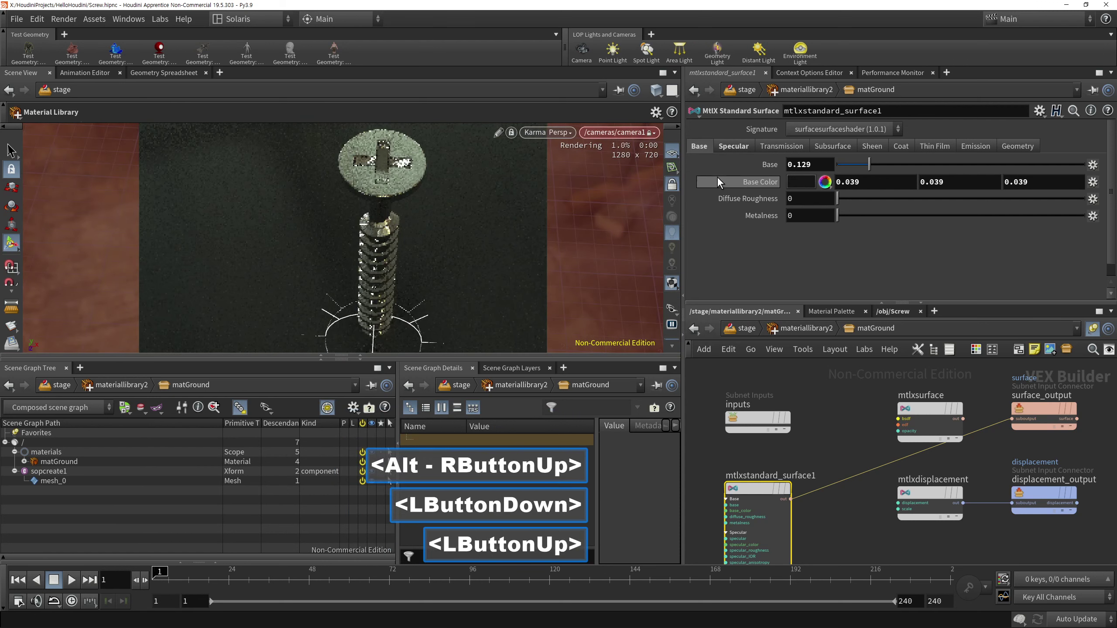
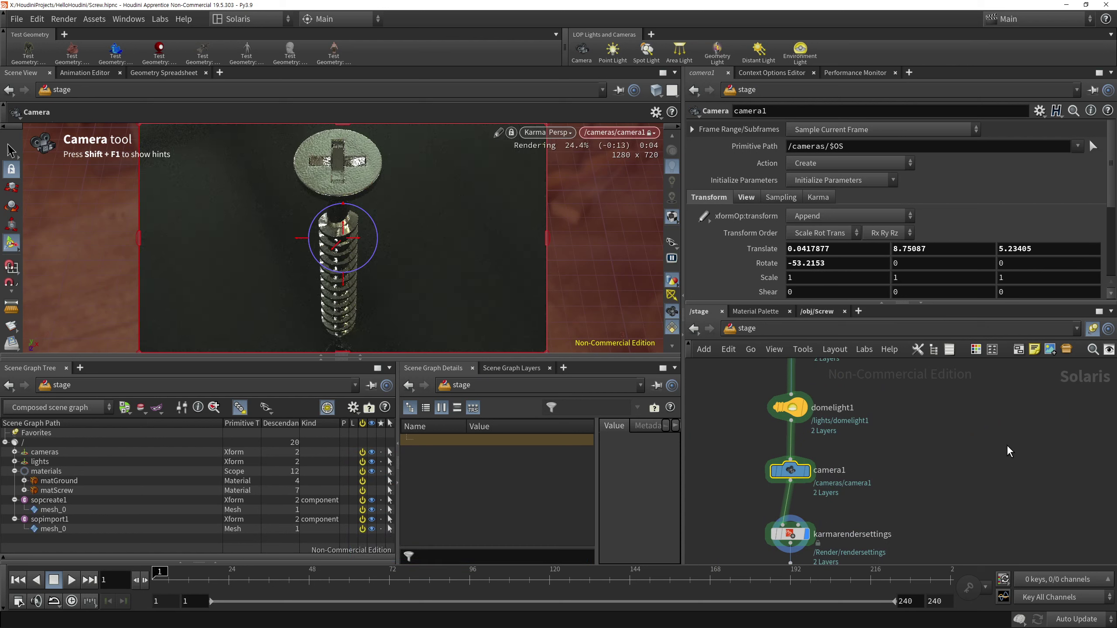
Step: Maximize the Scene View pane looking through camera1 at the textured screw head
left_click(982, 467)
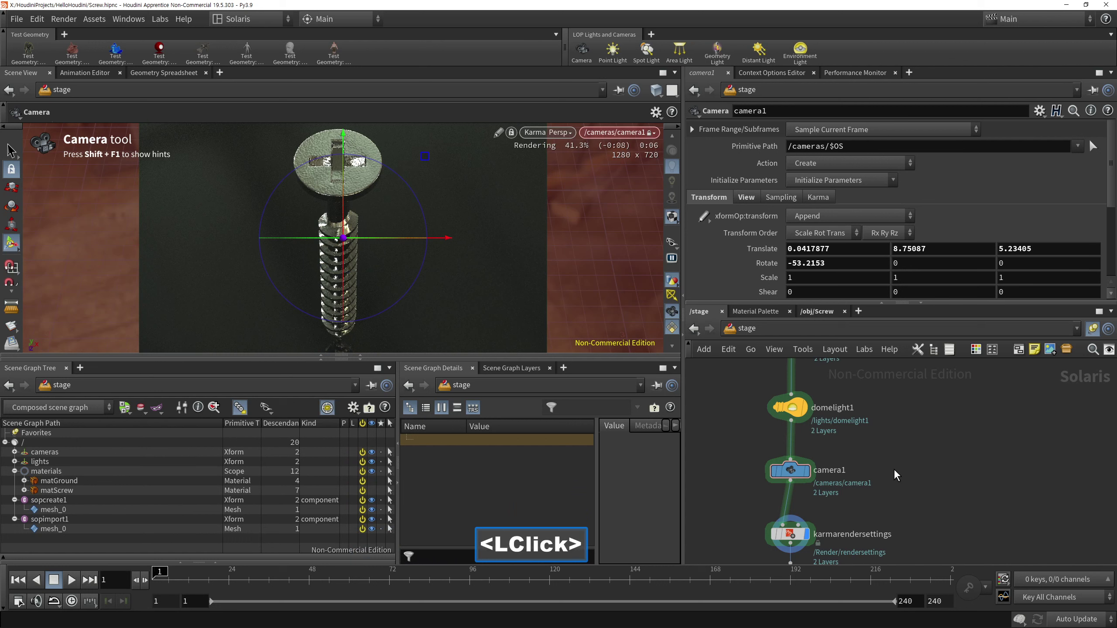
left_click(765, 483)
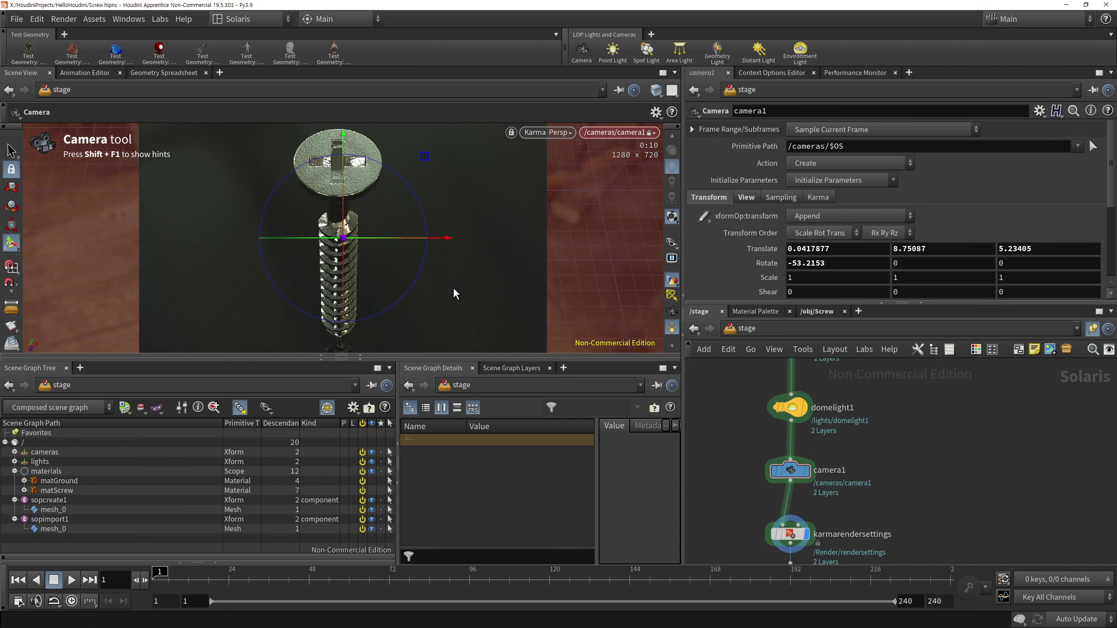
key("ctrl+b")
key("s")
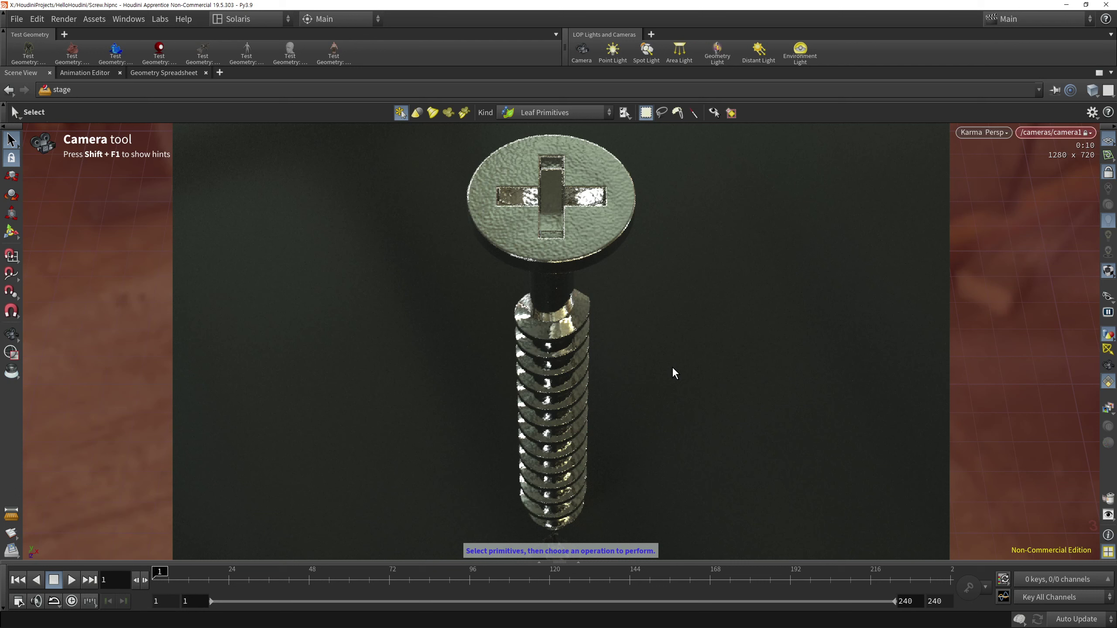
left_click(1002, 135)
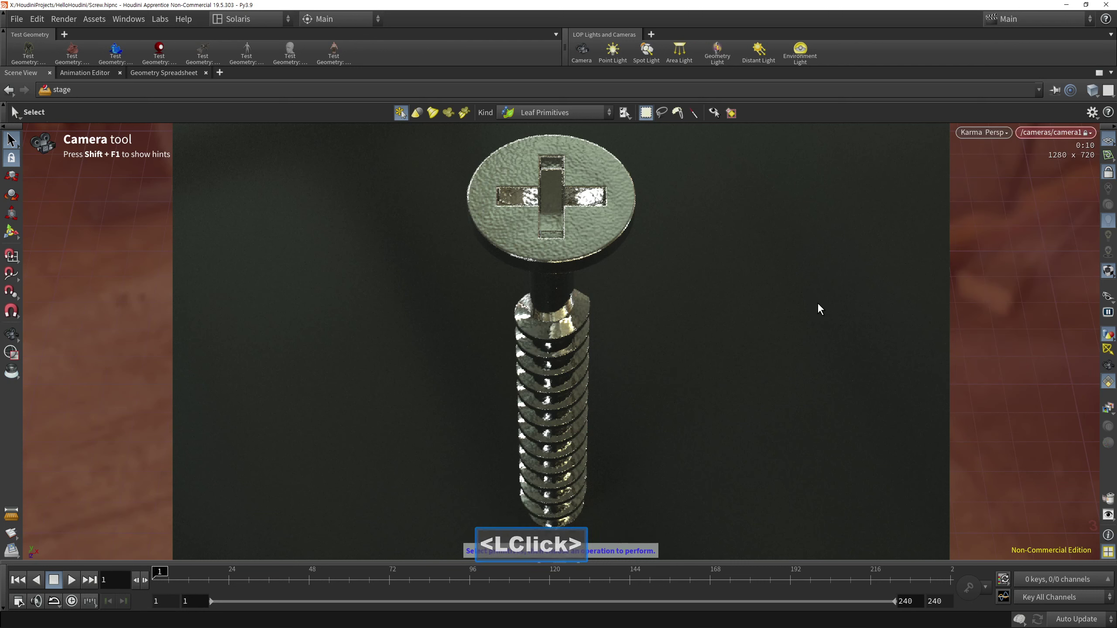